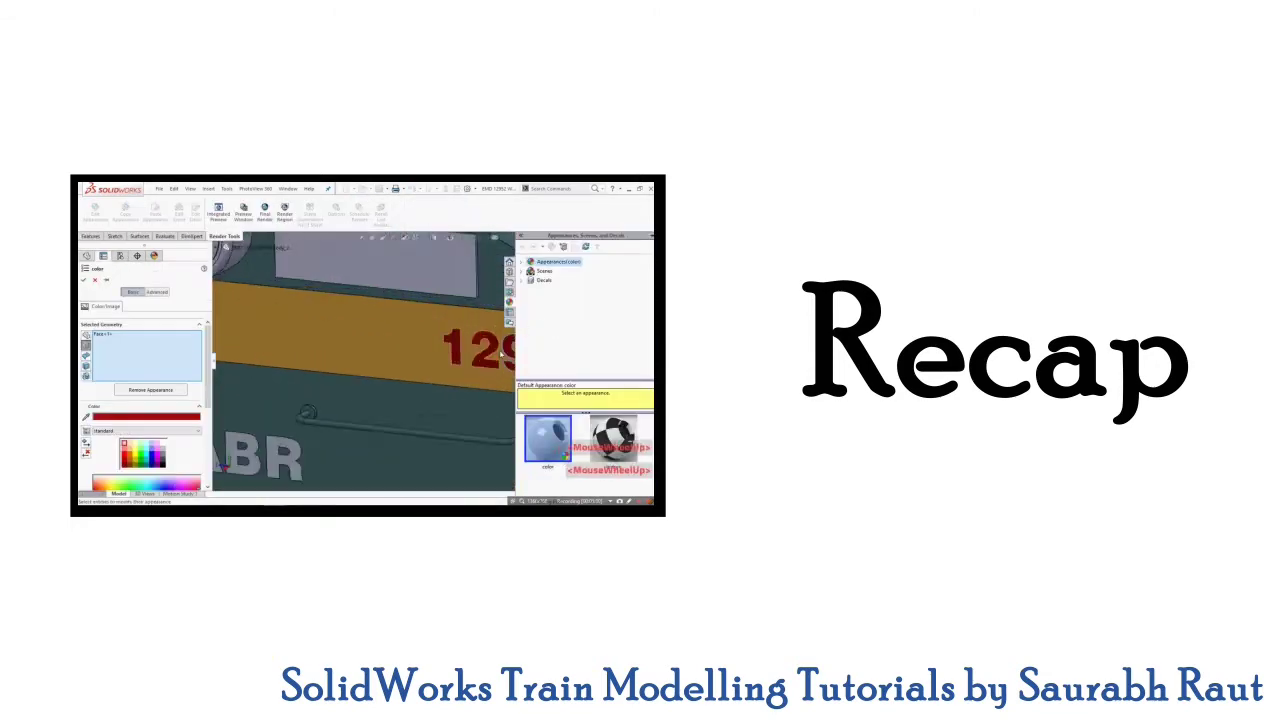
Roll the rollback bar below Split Line1 and orbit to the cab's front nose and headlight boxes.
click(571, 634)
click(521, 568)
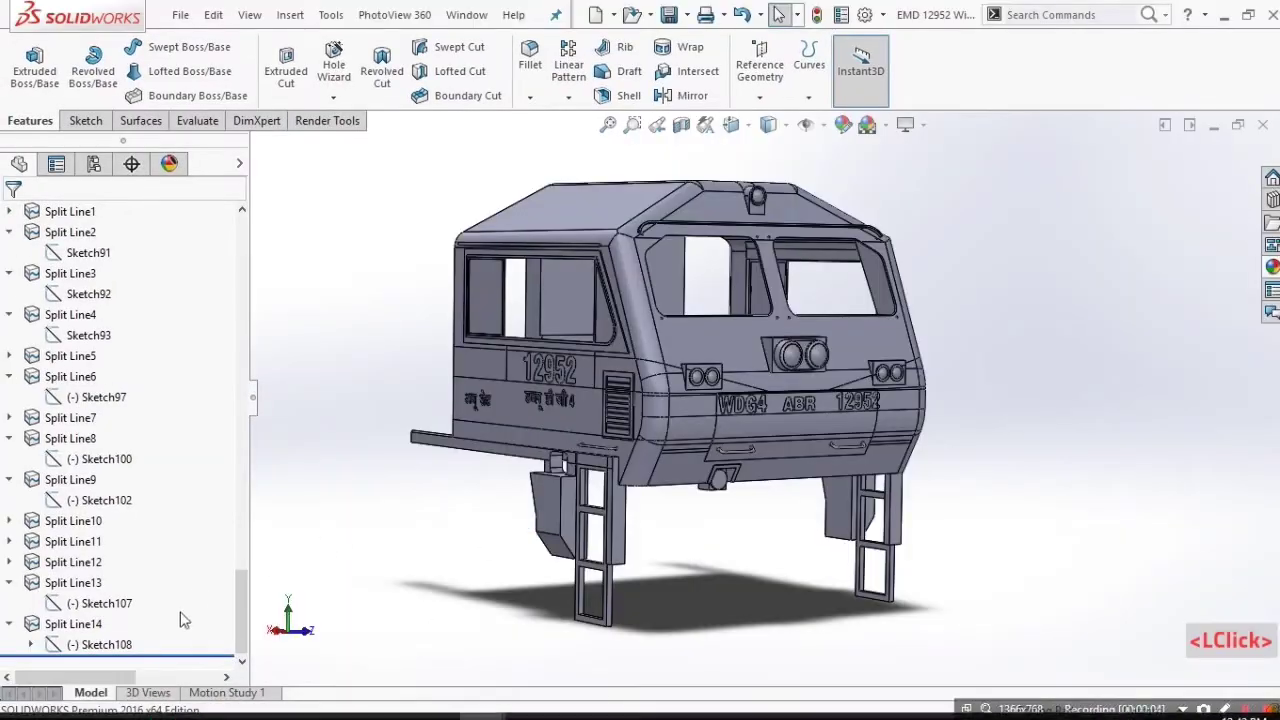
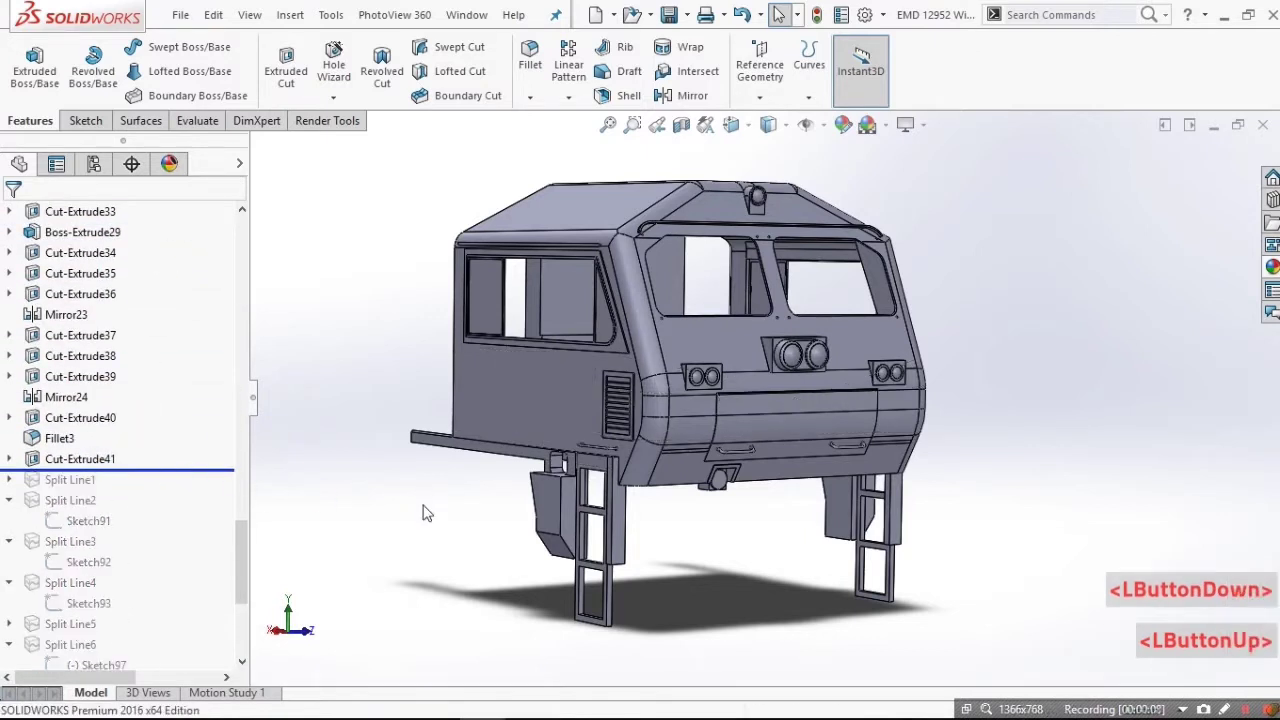
scroll(up, 3)
scroll(down, 3)
middle_click(293, 597)
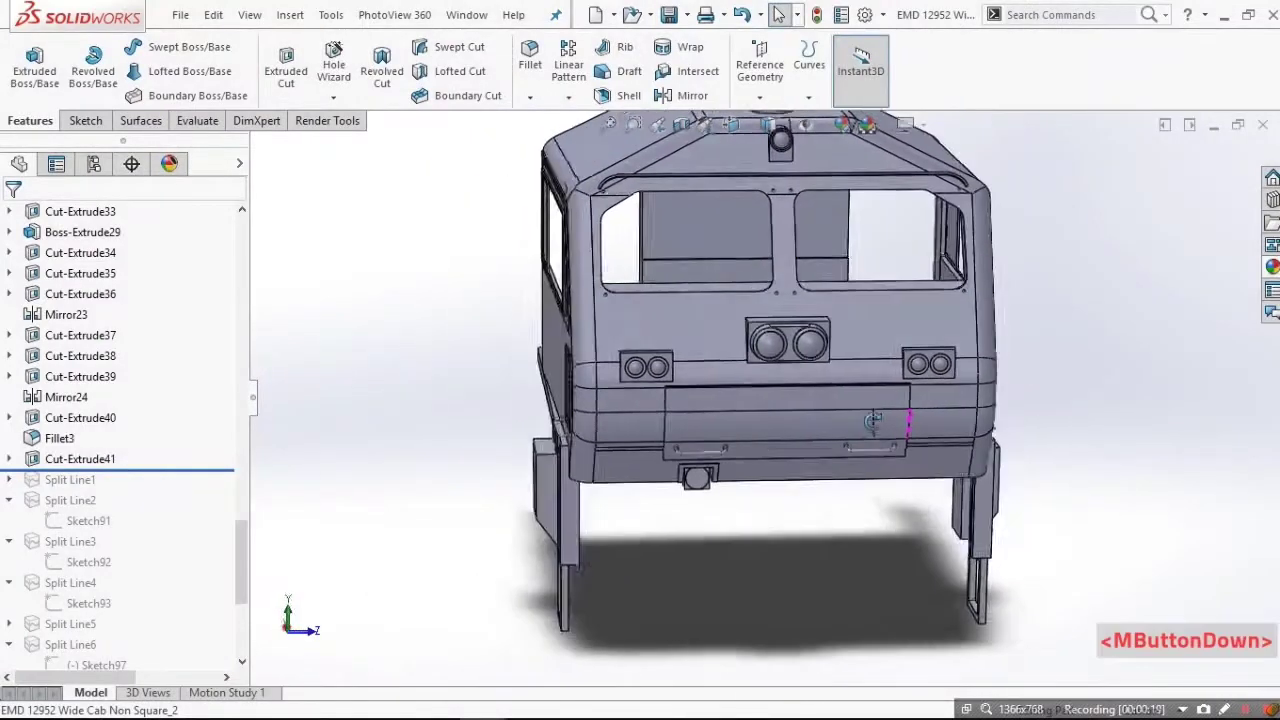
middle_click(871, 411)
scroll(down, 3)
middle_click(293, 598)
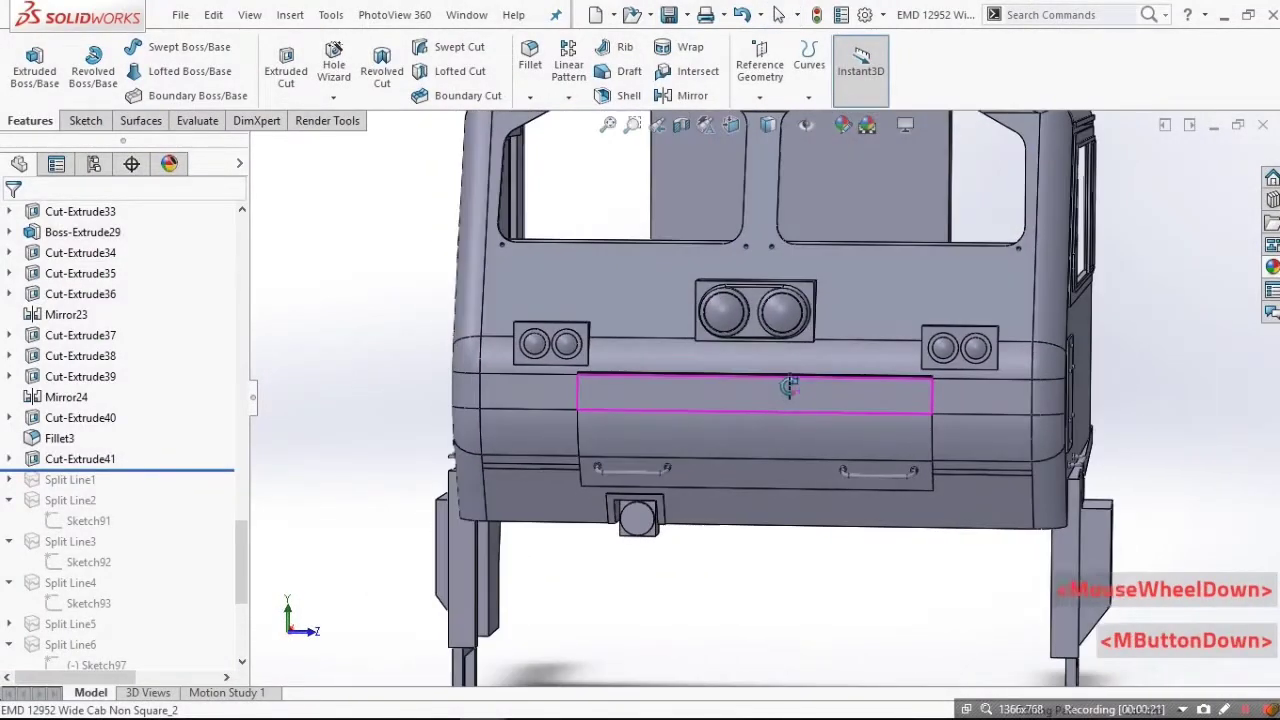
middle_click(793, 389)
scroll(down, 3)
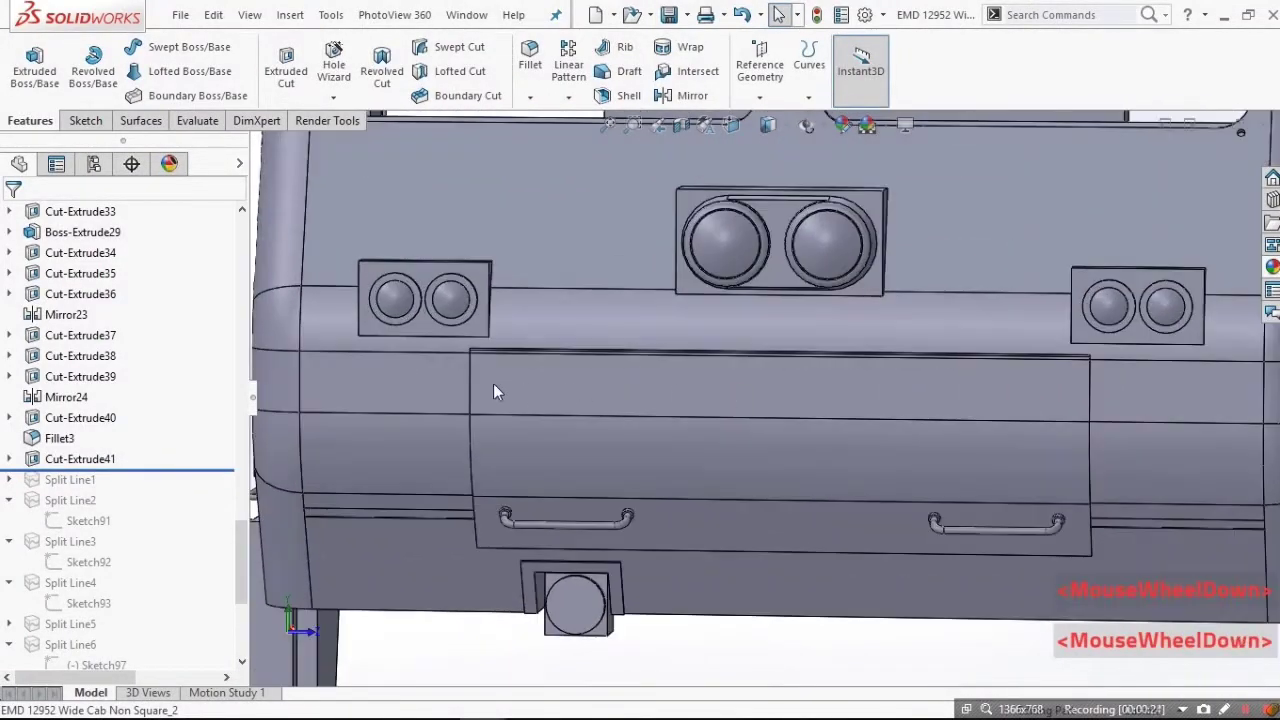
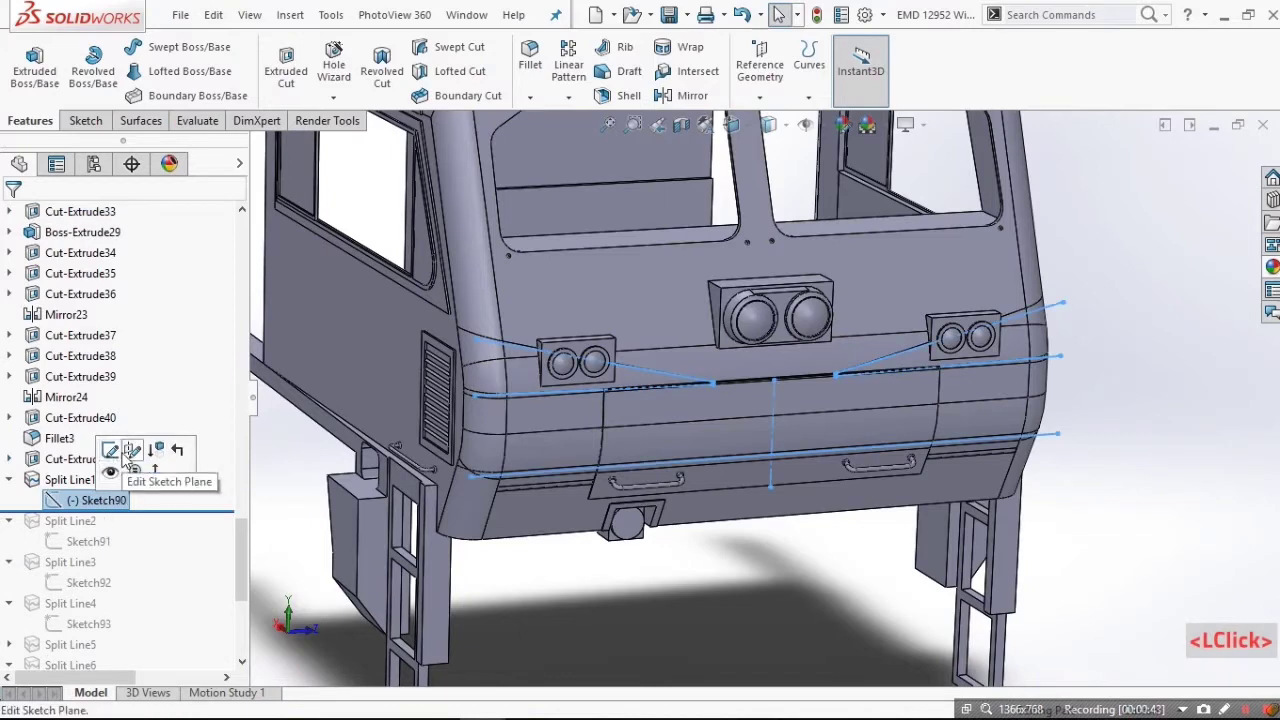
Orbit around the front headlights to review Split Line1's sketch and split faces.
scroll(down, 3)
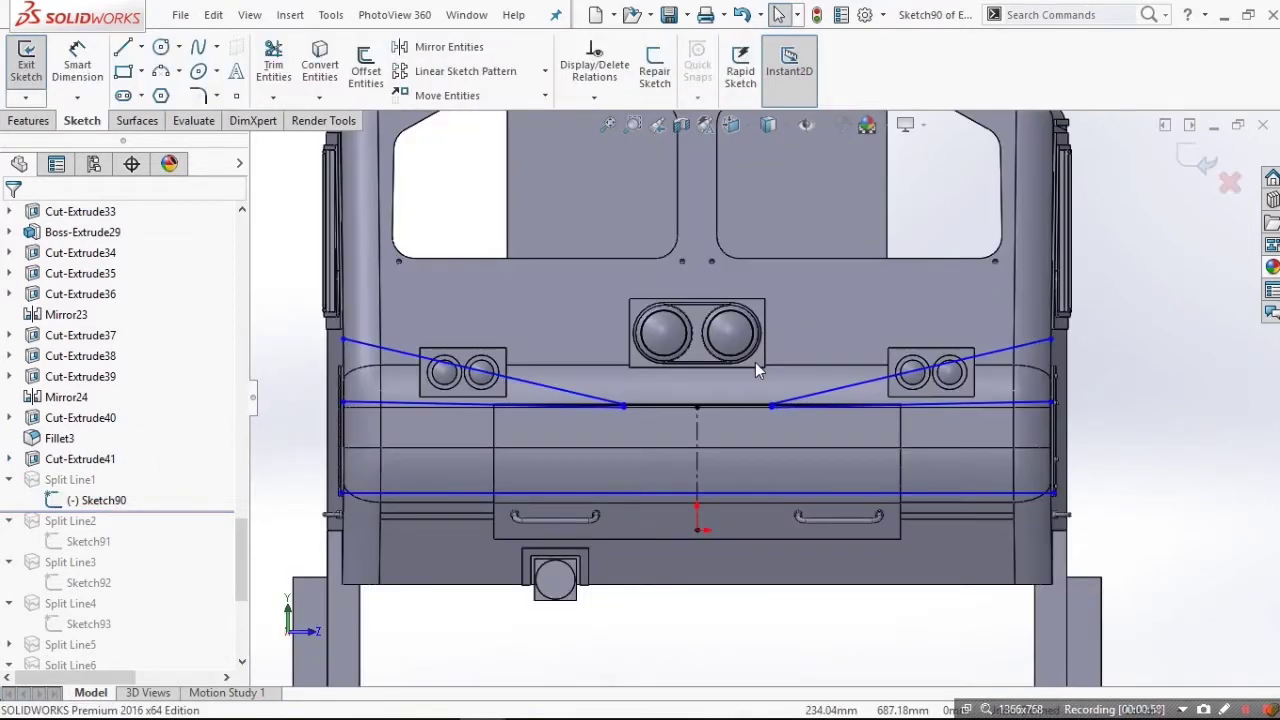
scroll(down, 3)
middle_click(572, 413)
middle_click(621, 475)
scroll(down, 3)
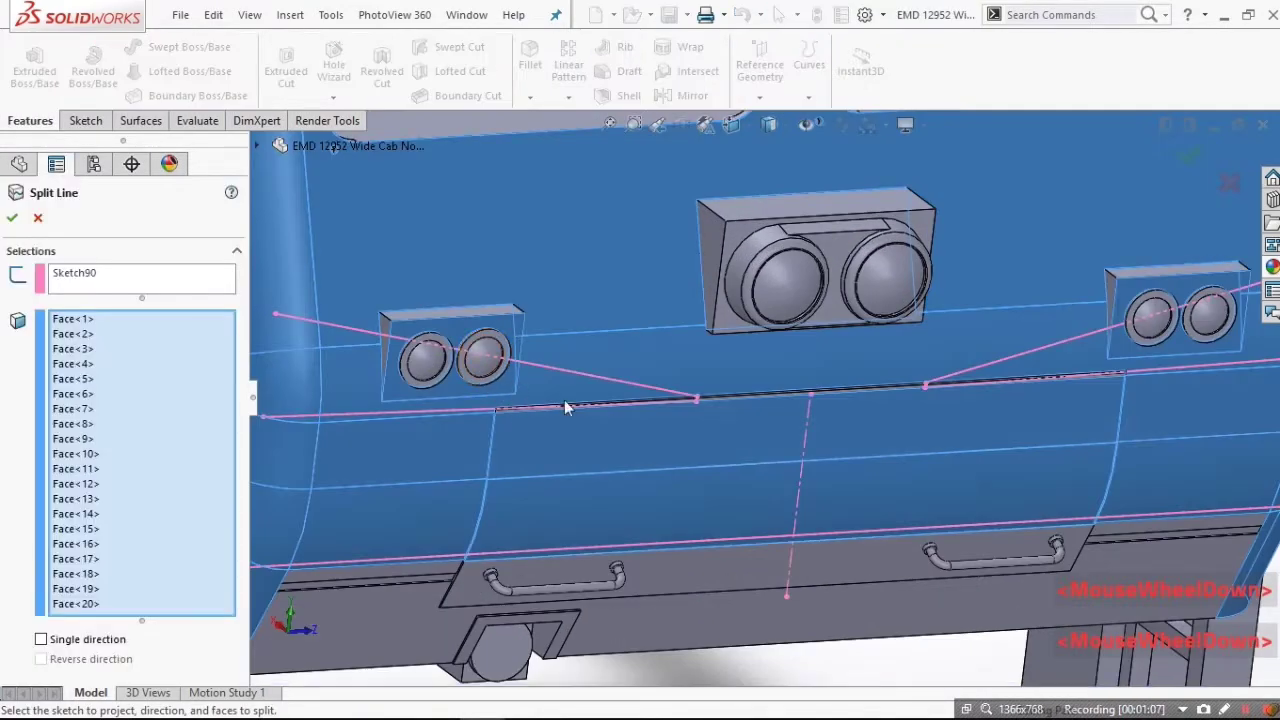
scroll(up, 3)
middle_click(703, 392)
middle_click(683, 451)
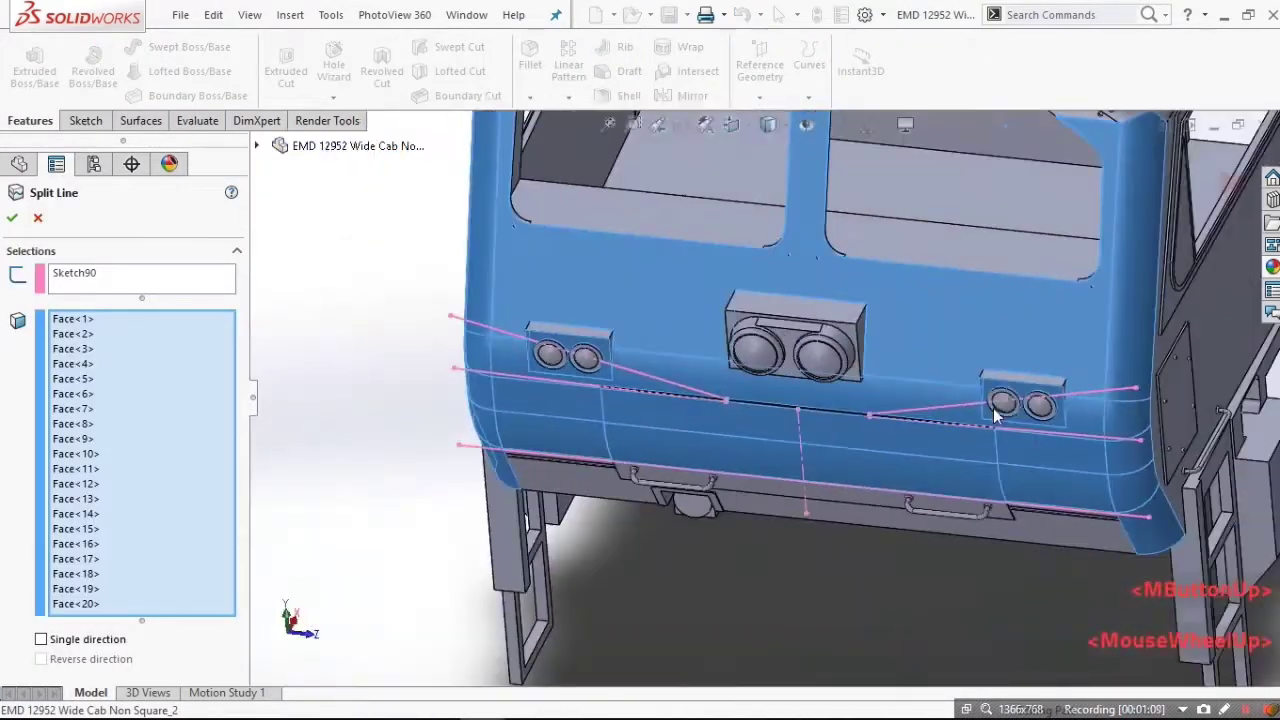
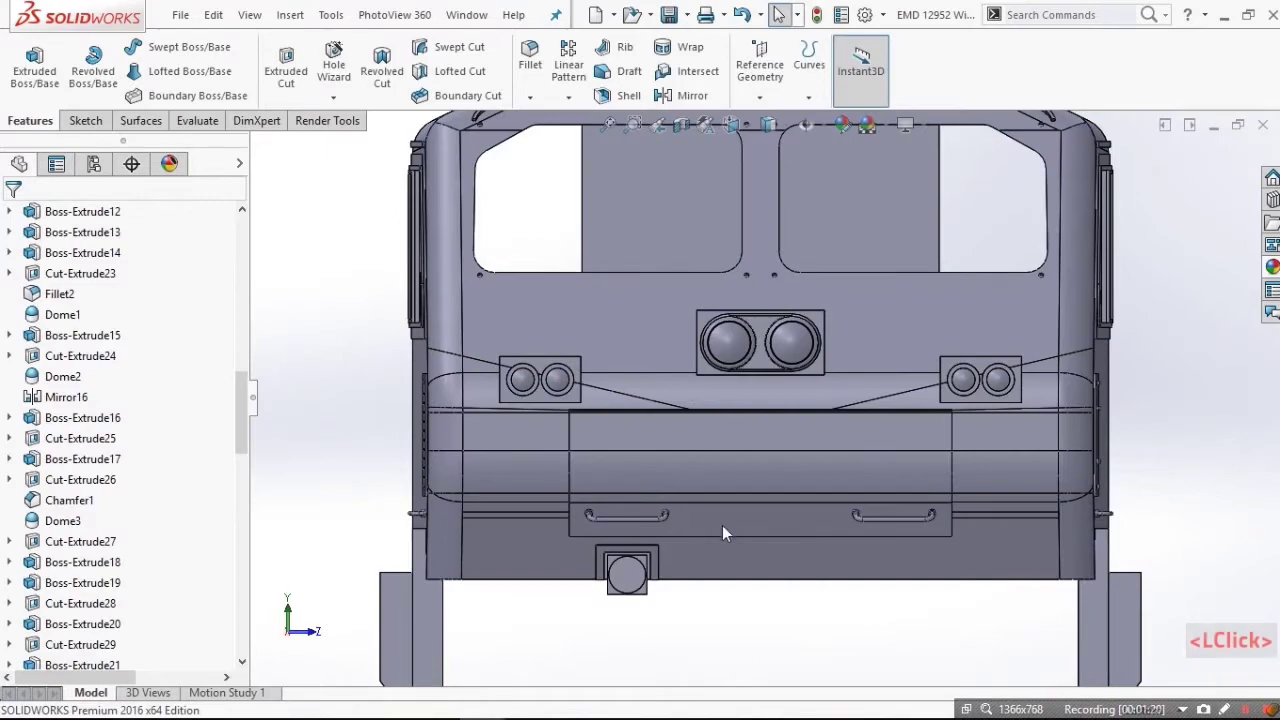
middle_click(293, 598)
middle_click(657, 517)
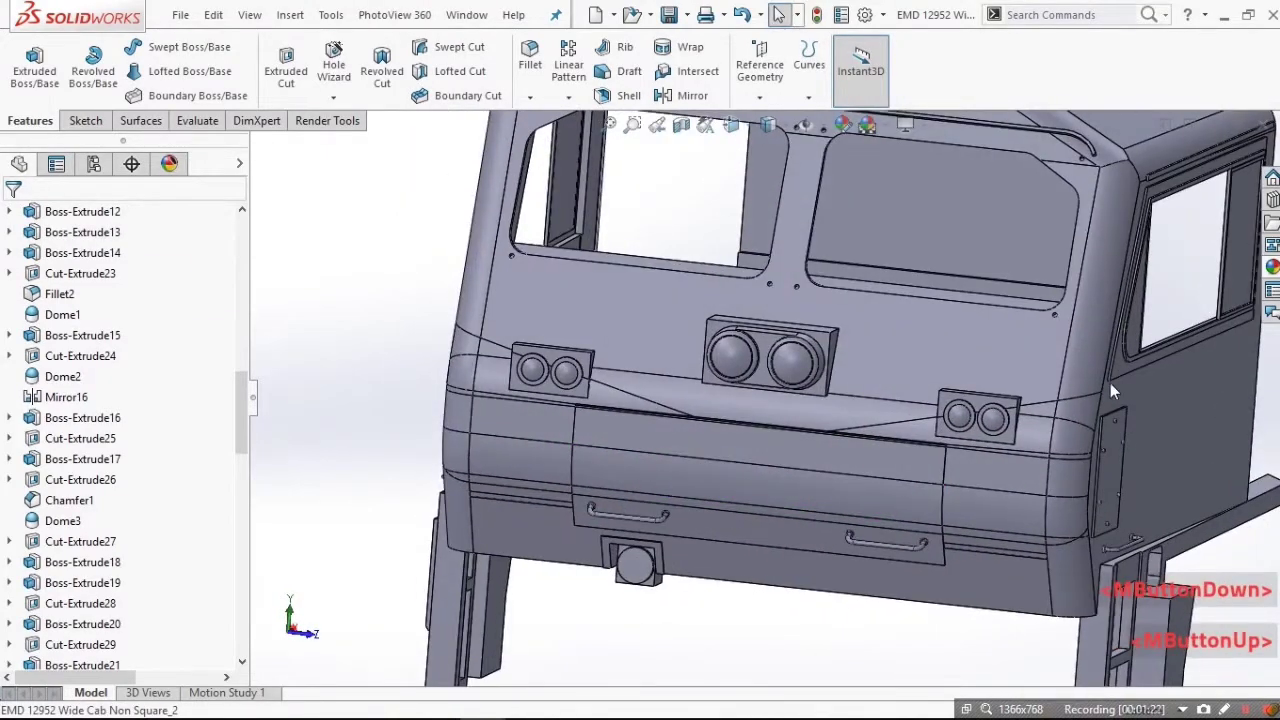
Orbit along the cab nose to its side wall where the second split line lies.
middle_click(1006, 431)
scroll(up, 3)
scroll(down, 3)
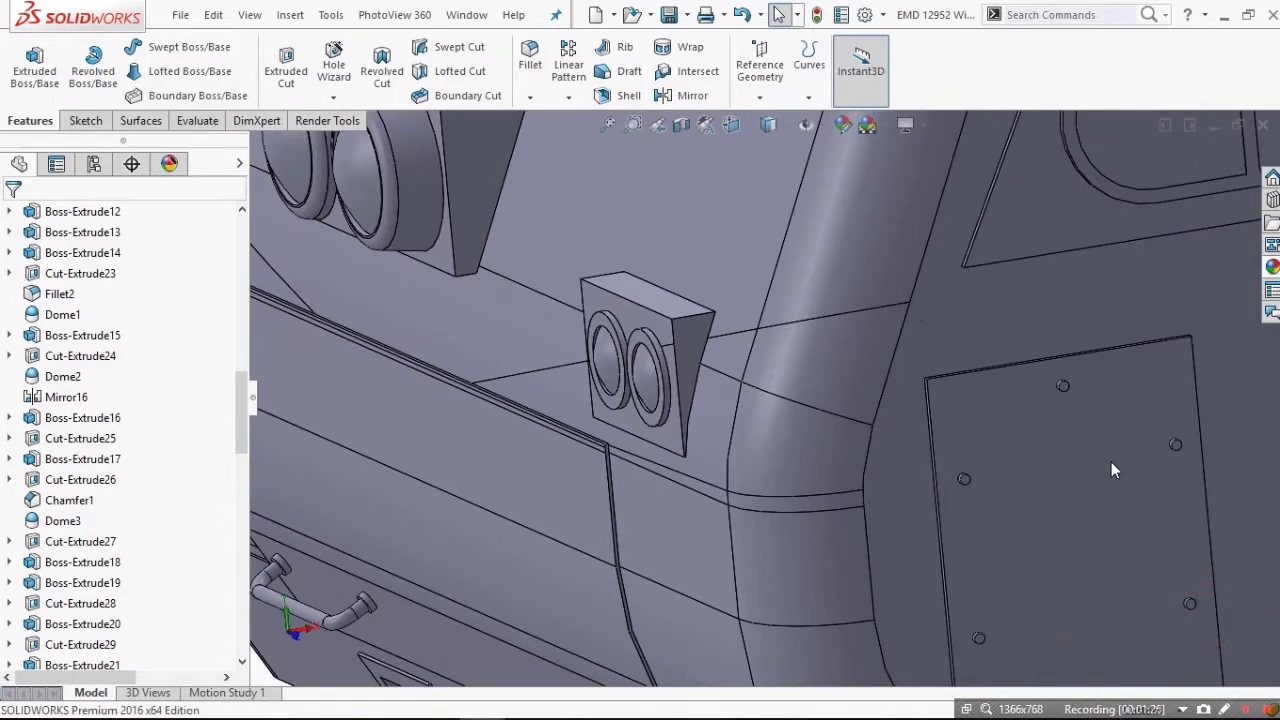
scroll(up, 3)
scroll(down, 3)
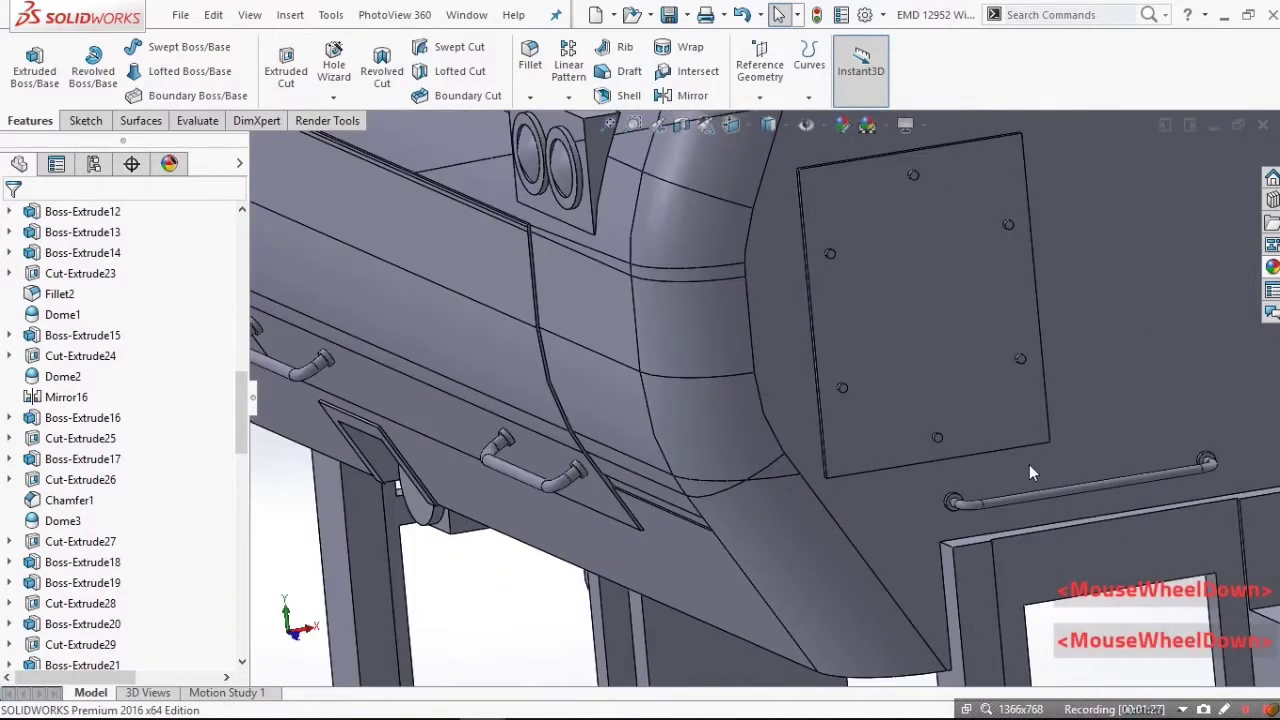
scroll(up, 3)
middle_click(596, 409)
middle_click(819, 464)
scroll(up, 3)
scroll(down, 3)
scroll(up, 3)
middle_click(547, 396)
Edit Sketch91, view it normal to the cab side, delete a line and start the Line tool.
click(500, 562)
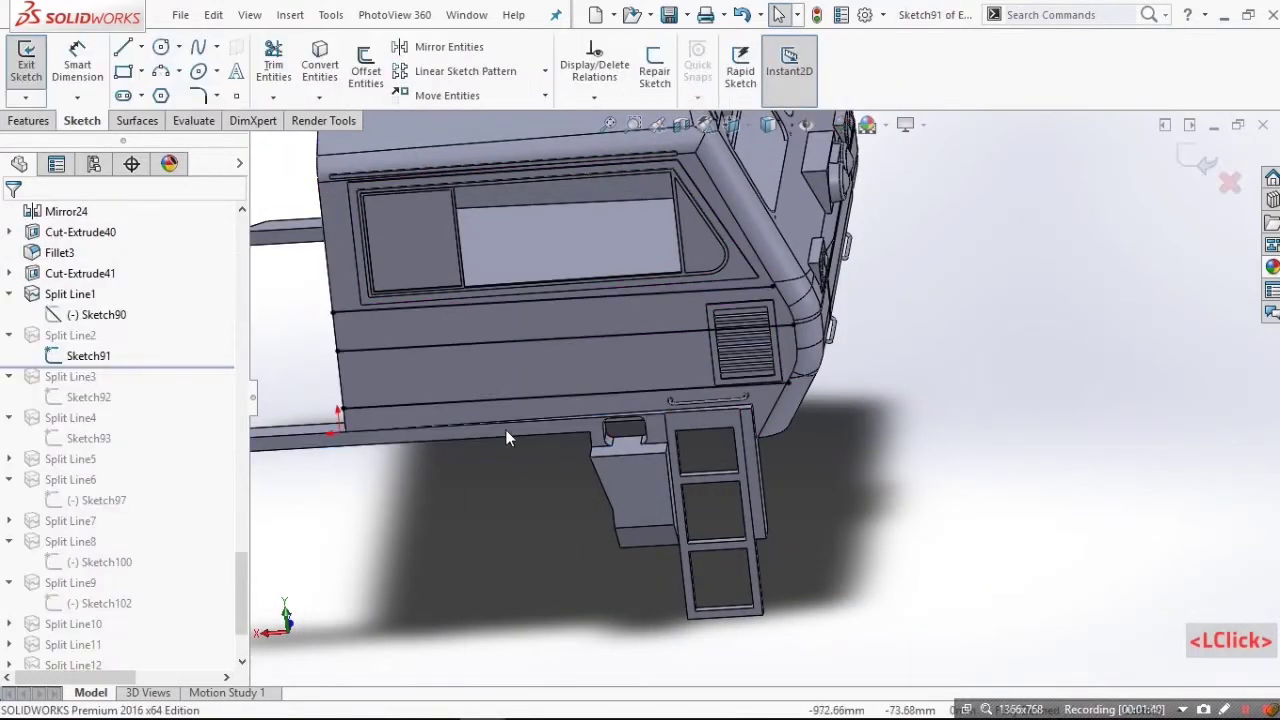
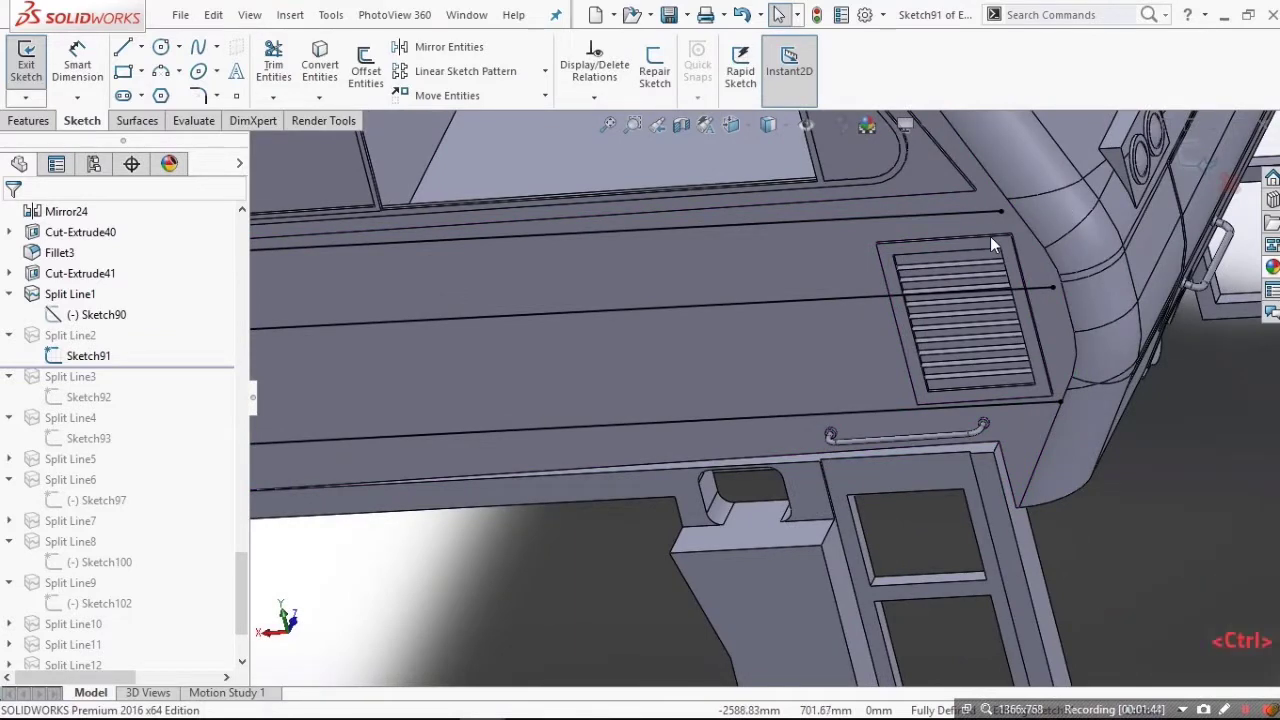
scroll(down, 3)
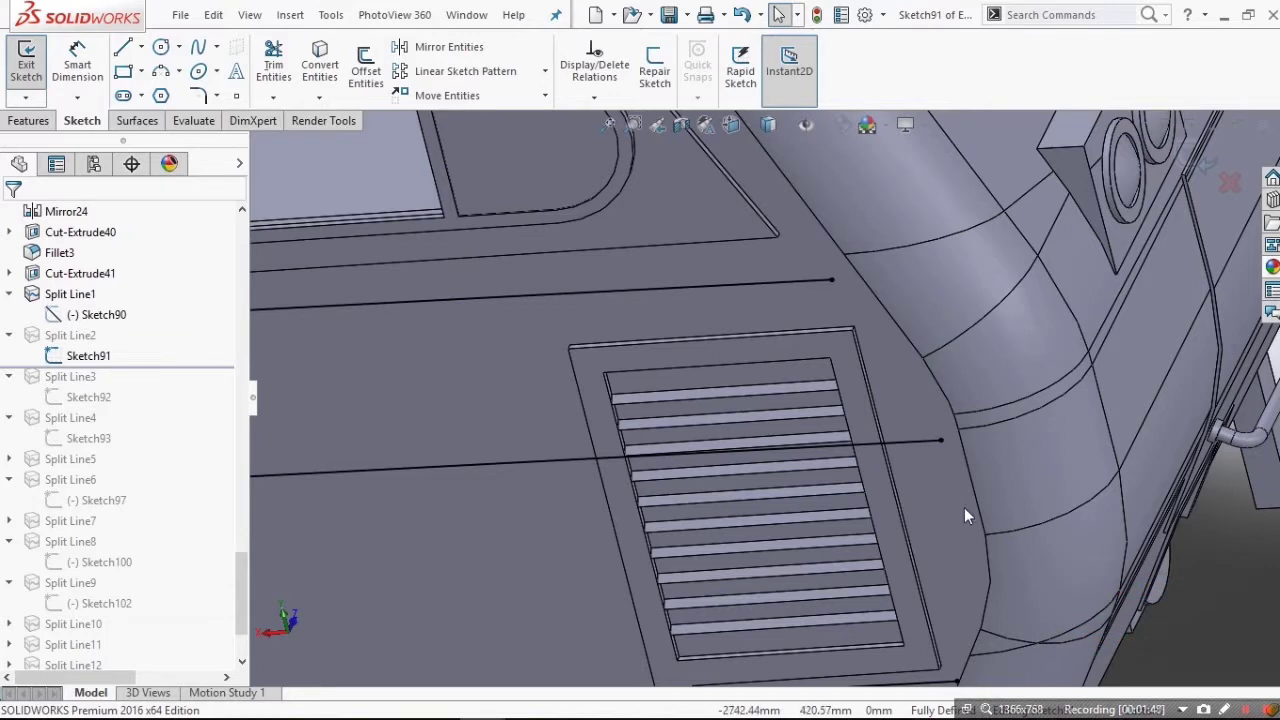
key(ctrl+8)
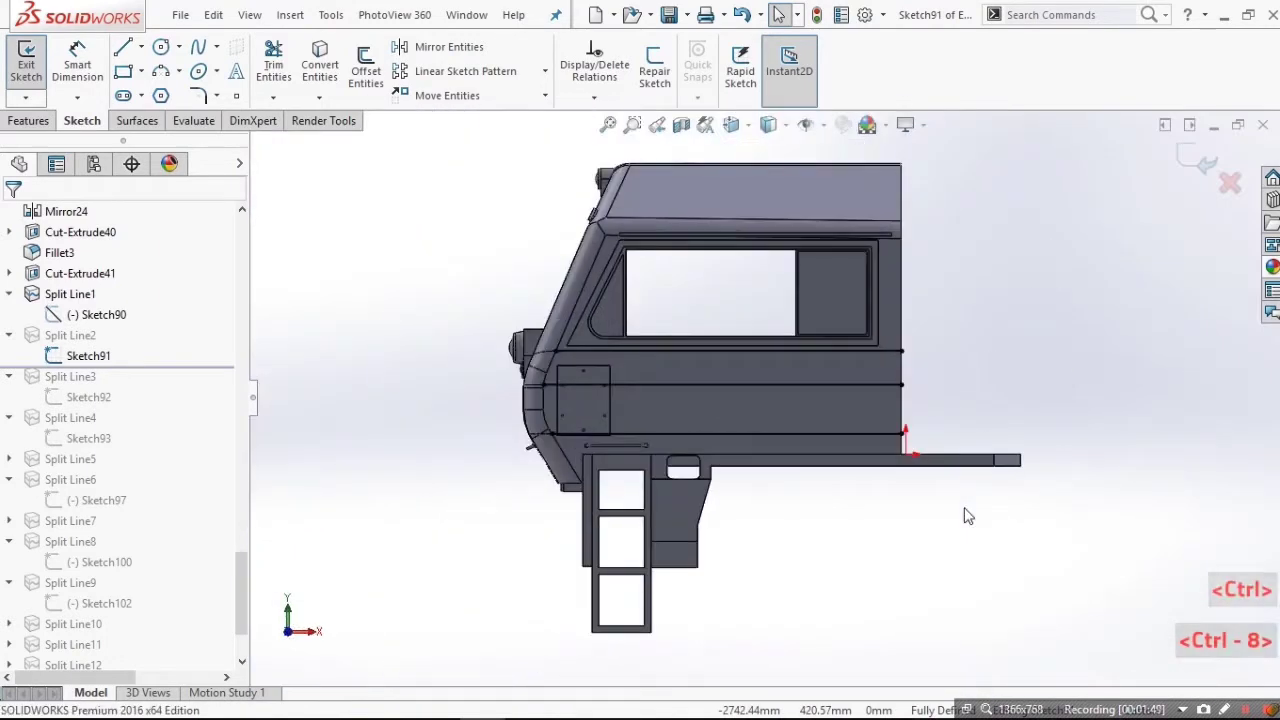
key(ctrl+8)
scroll(down, 3)
click(779, 386)
key(Delete)
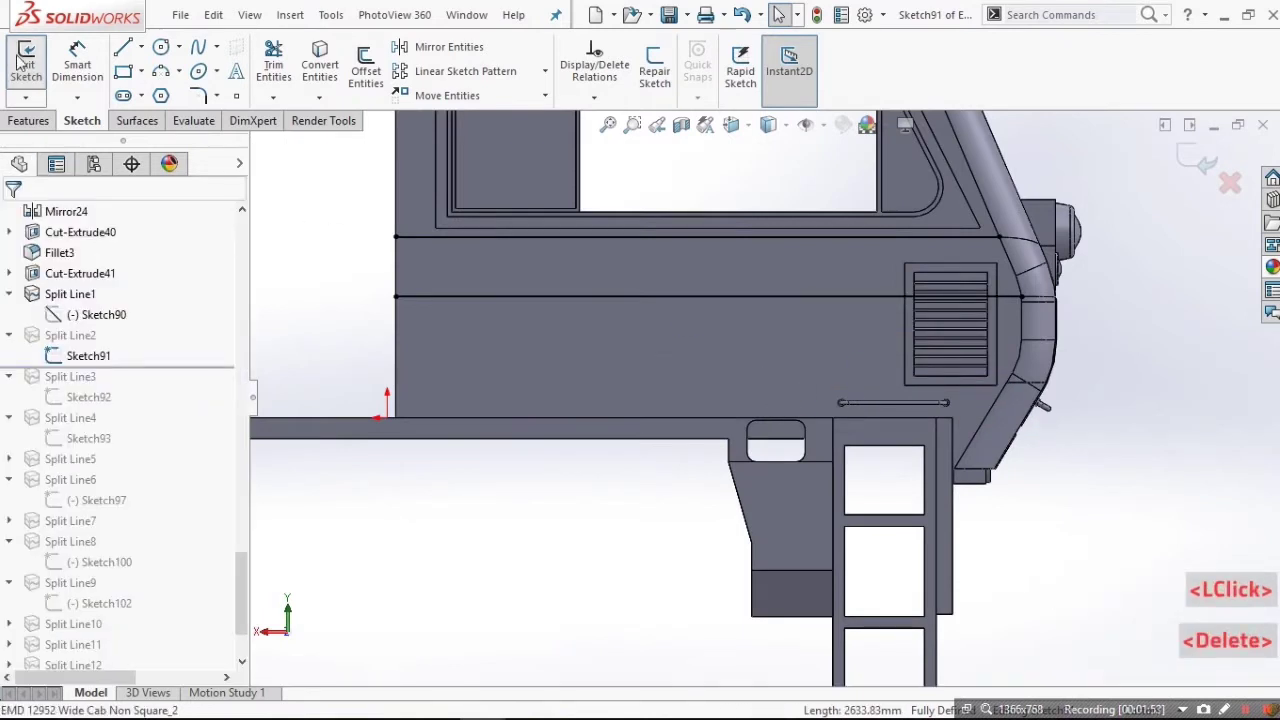
key(Delete)
click(213, 87)
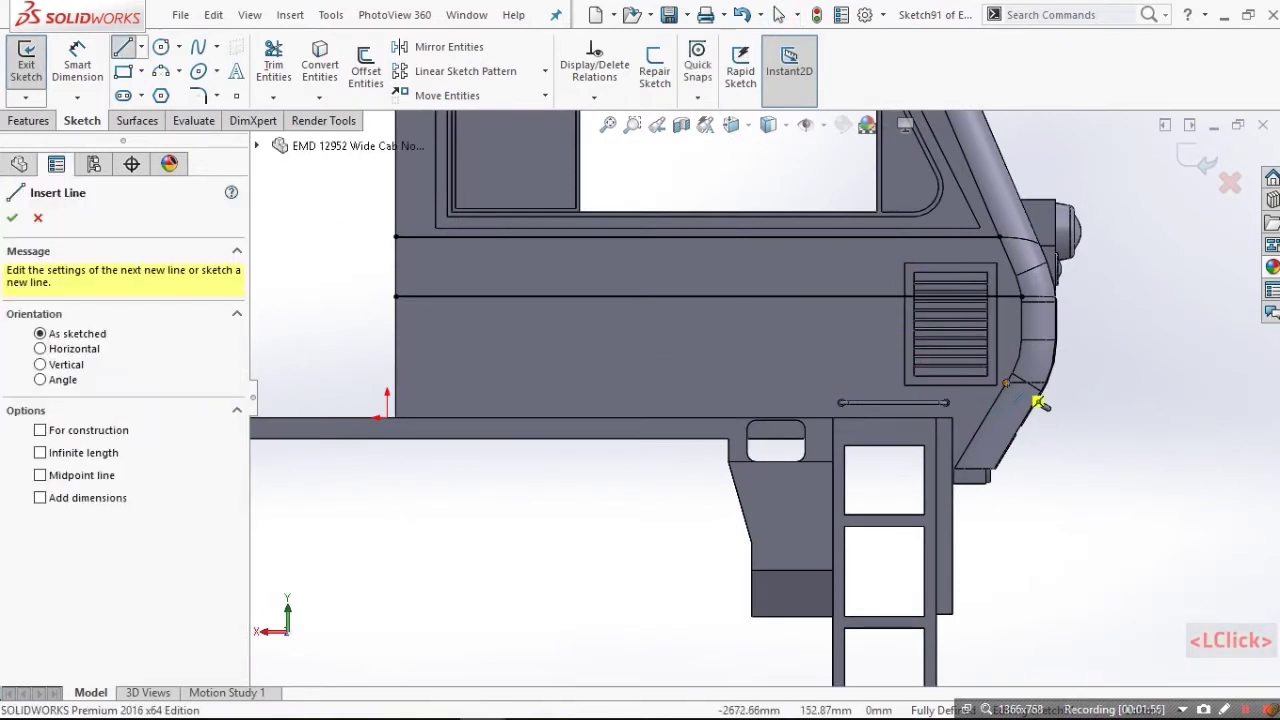
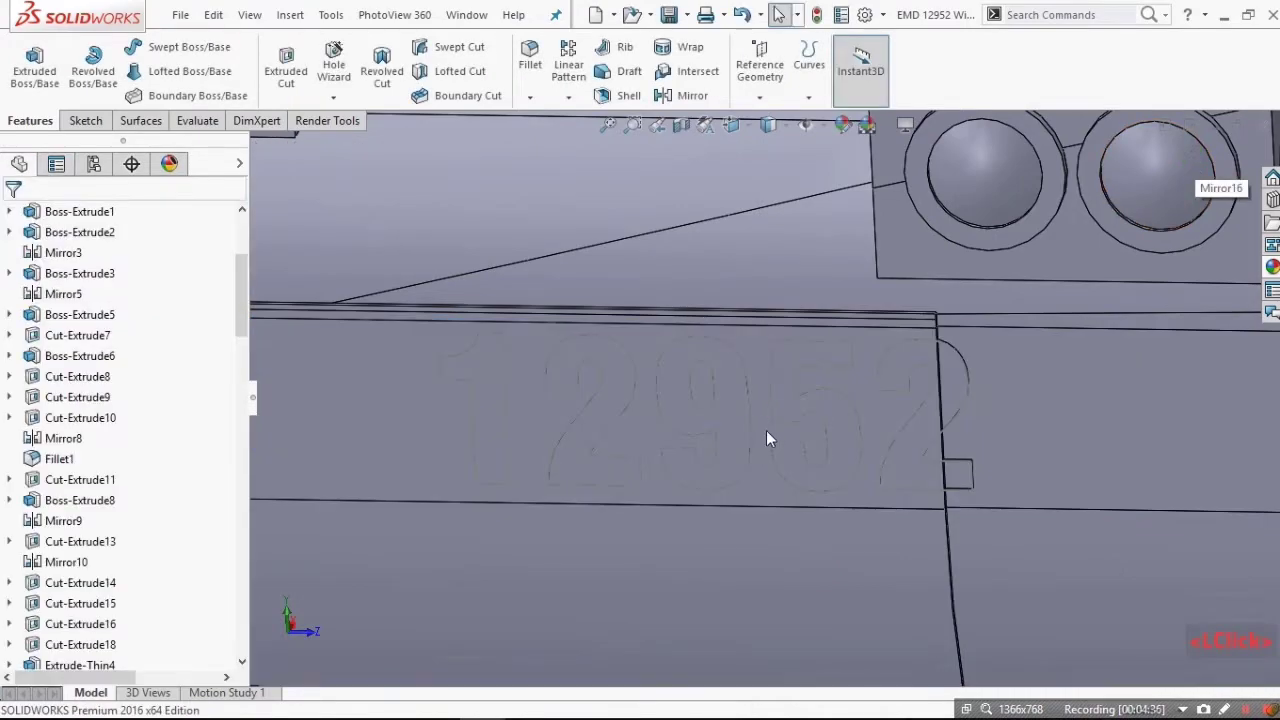
Drag the rollback bar down to just below Split Line11.
scroll(up, 3)
click(683, 598)
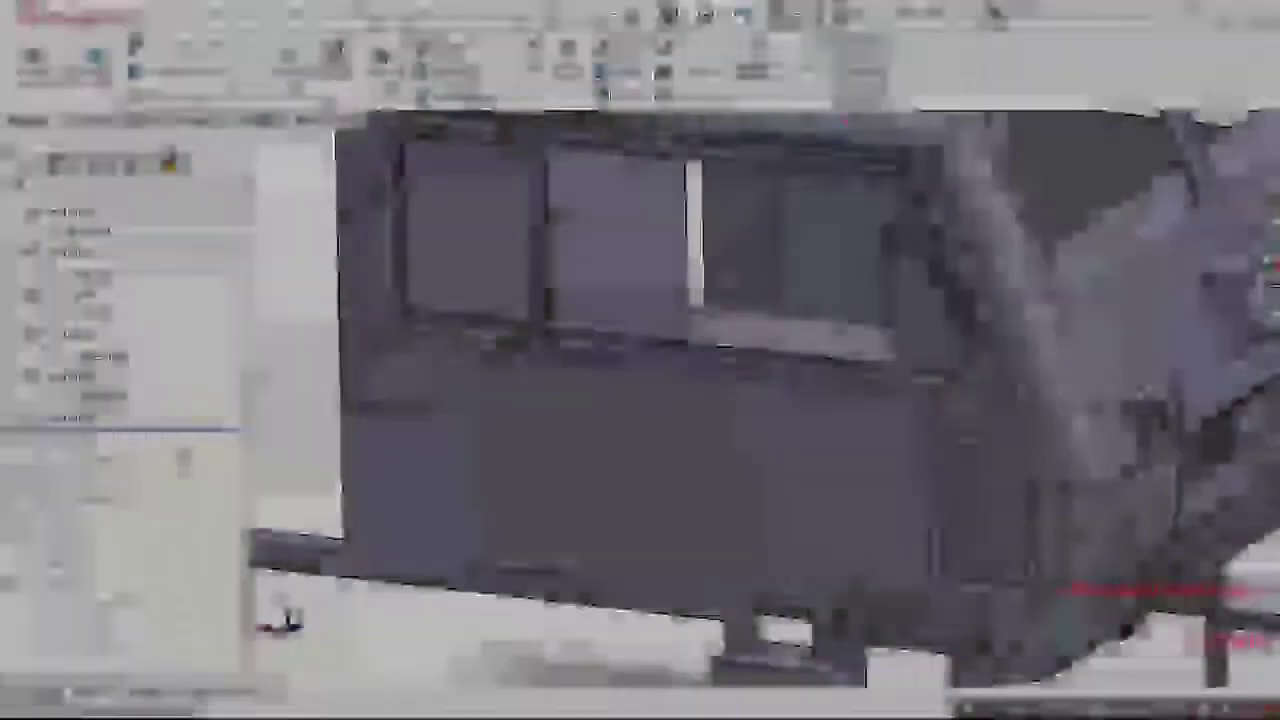
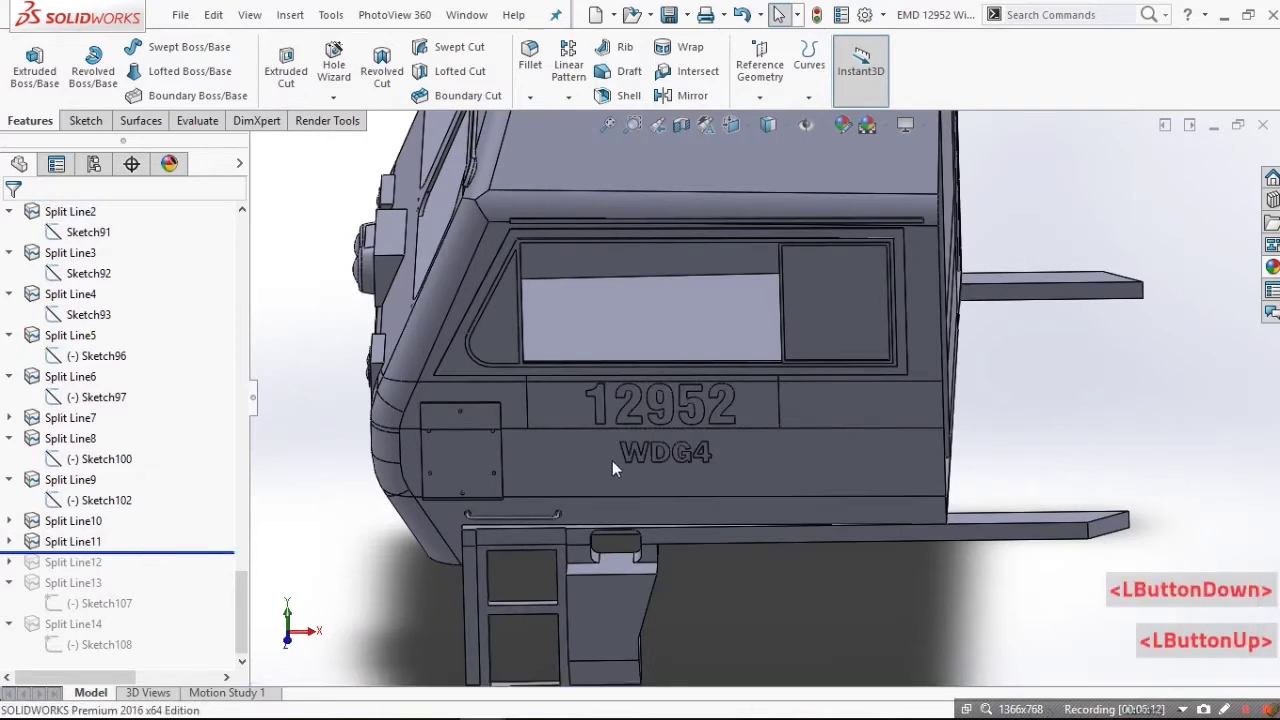
Select Split Line11 to see its split faces and orbit toward the cab side lettering.
scroll(down, 3)
scroll(down, 3)
click(700, 505)
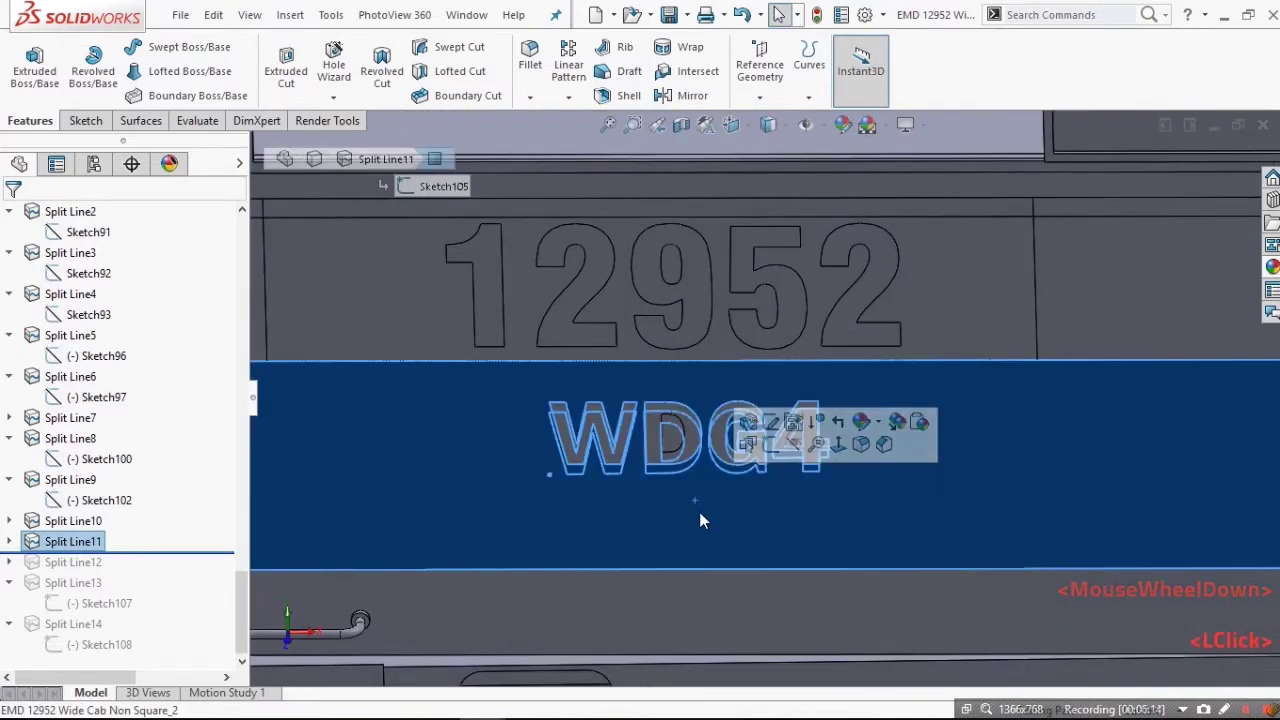
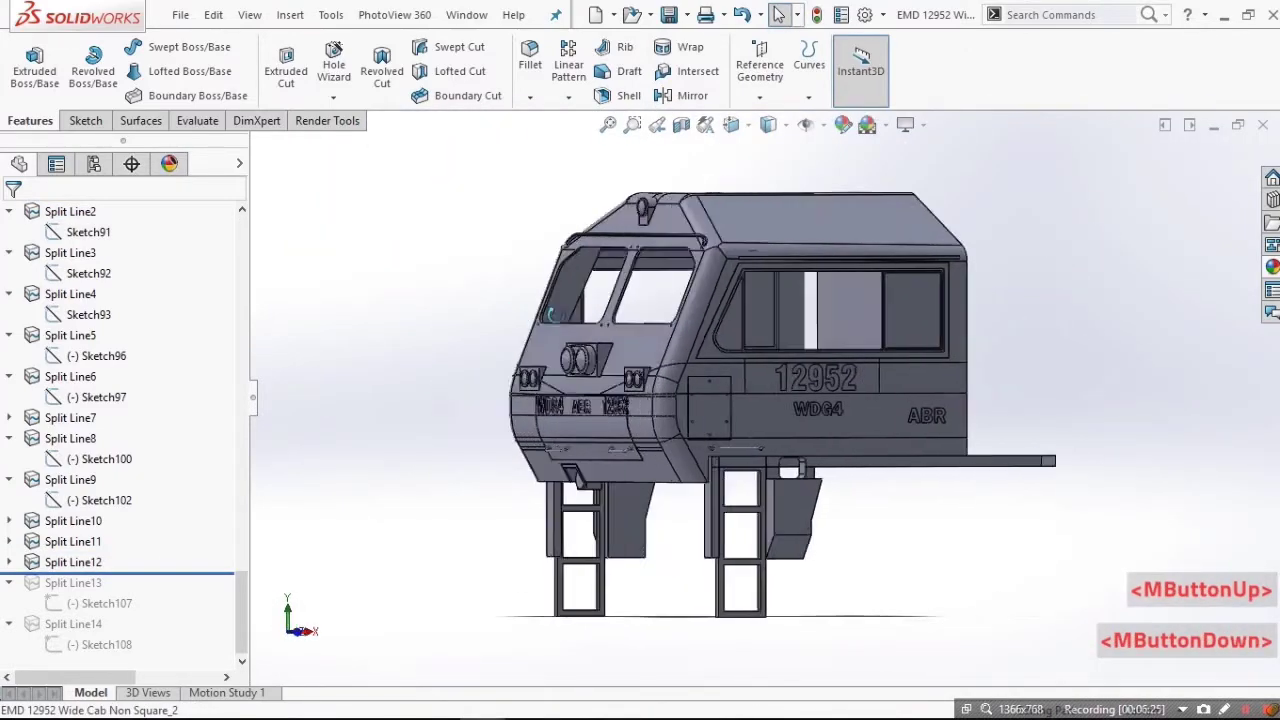
middle_click(775, 392)
scroll(down, 3)
Edit Sketch107, the lettering sketch below the 12952 cab-side number.
click(742, 466)
click(133, 551)
click(131, 553)
scroll(down, 3)
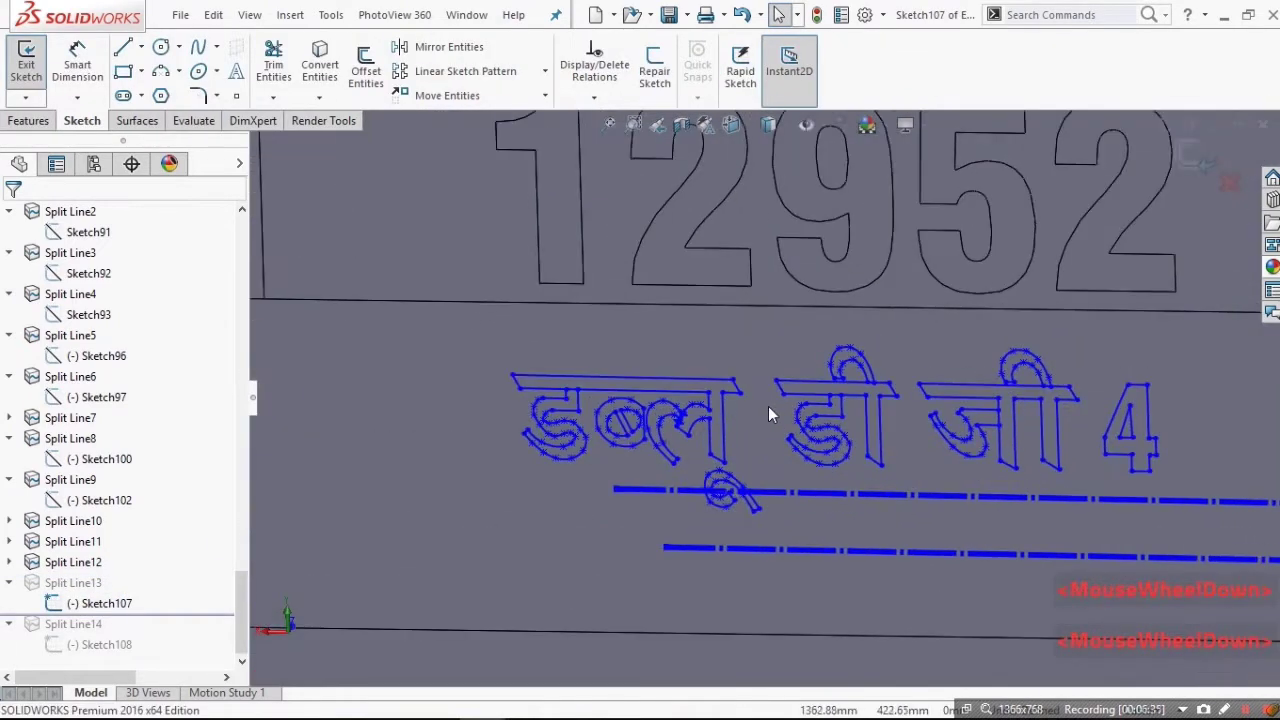
scroll(up, 3)
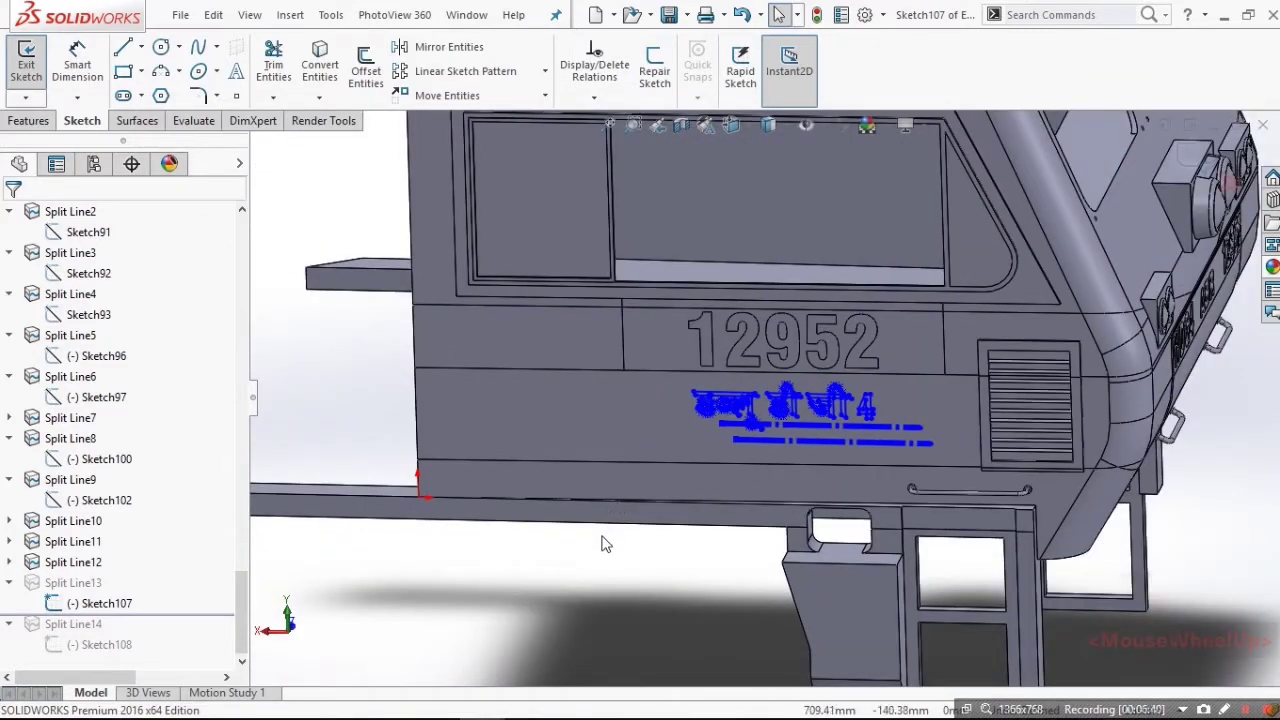
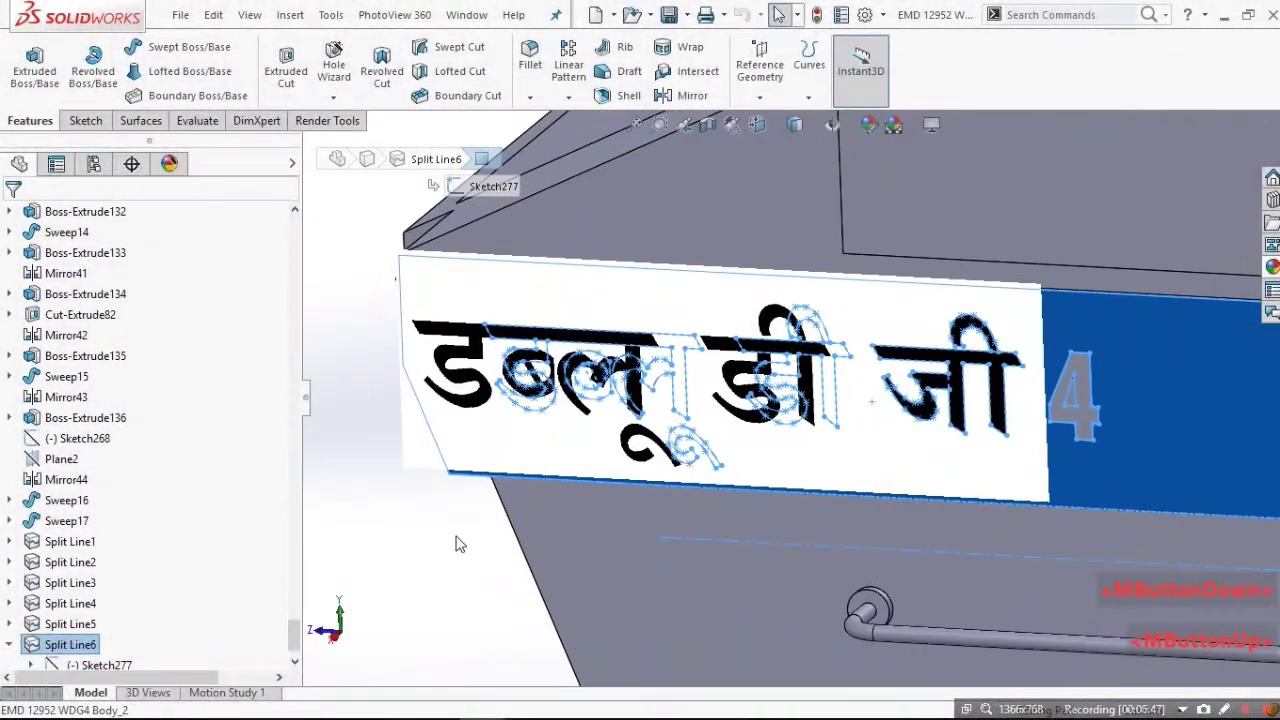
Select the Hindi lettering split line and its underlying Sketch277 in the body document.
click(363, 546)
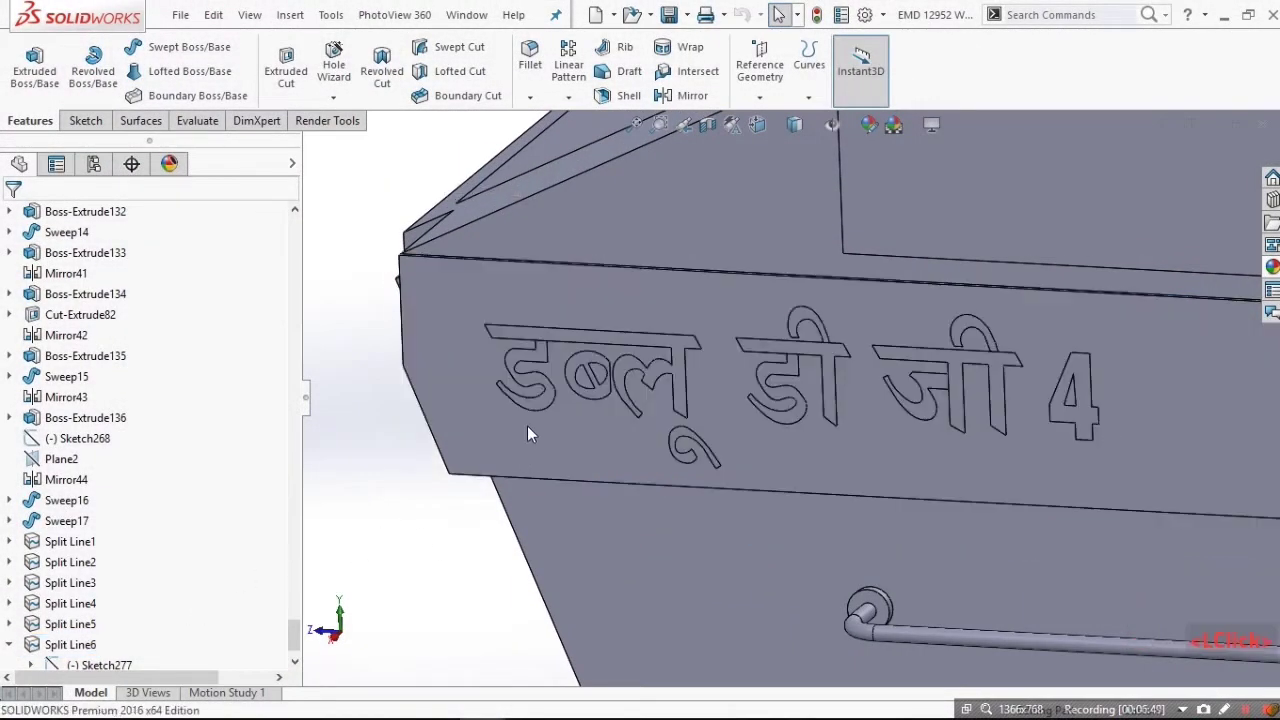
click(552, 404)
scroll(down, 3)
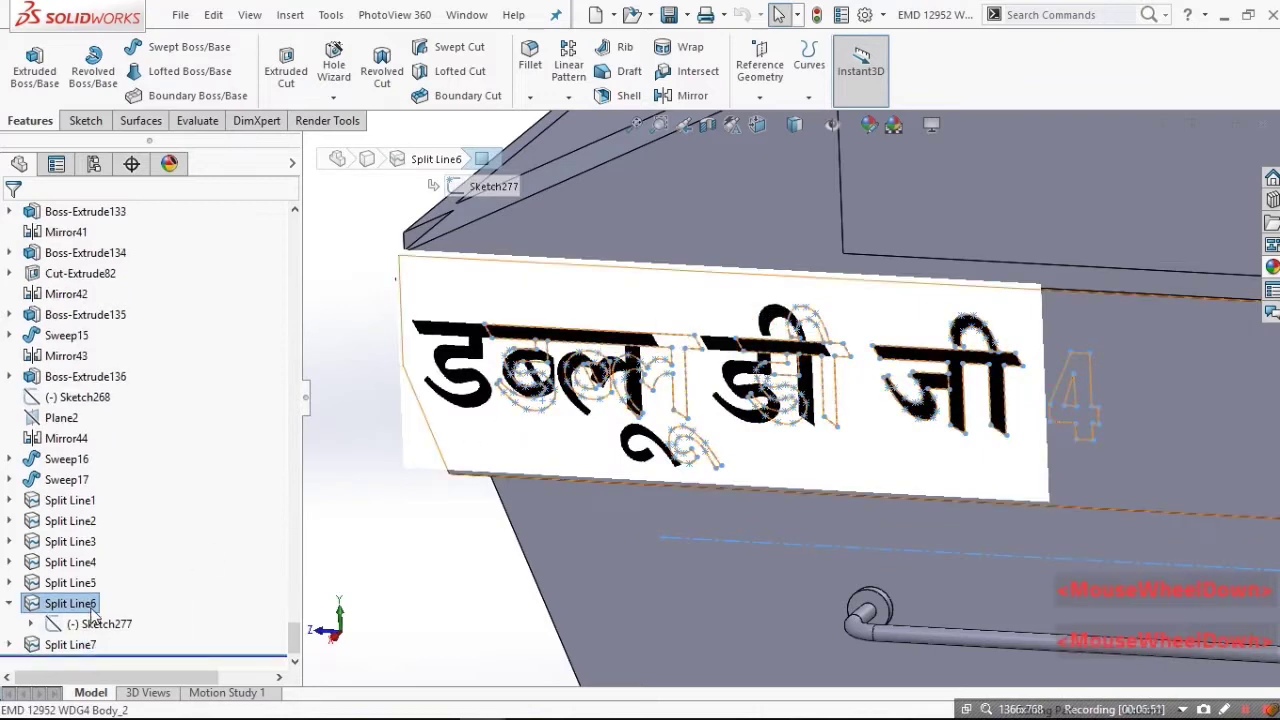
scroll(down, 3)
click(166, 622)
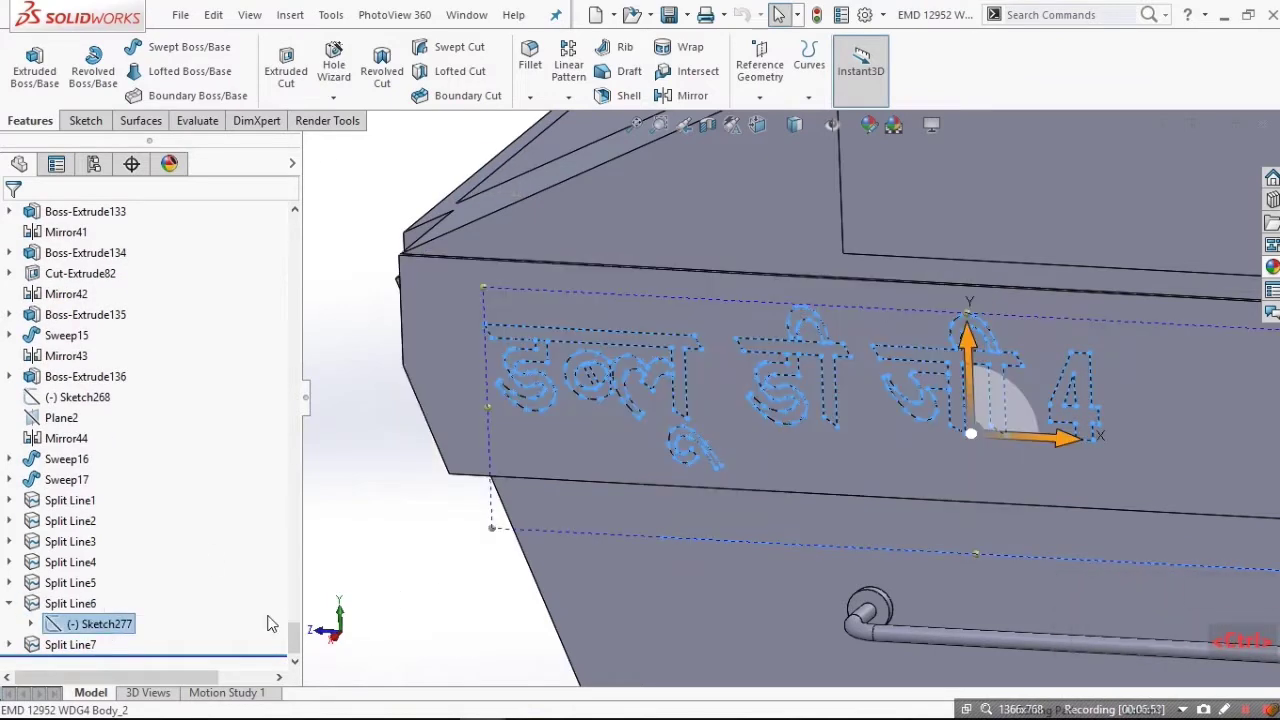
Switch back to the cab document and paste the Hindi lettering into Sketch108, viewed normal to the side.
key(ctrl+t)
key(ctrl+Tab)
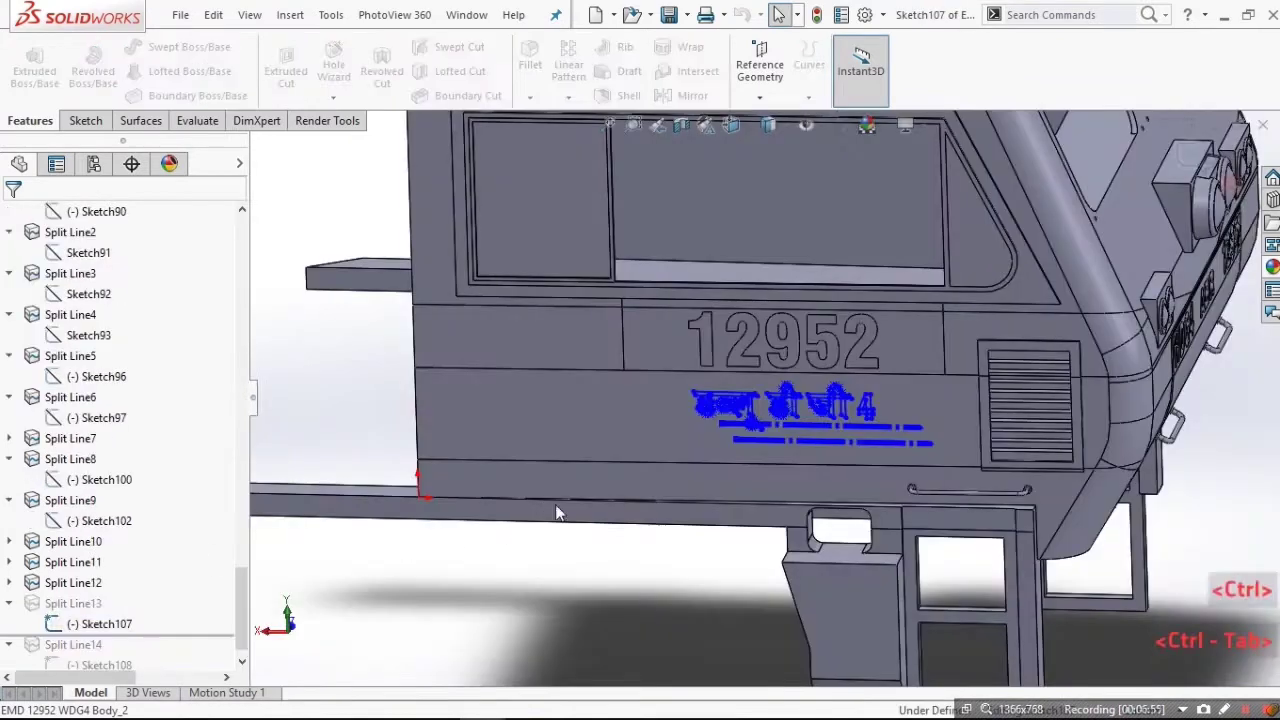
scroll(down, 3)
key(ctrl+8)
scroll(down, 3)
click(579, 438)
key(ctrl+v)
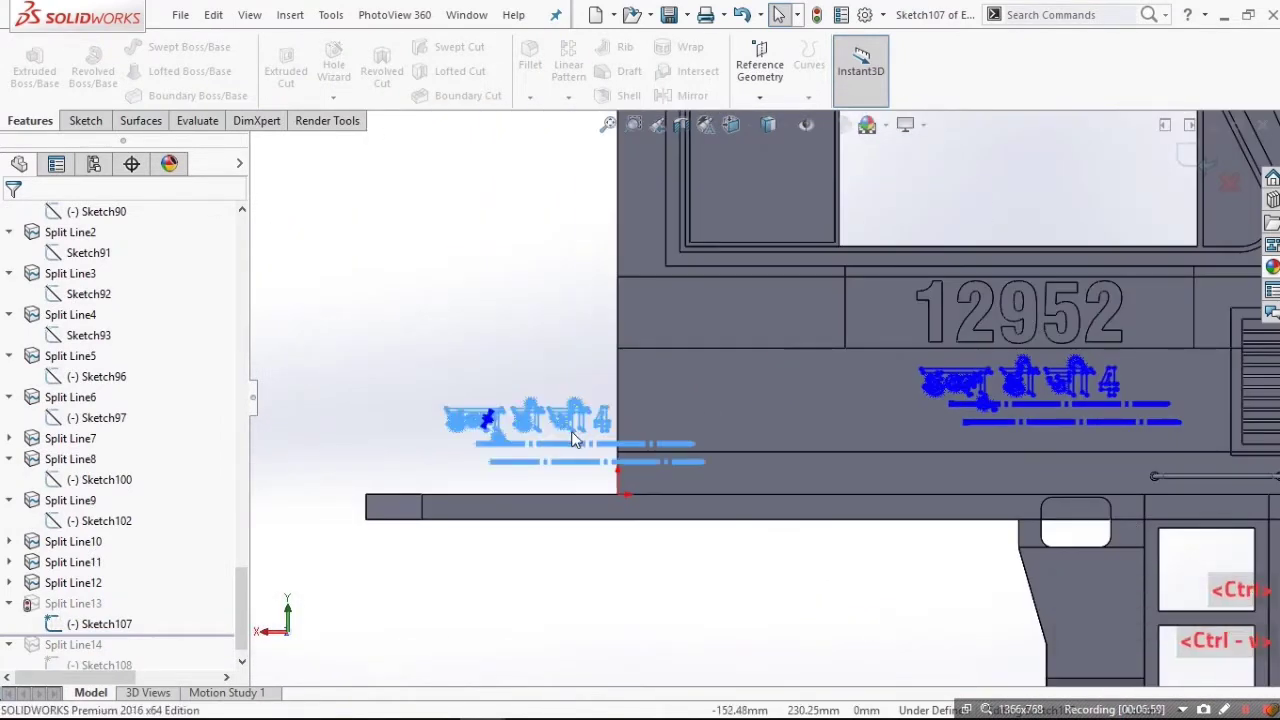
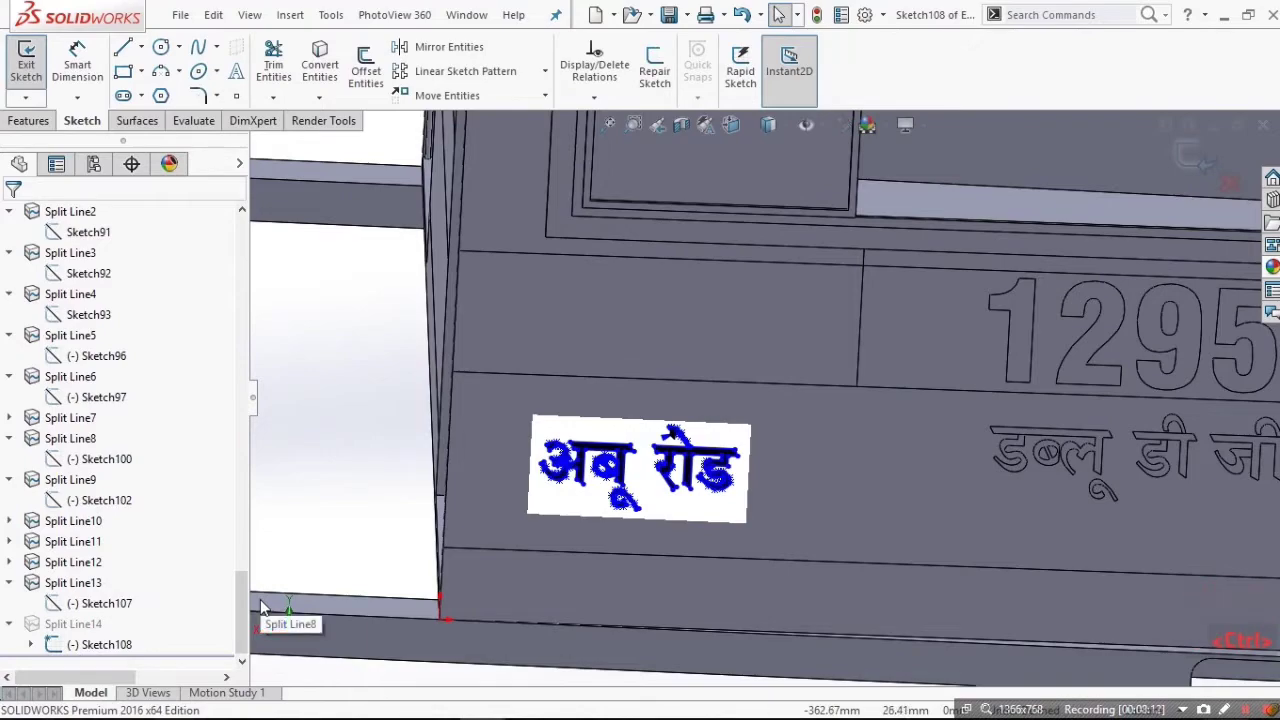
scroll(down, 3)
scroll(up, 3)
scroll(down, 3)
scroll(up, 3)
scroll(down, 3)
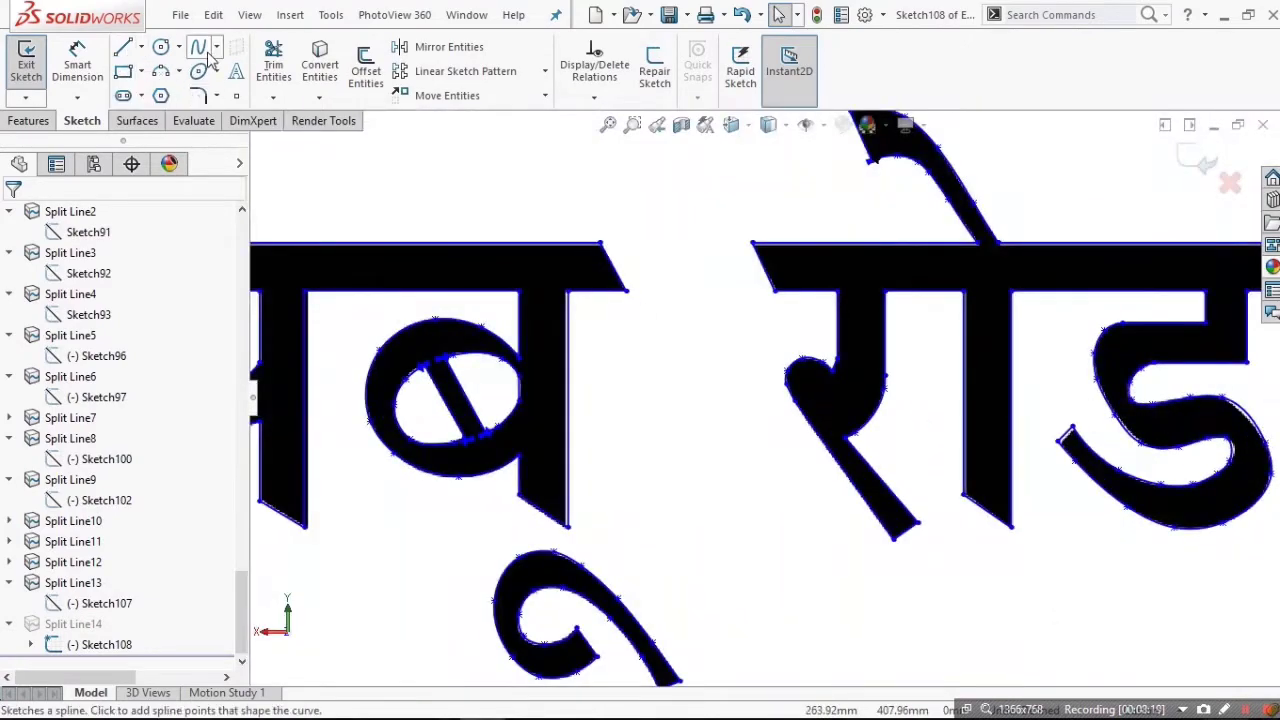
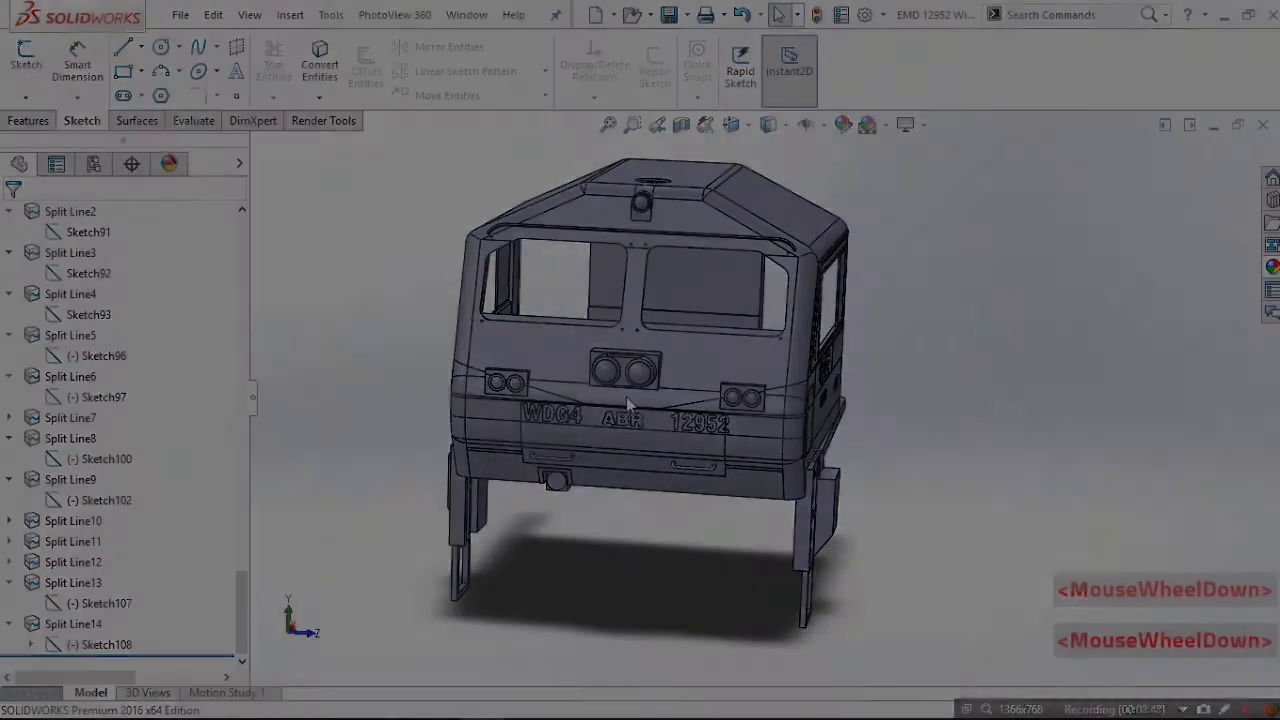
Give the cab's lower strip face a dark green colour through Appearance > color.
scroll(down, 3)
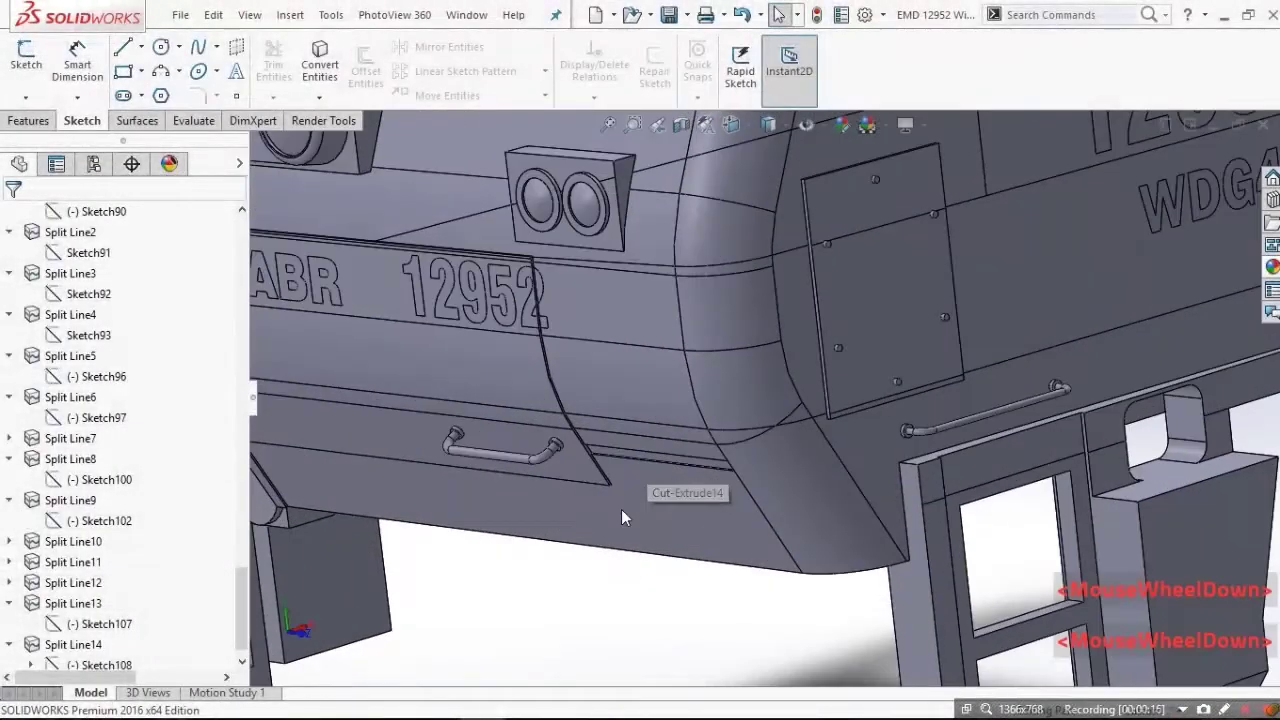
click(727, 501)
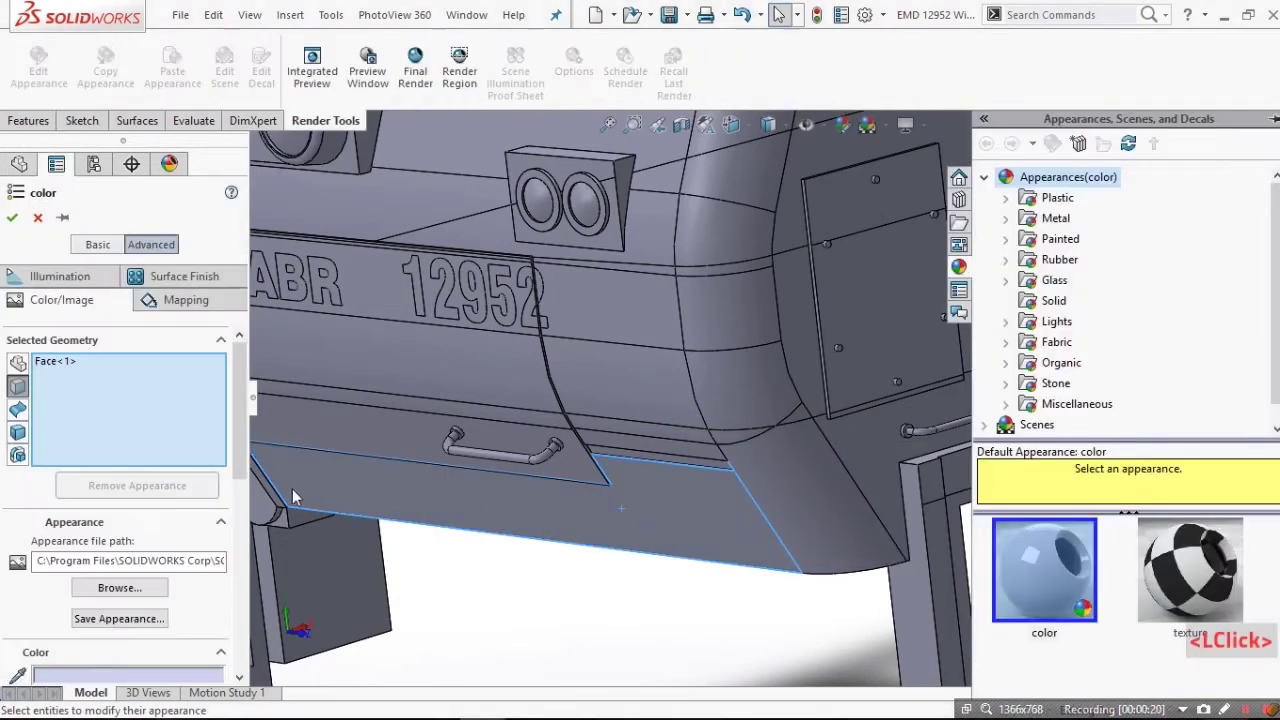
click(95, 250)
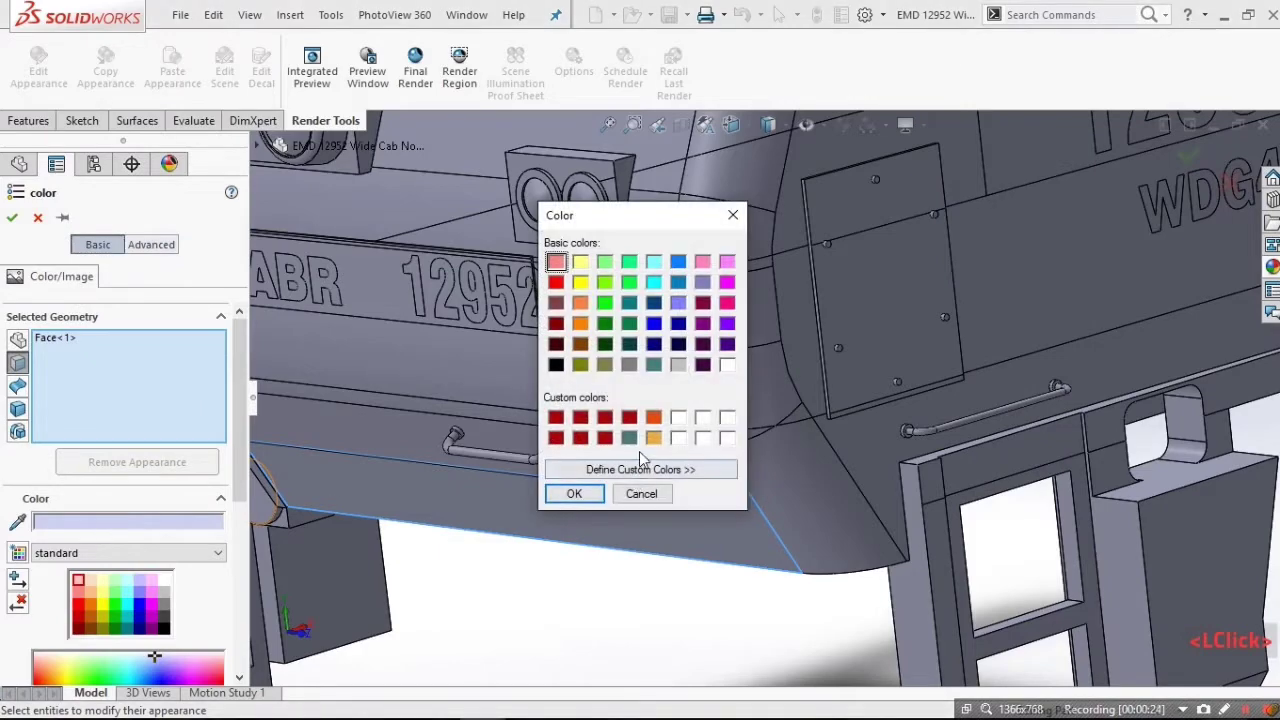
click(595, 498)
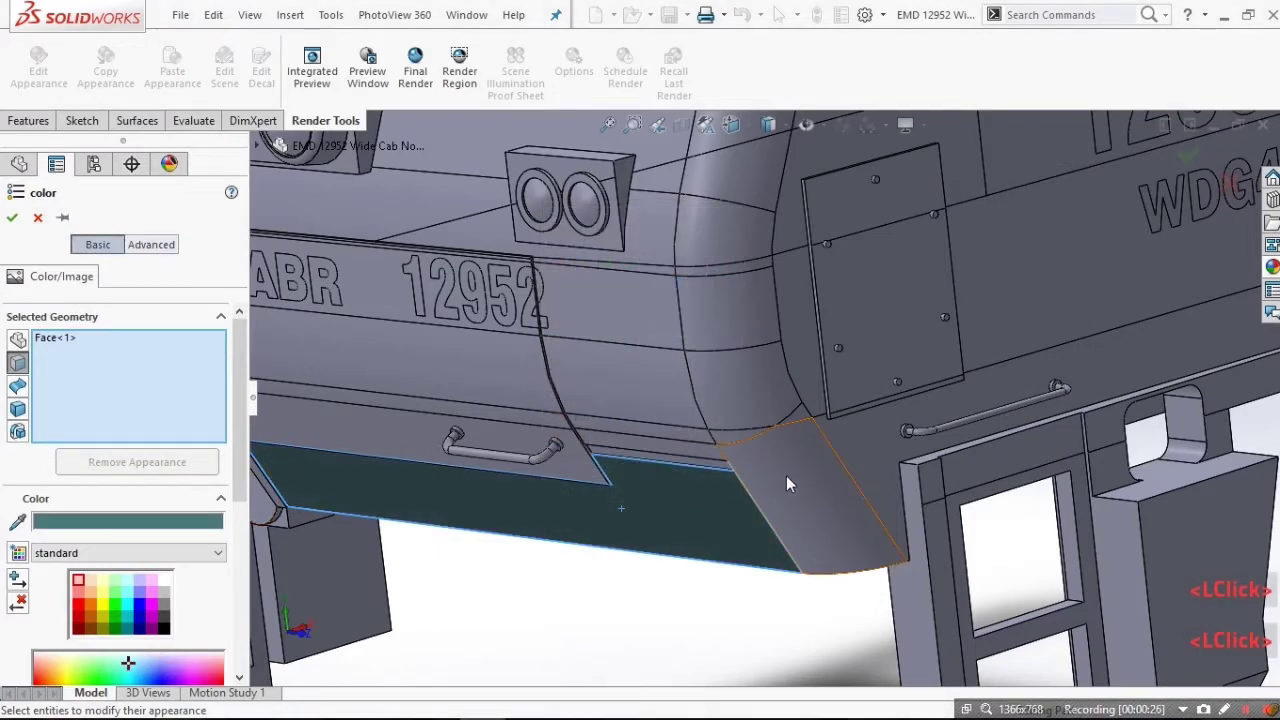
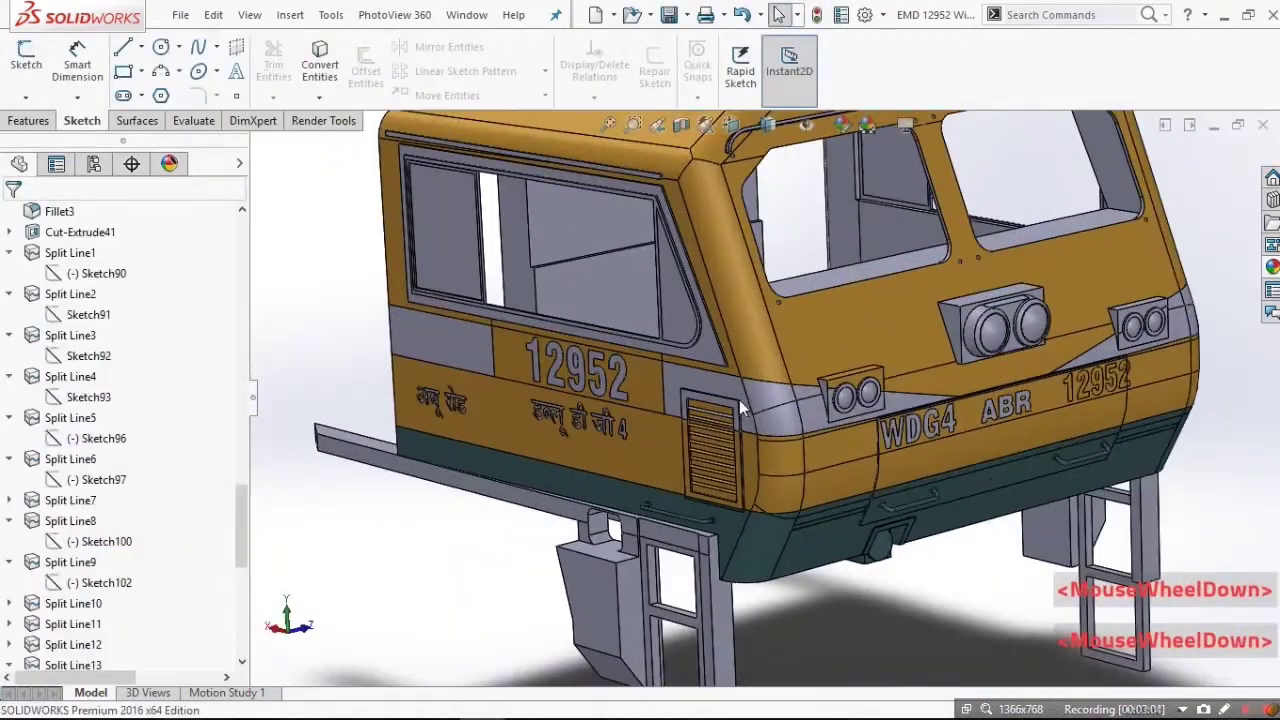
Colour the side panel faces orange-red, adding the remaining band faces to Selected Geometry.
scroll(down, 3)
click(481, 355)
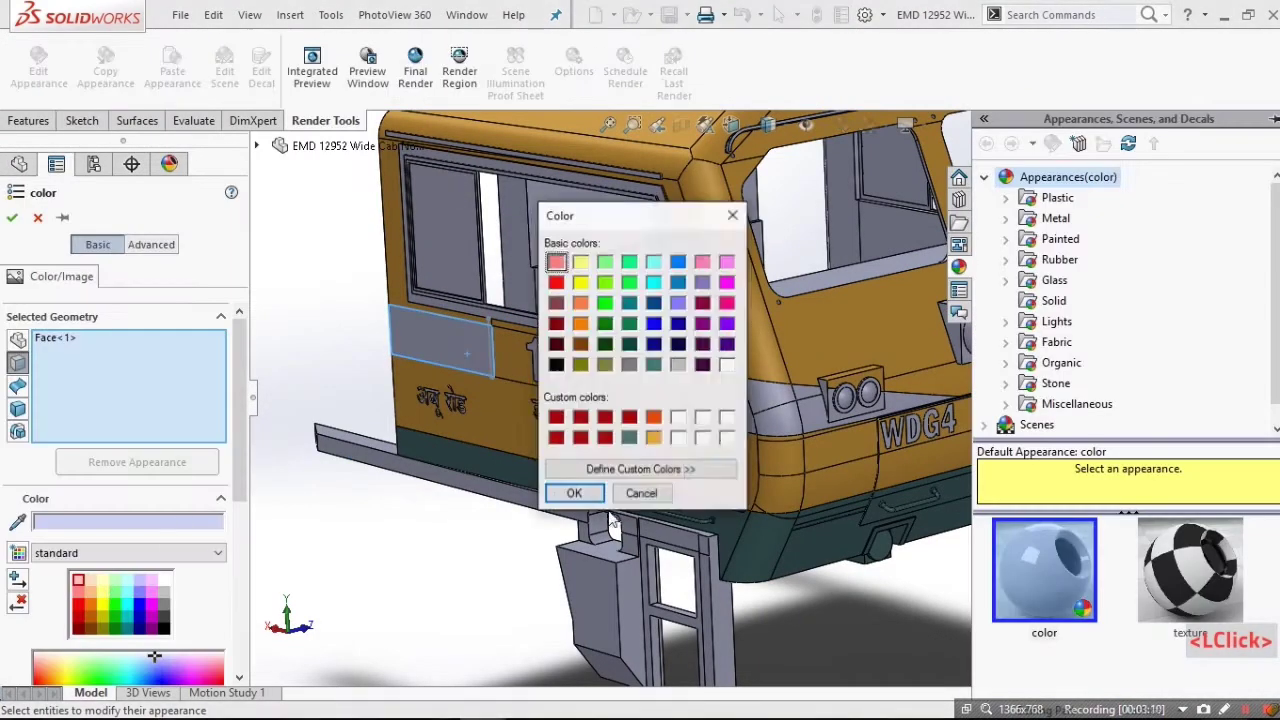
double_click(419, 419)
click(462, 348)
double_click(421, 373)
click(433, 349)
scroll(down, 3)
click(838, 402)
scroll(down, 3)
scroll(up, 3)
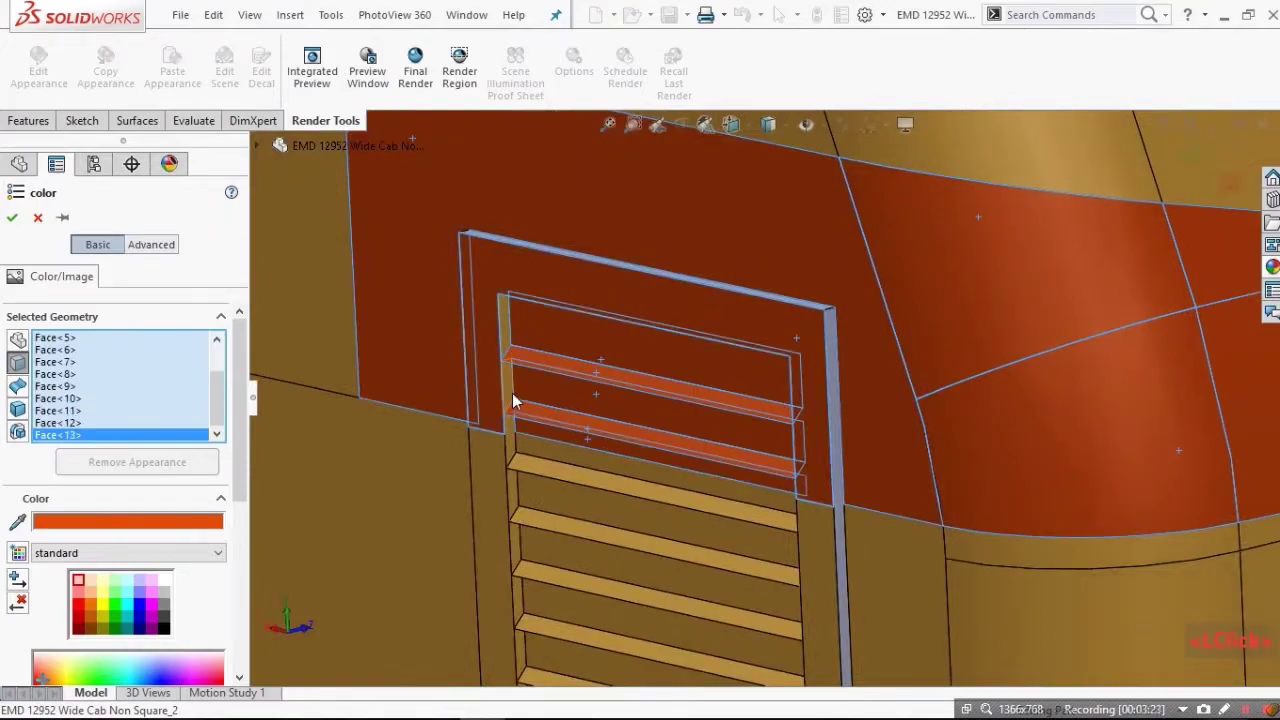
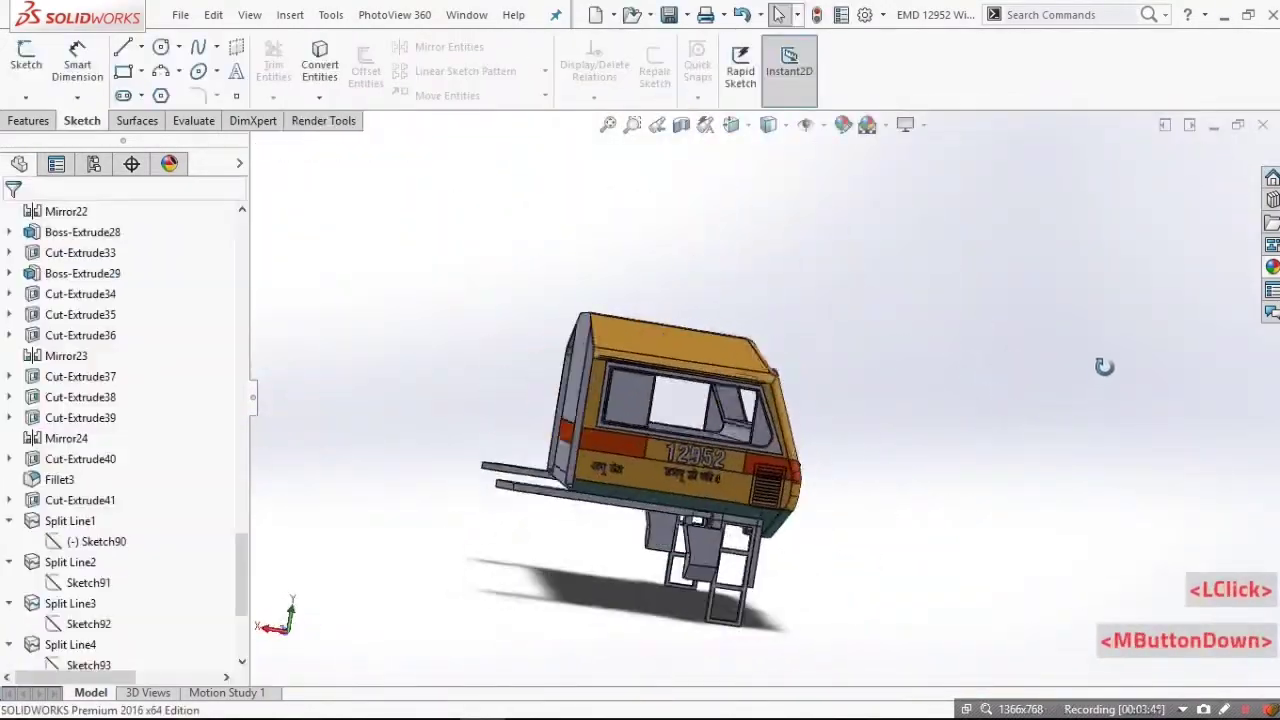
middle_click(826, 390)
scroll(down, 3)
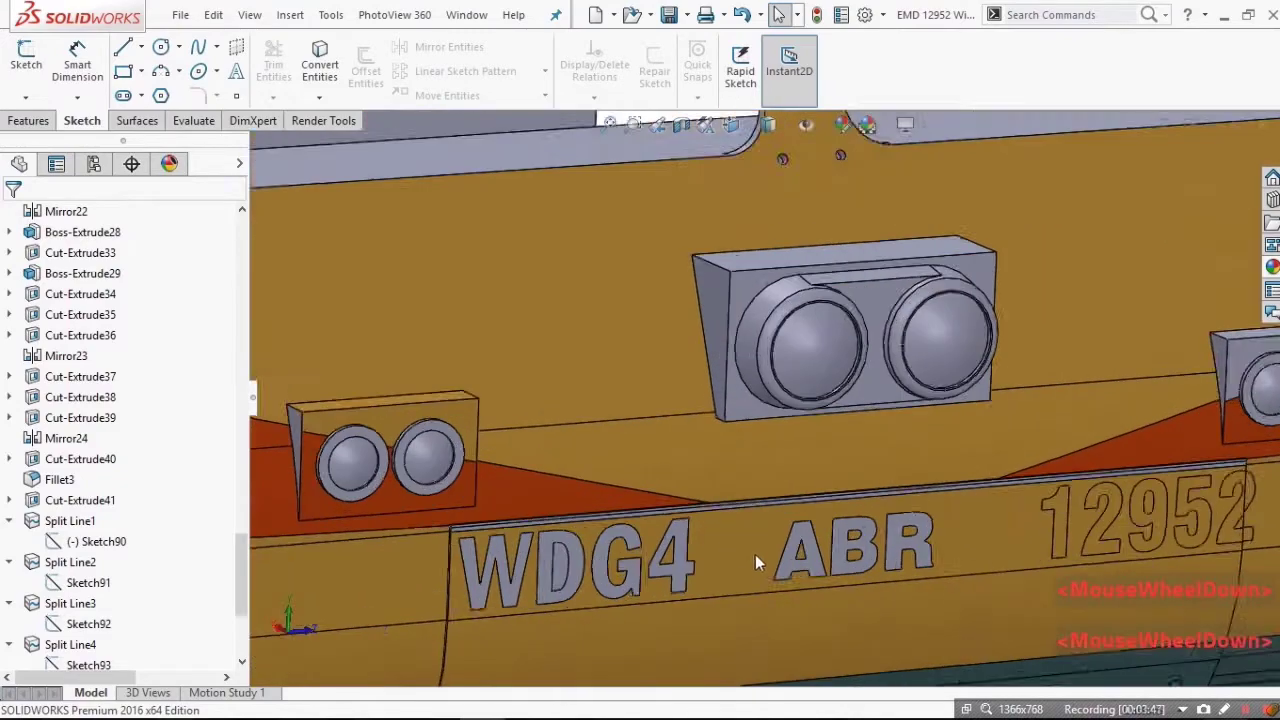
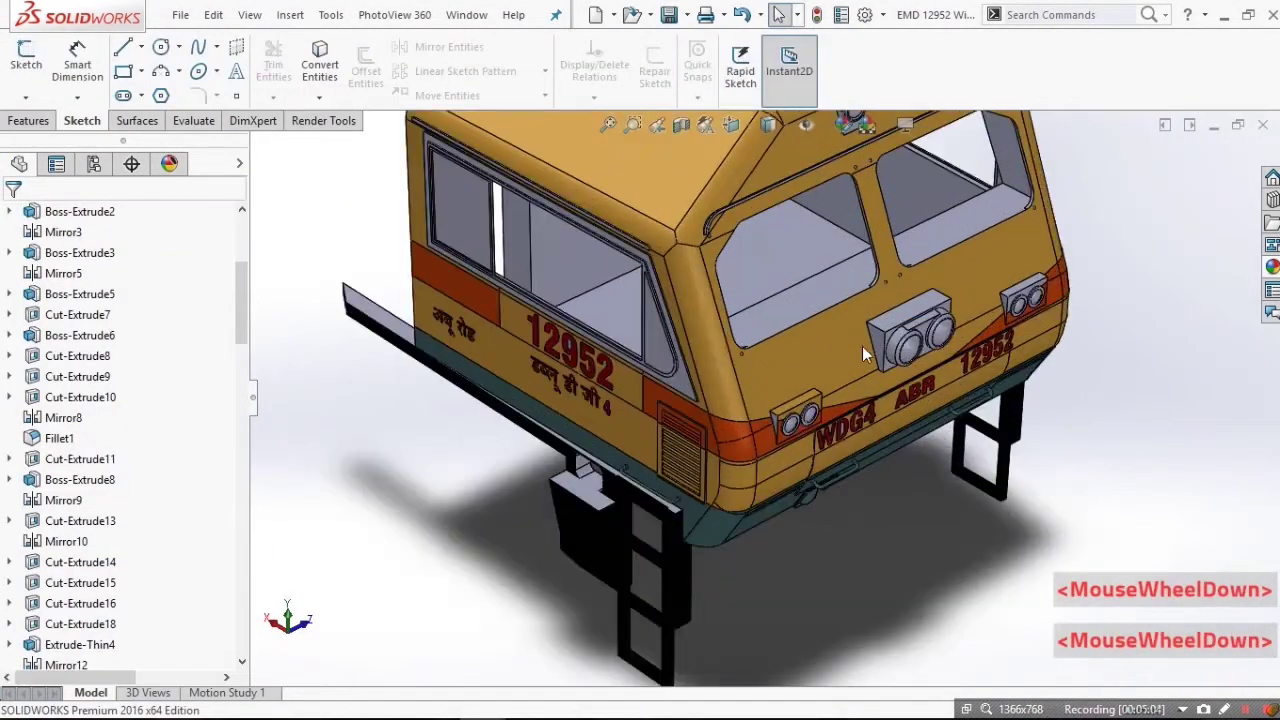
Orbit and zoom the cab to reach the window frame body Boss-Extrude10.
middle_click(764, 235)
middle_click(868, 324)
scroll(up, 3)
scroll(up, 3)
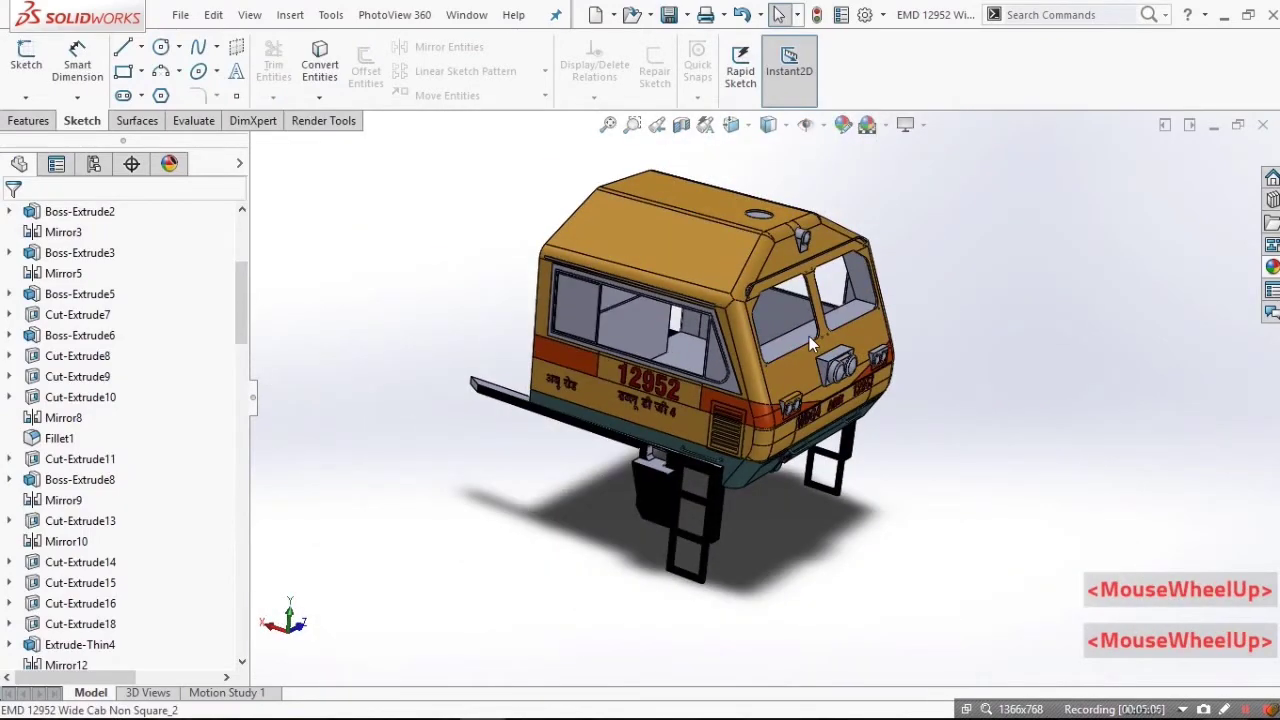
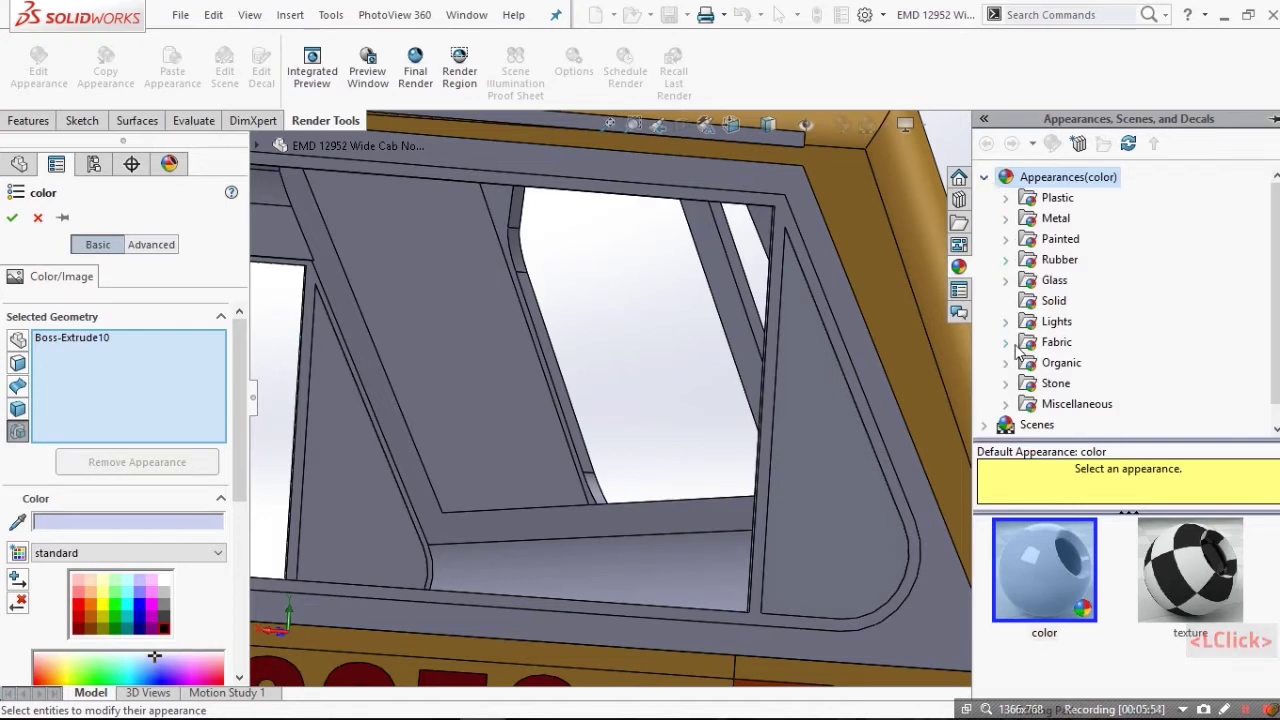
Apply Glass > Gloss clear glass to Boss-Extrude10's window panes and tint it grey.
click(1025, 284)
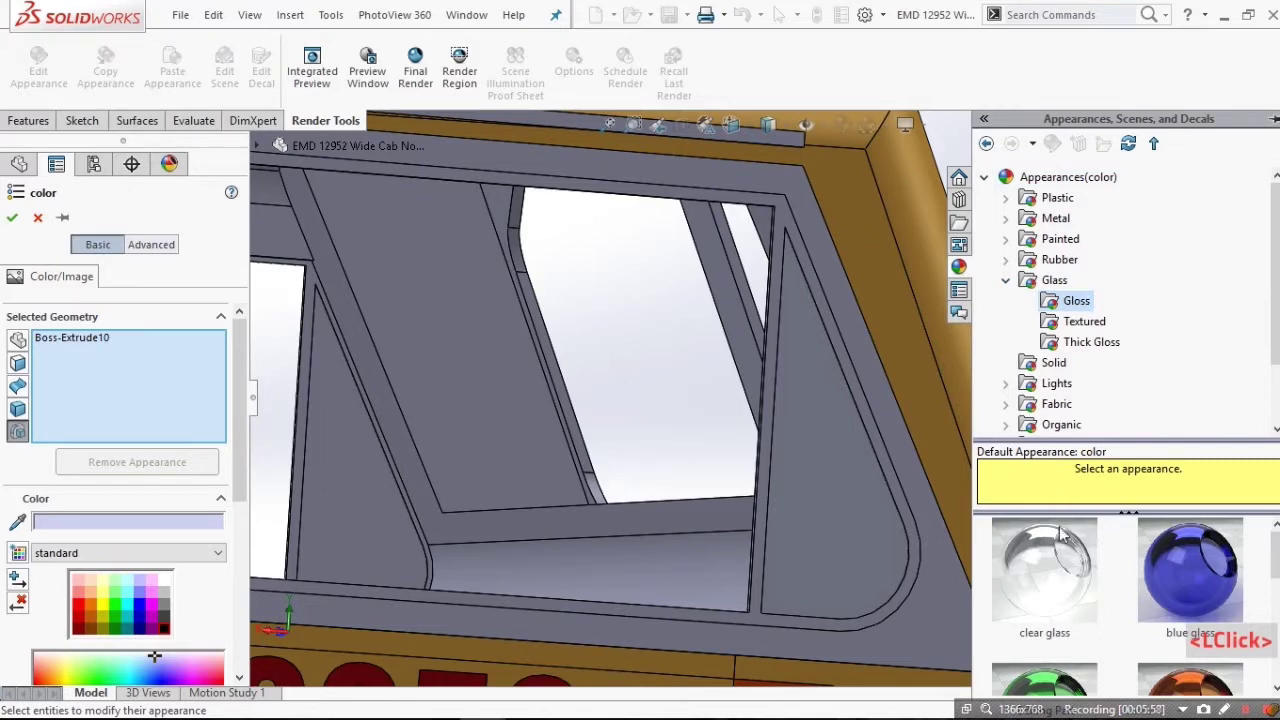
click(1081, 556)
scroll(down, 3)
click(1059, 545)
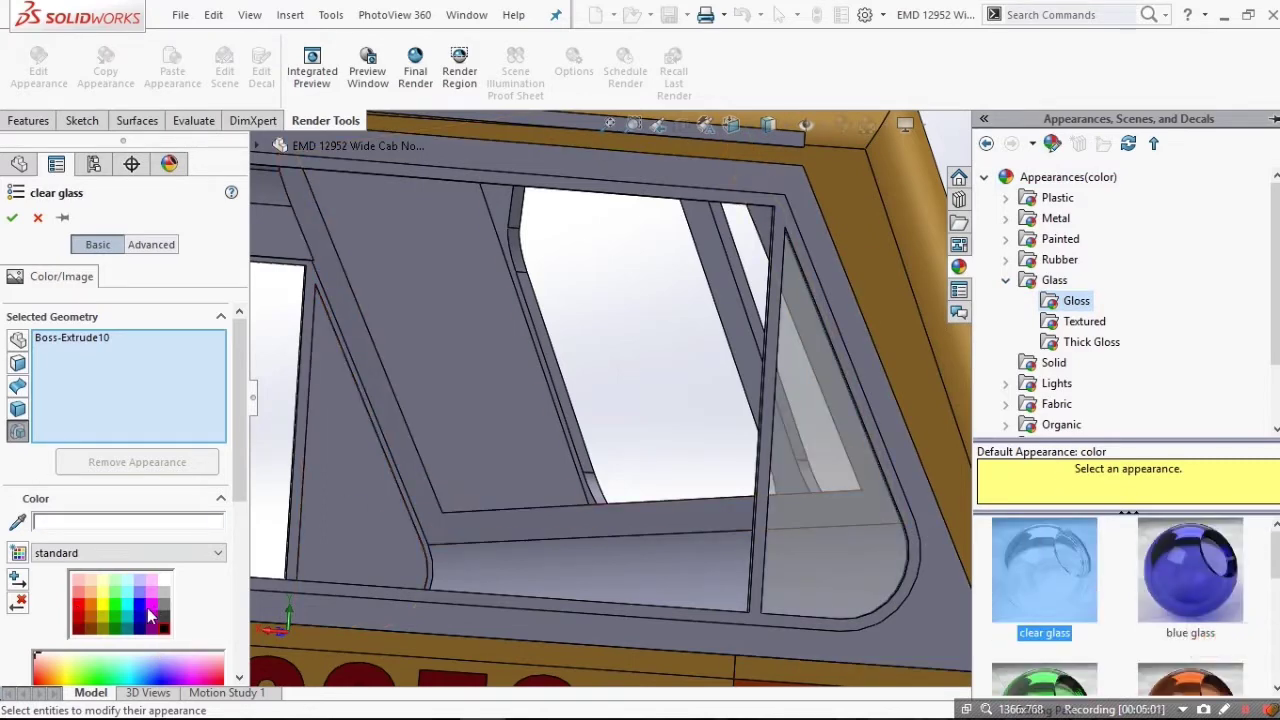
click(146, 598)
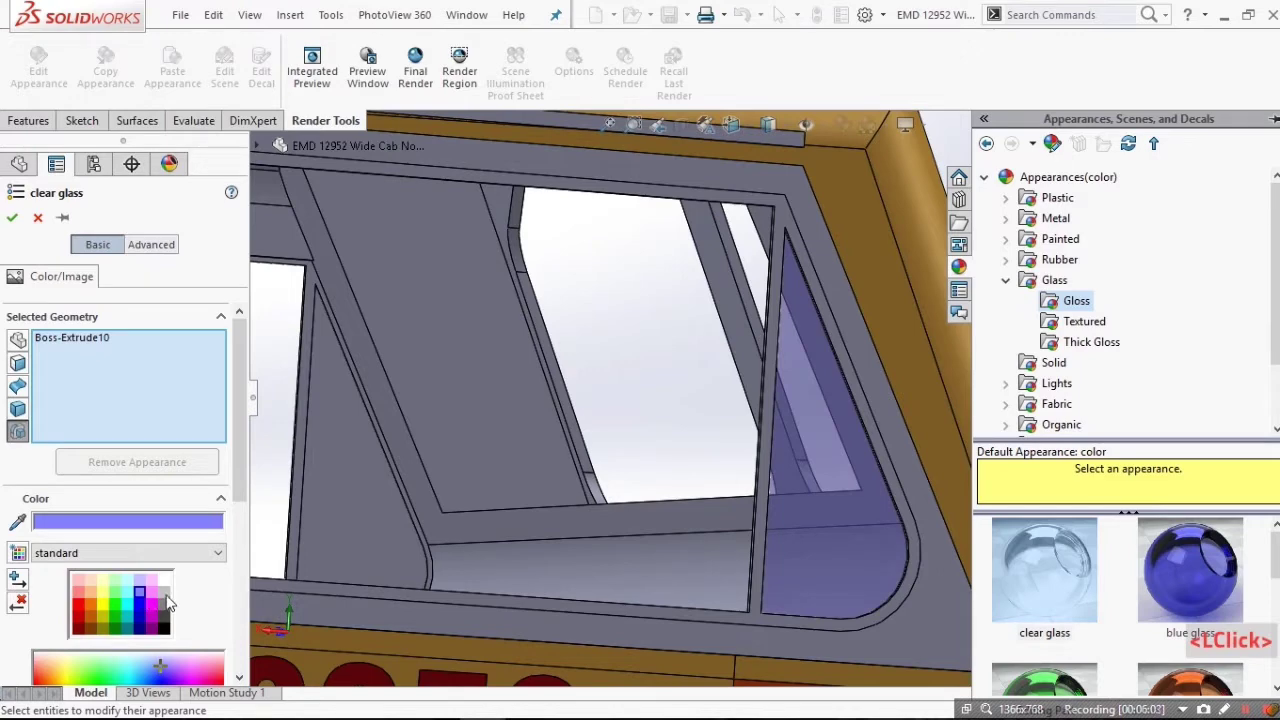
double_click(171, 612)
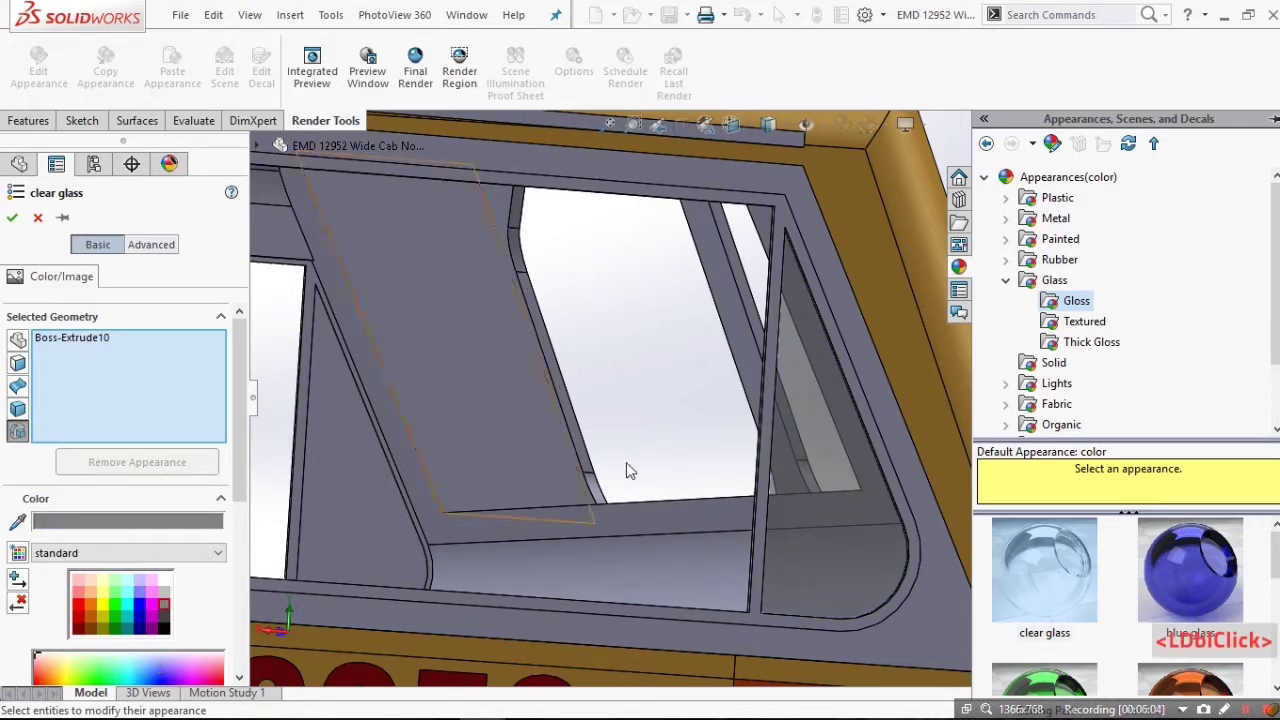
middle_click(647, 405)
middle_click(635, 409)
scroll(up, 3)
scroll(down, 3)
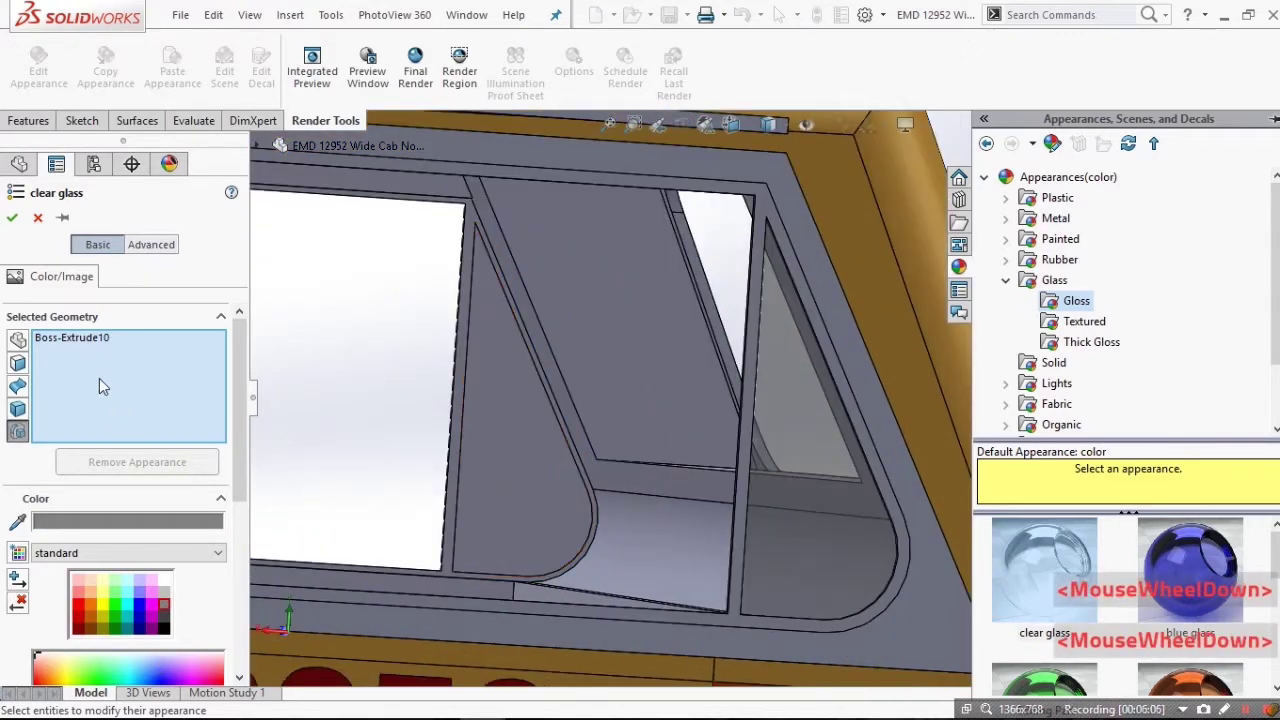
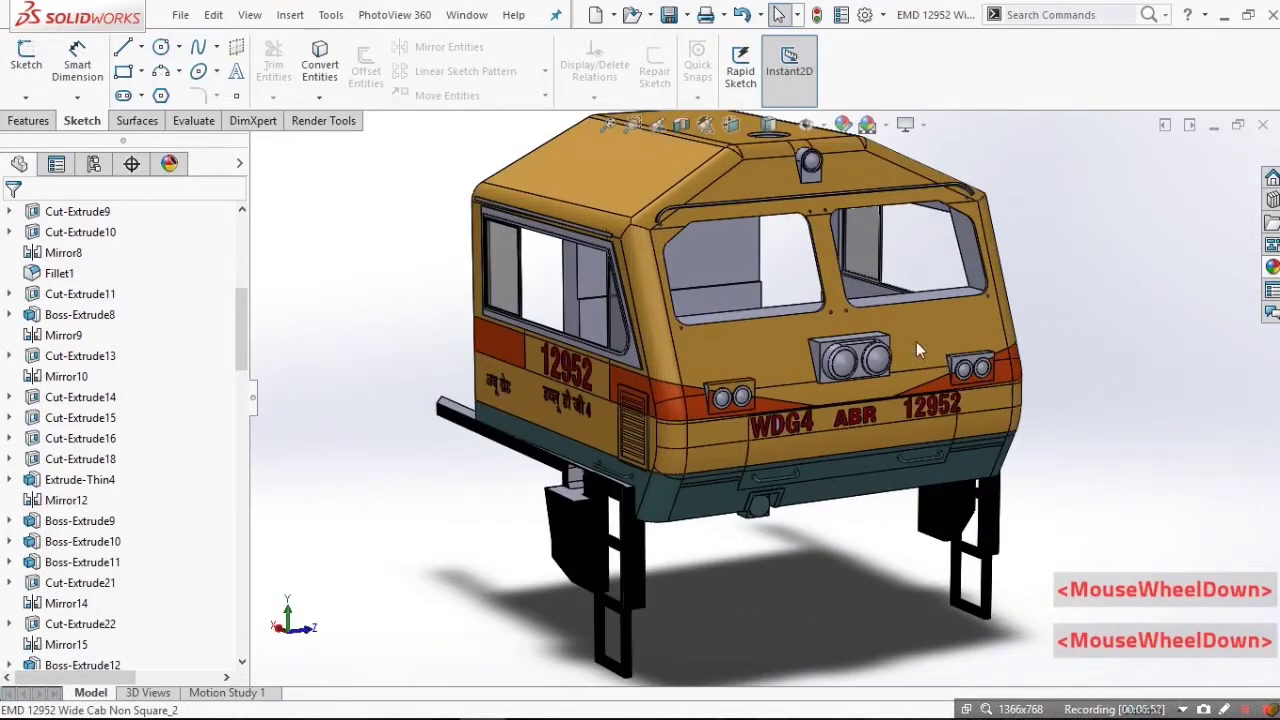
Scroll the view while leaving the cab part before closing it.
scroll(up, 3)
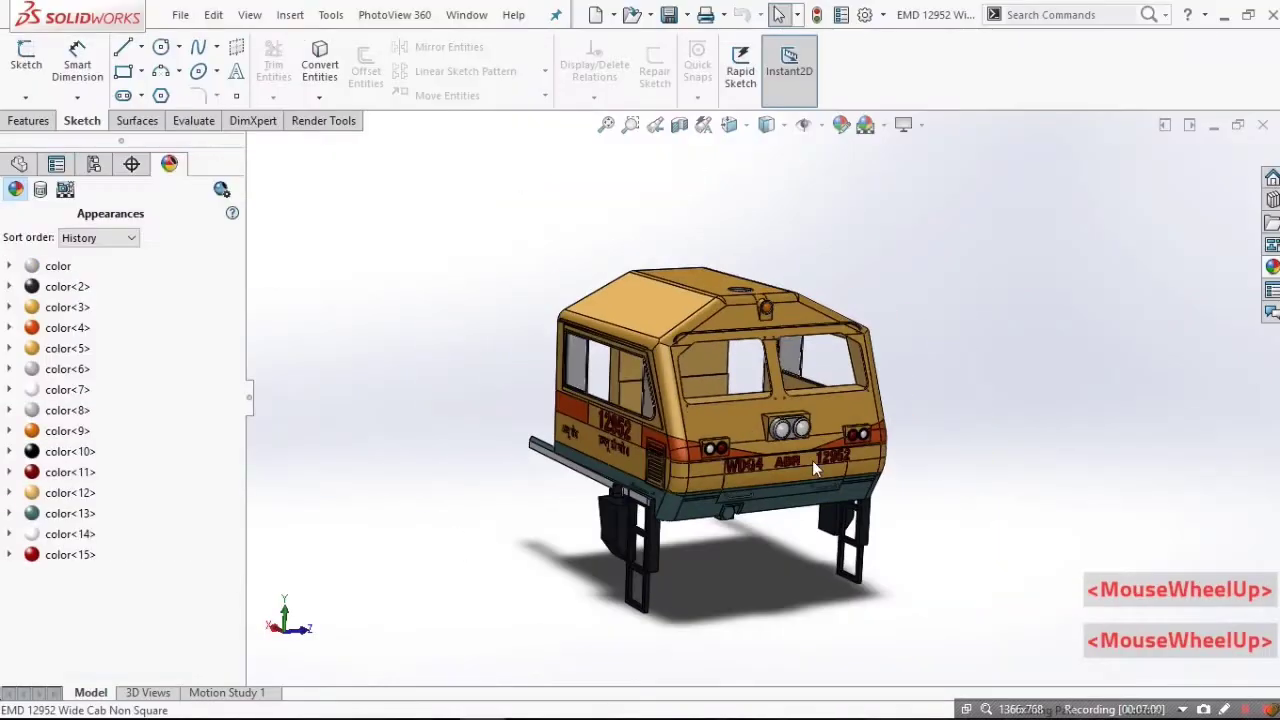
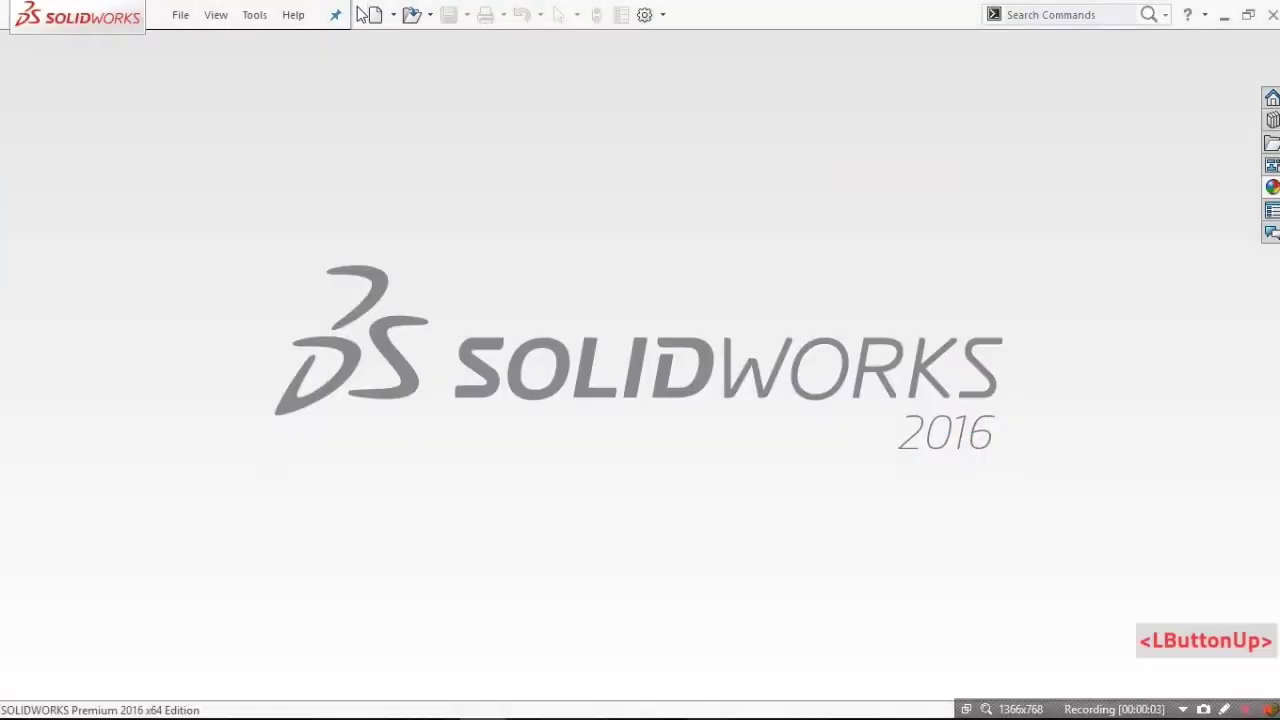
Start a new assembly and load EMD 12952 Wide Cab Non Square.SLDPRT as its first component.
click(389, 21)
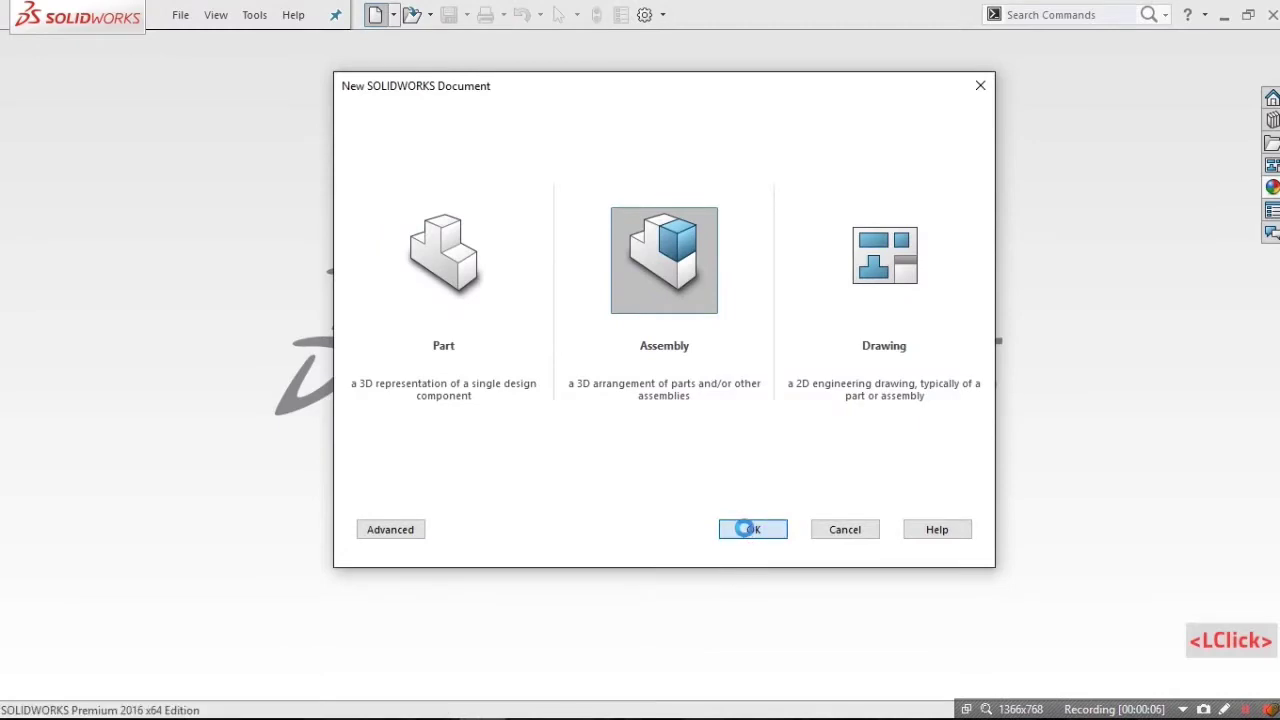
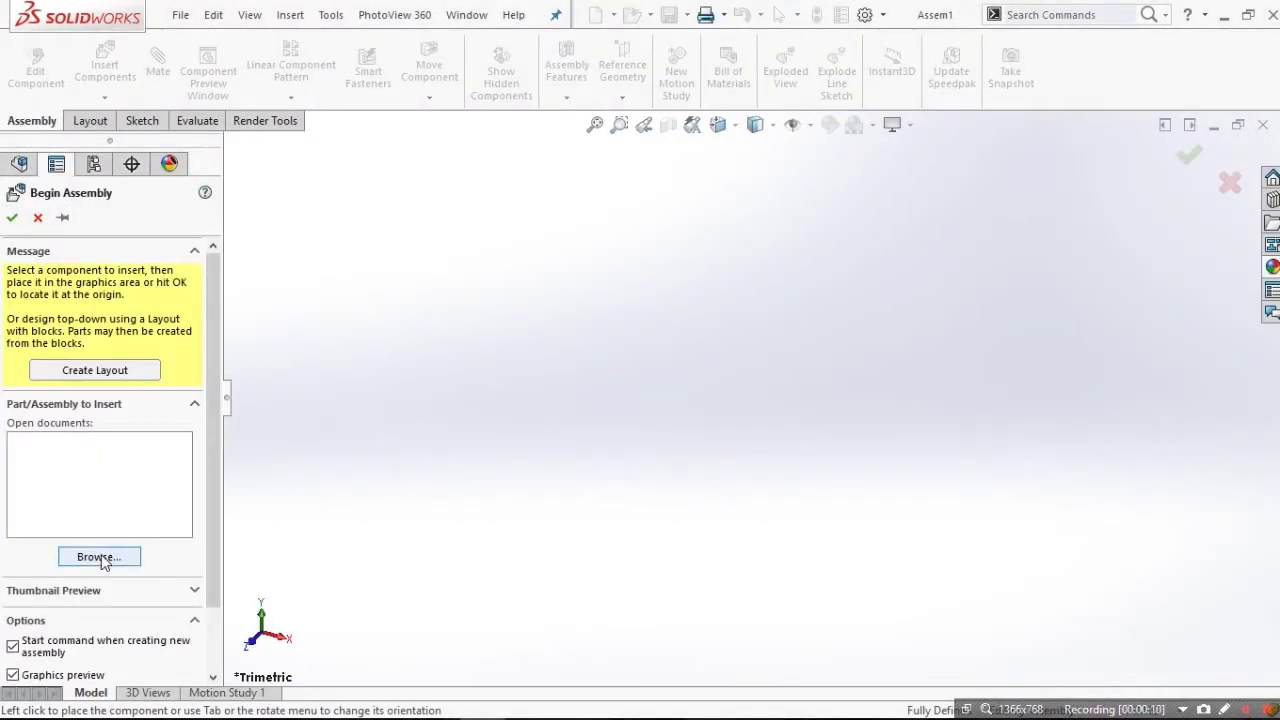
click(108, 562)
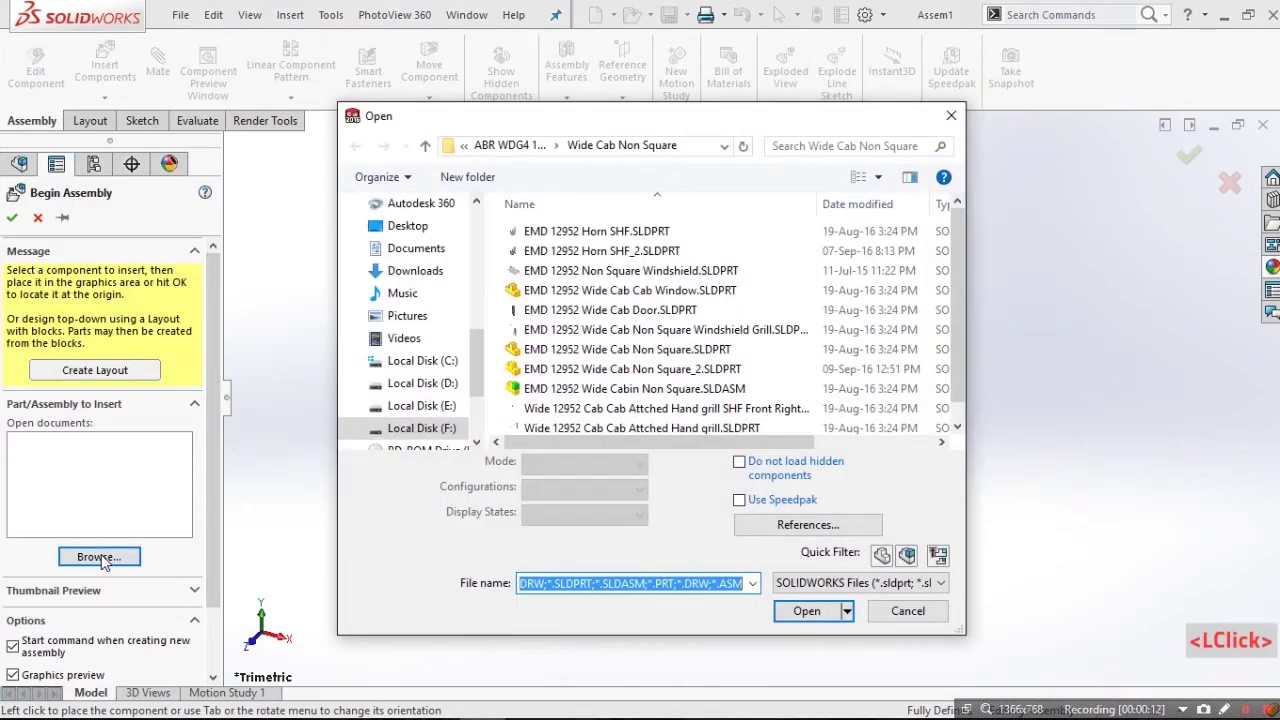
scroll(down, 3)
scroll(up, 3)
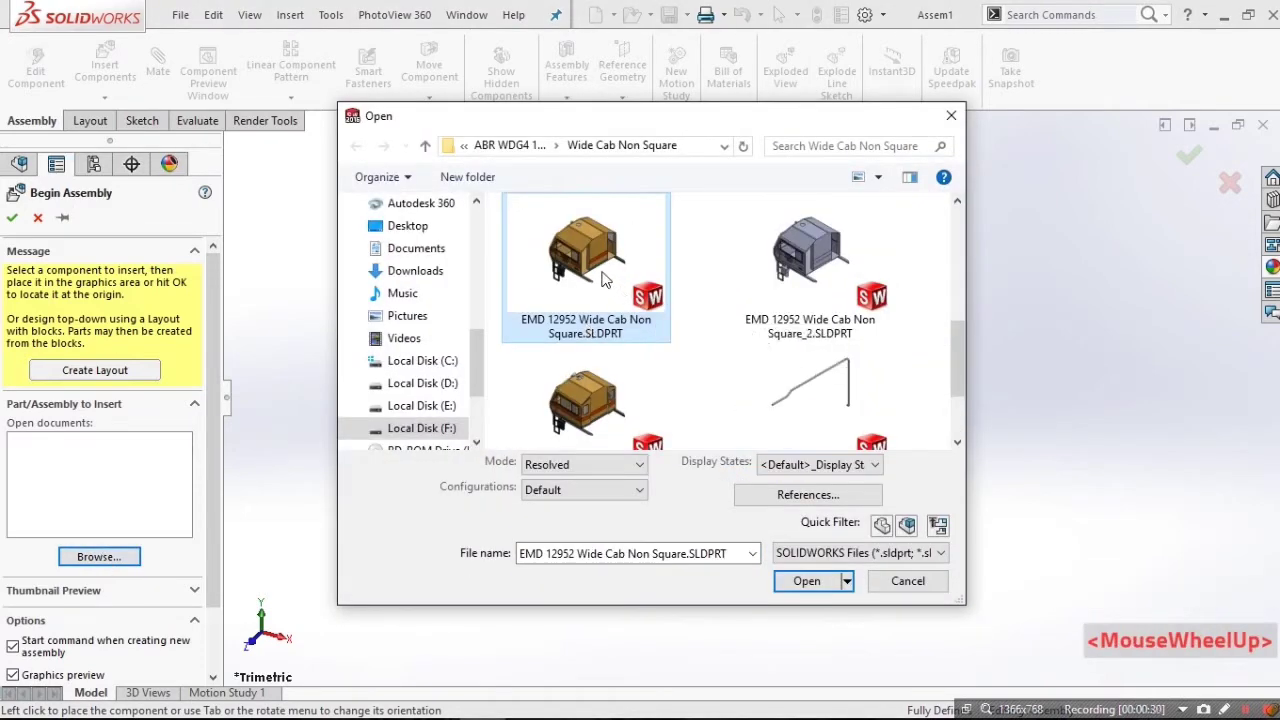
scroll(up, 3)
click(587, 415)
double_click(587, 415)
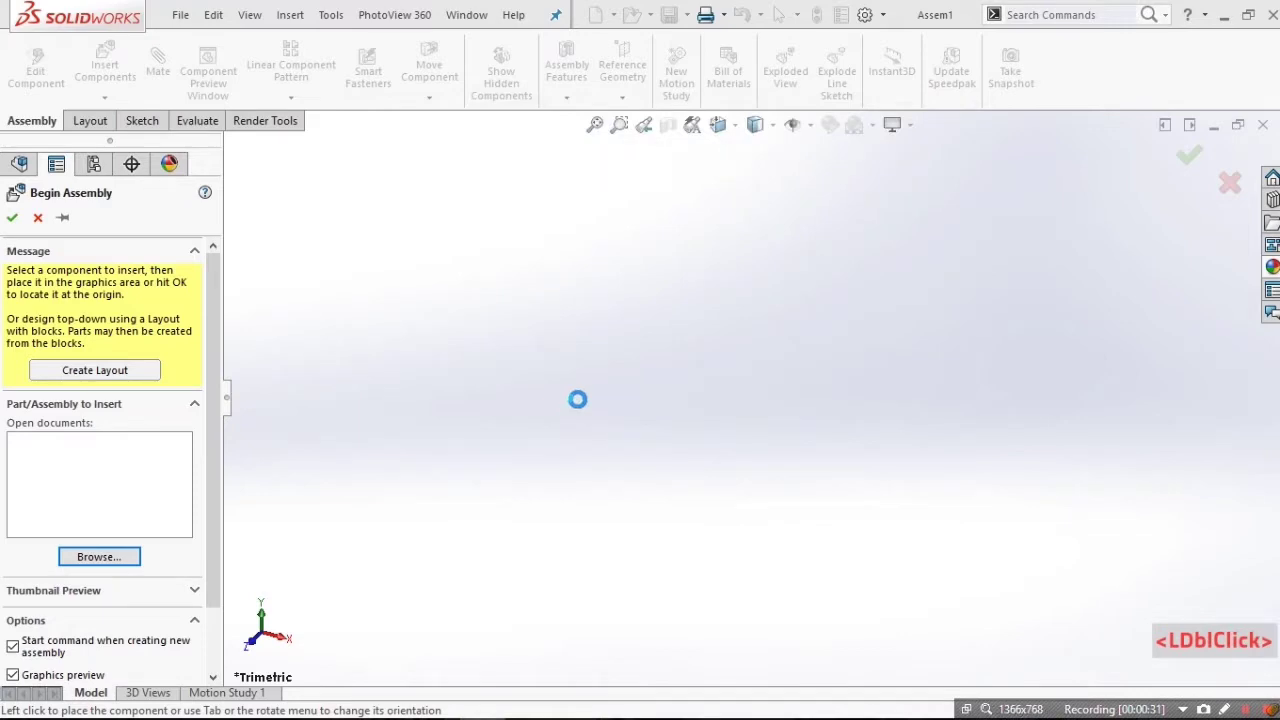
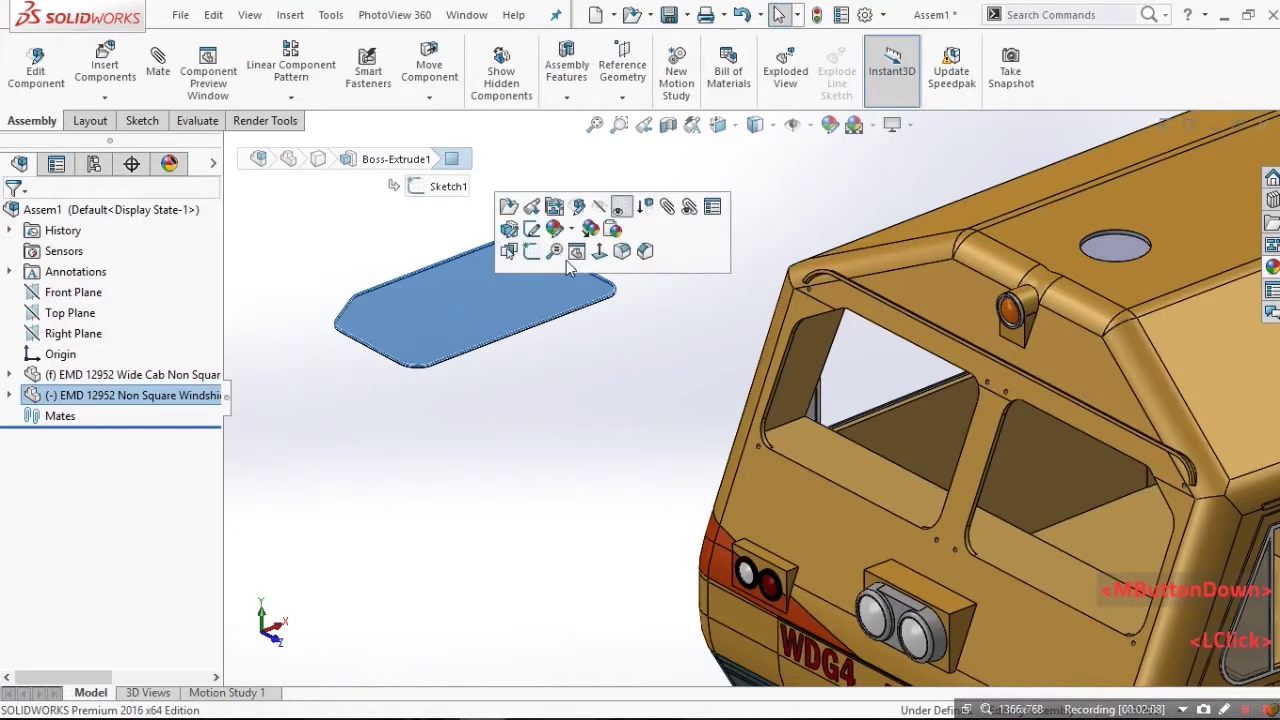
Begin a mate from the windshield face and select the windshield face to constrain.
click(579, 233)
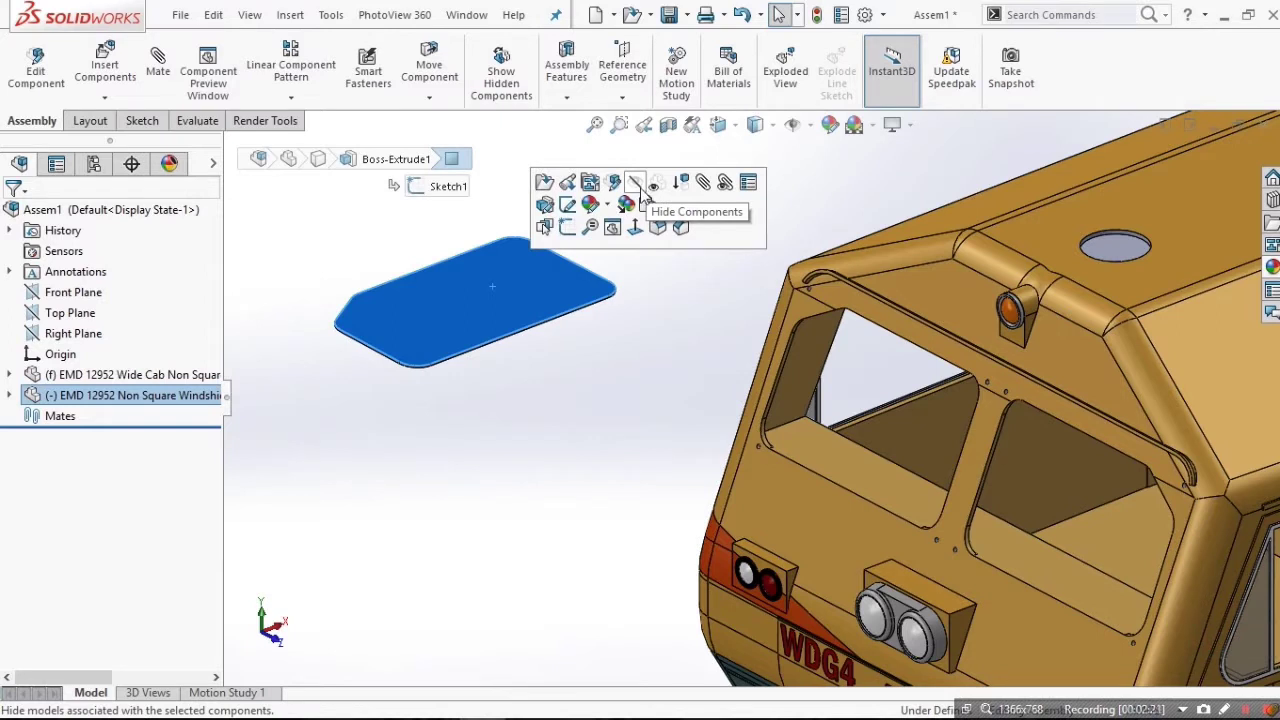
click(713, 197)
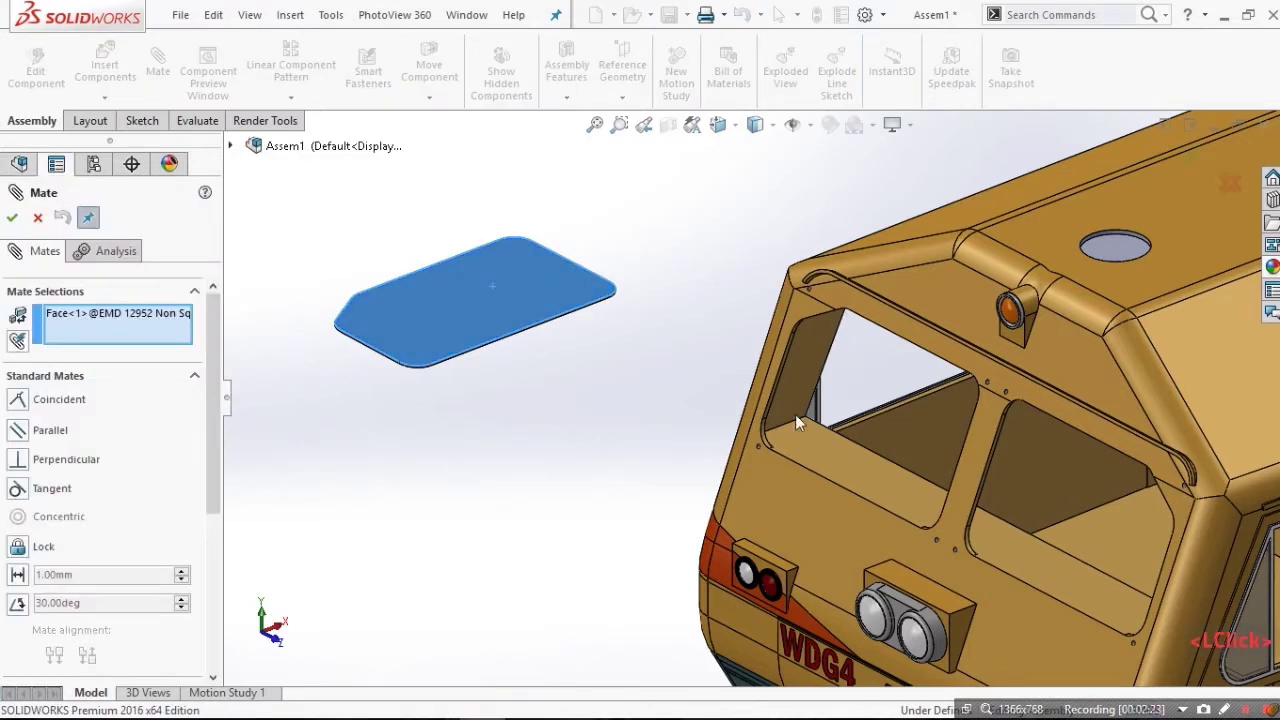
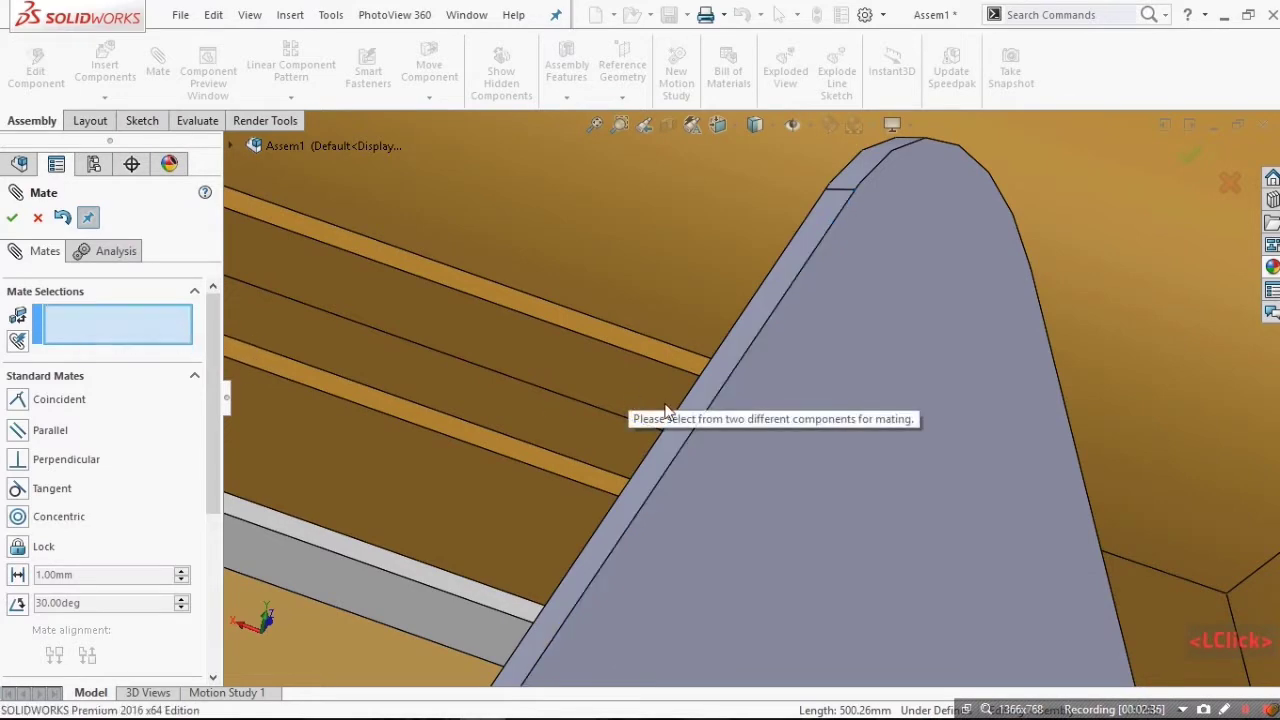
scroll(up, 3)
click(695, 409)
scroll(up, 3)
scroll(down, 3)
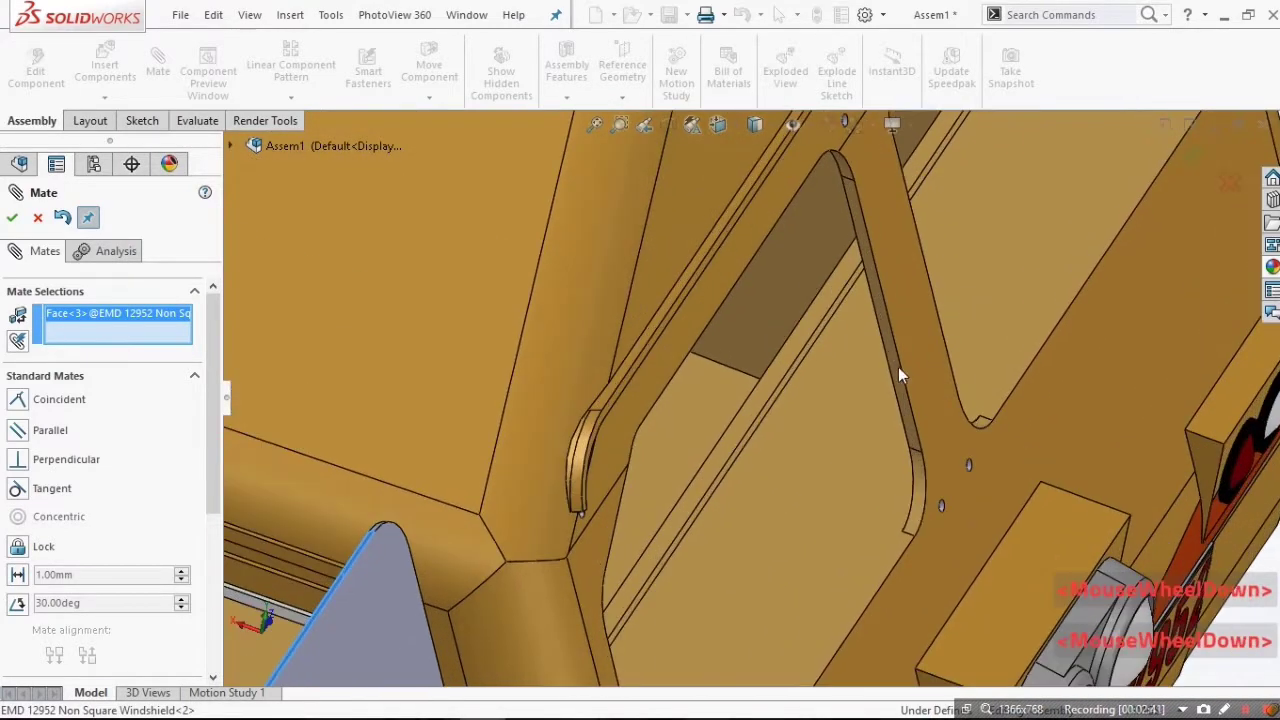
Select the cab opening's face and edge as the matching coincident references.
click(899, 372)
right_click(899, 372)
scroll(down, 3)
click(613, 510)
scroll(up, 3)
scroll(down, 3)
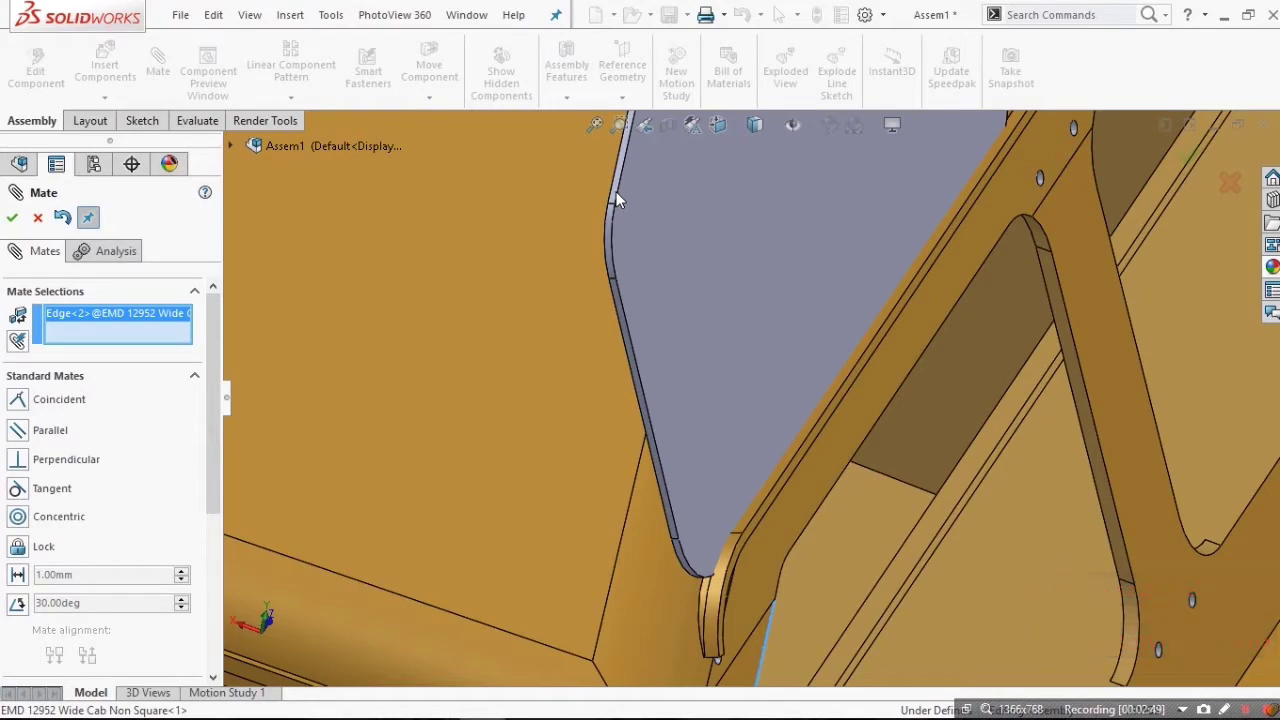
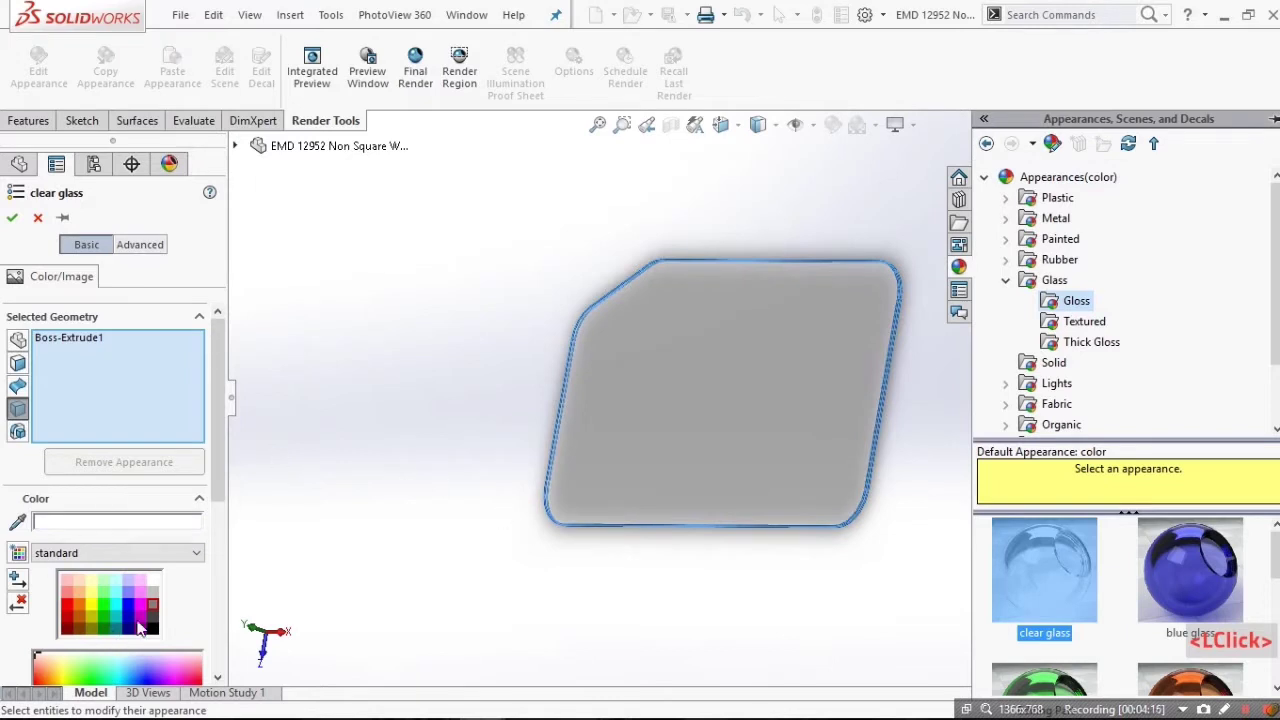
Confirm the clear glass appearance on the windshield's Boss-Extrude1.
click(158, 612)
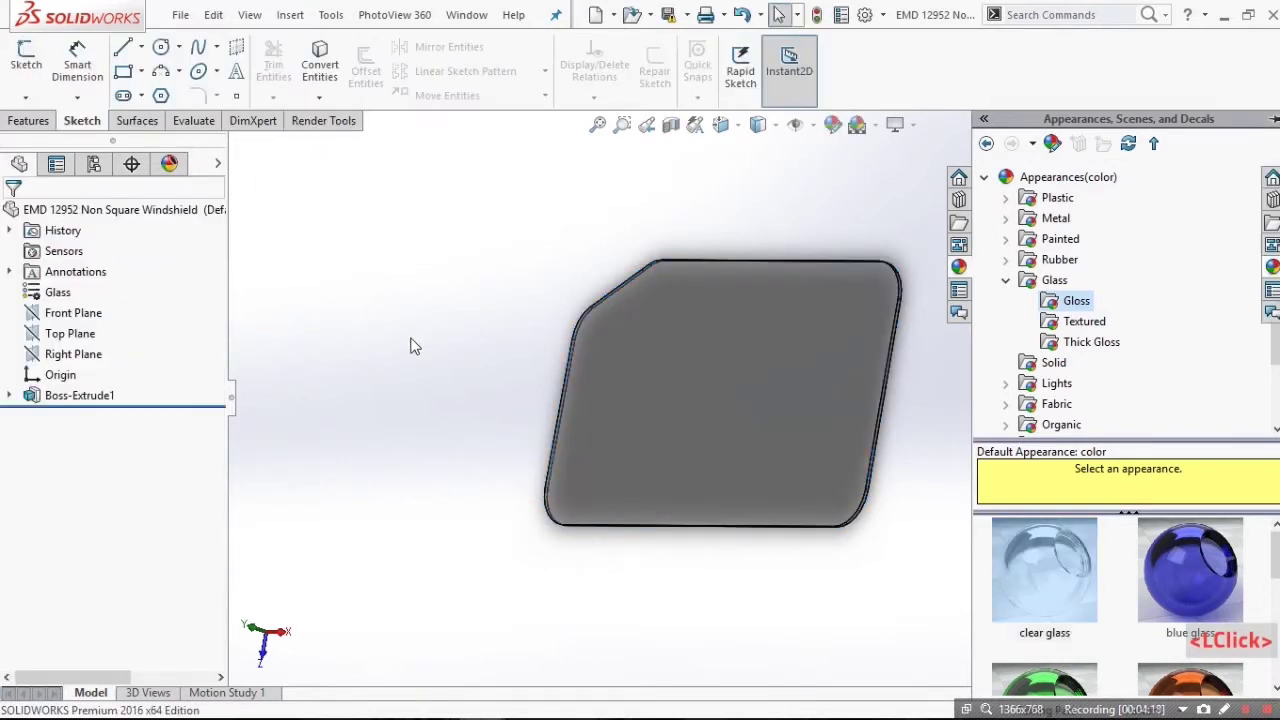
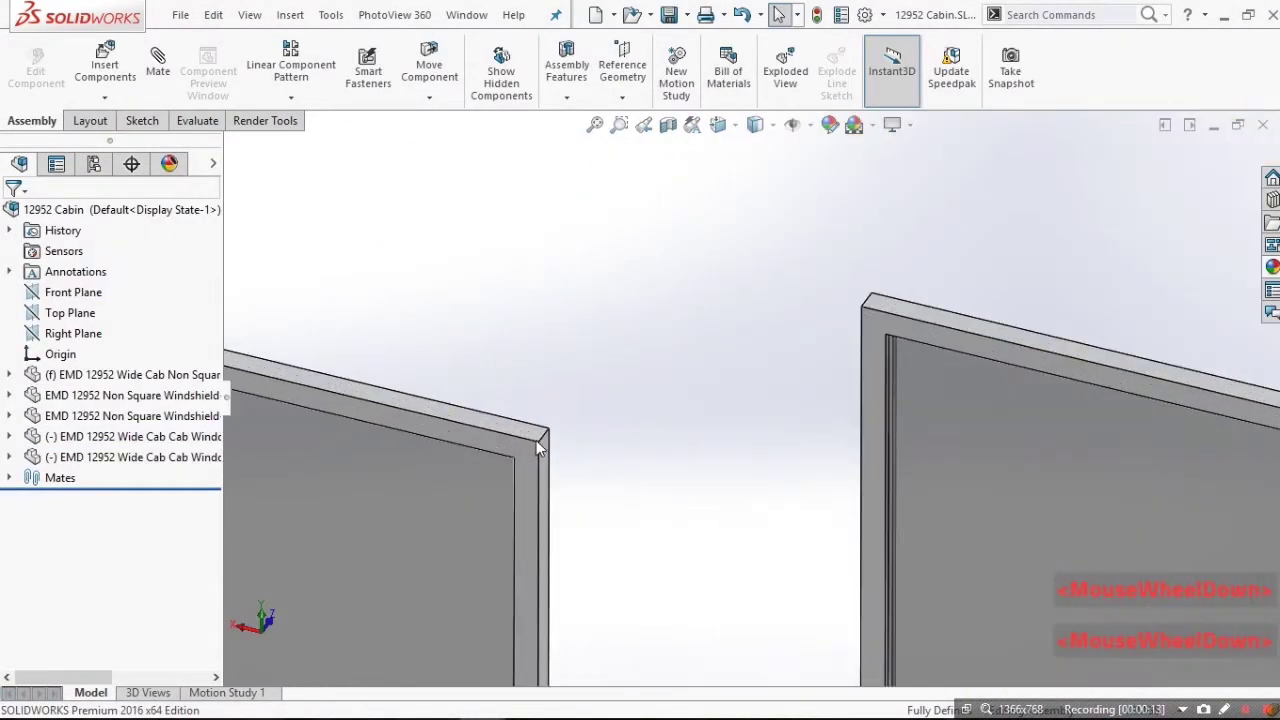
Start a coincident mate from a cab window face against the cab opening.
click(538, 435)
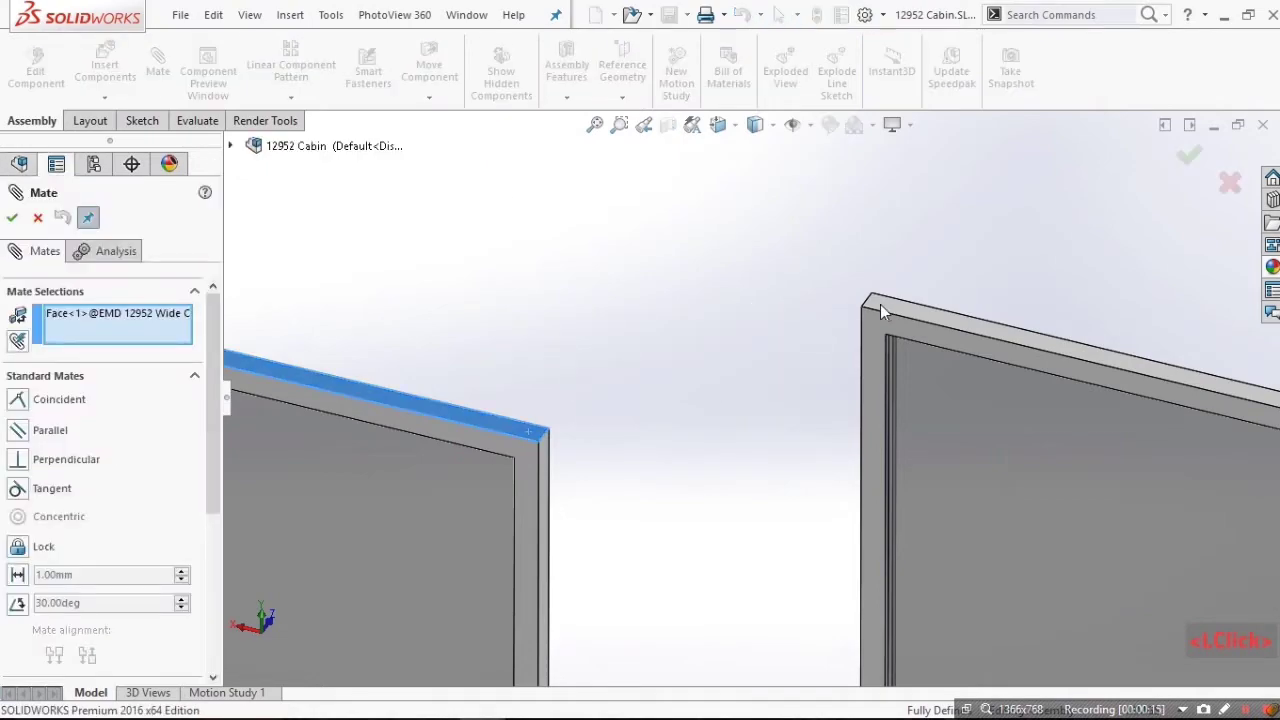
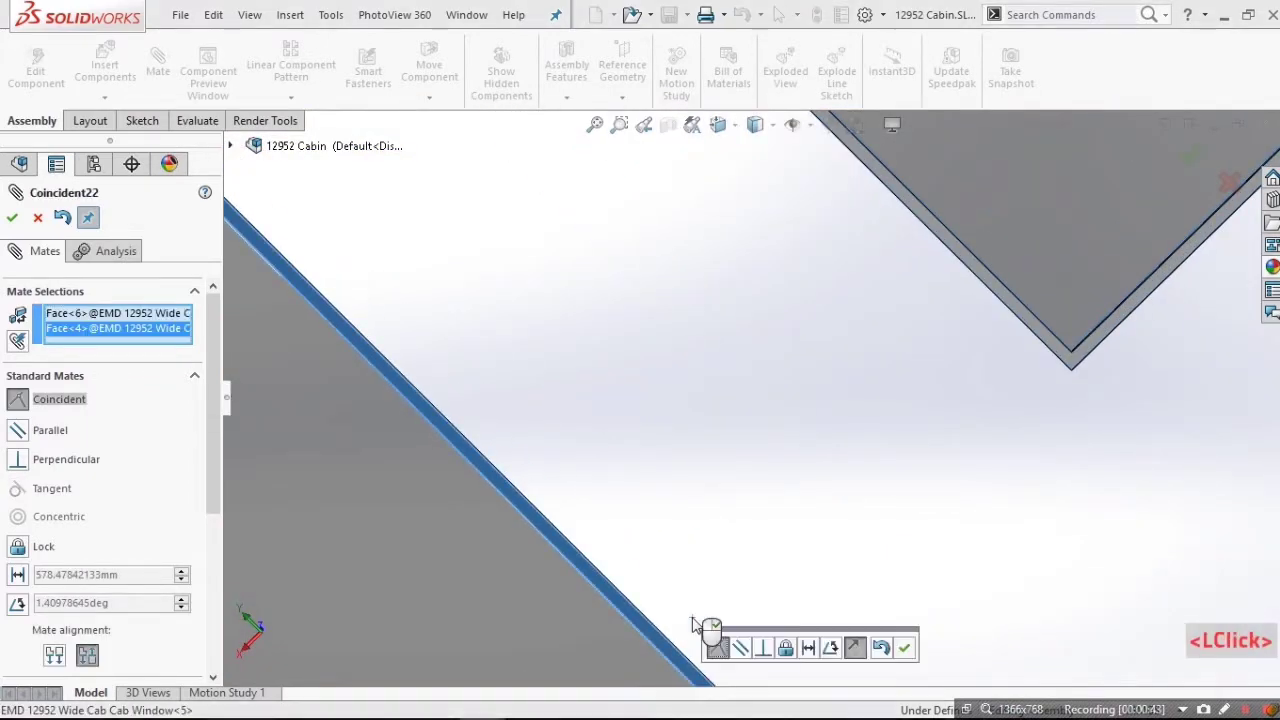
scroll(up, 3)
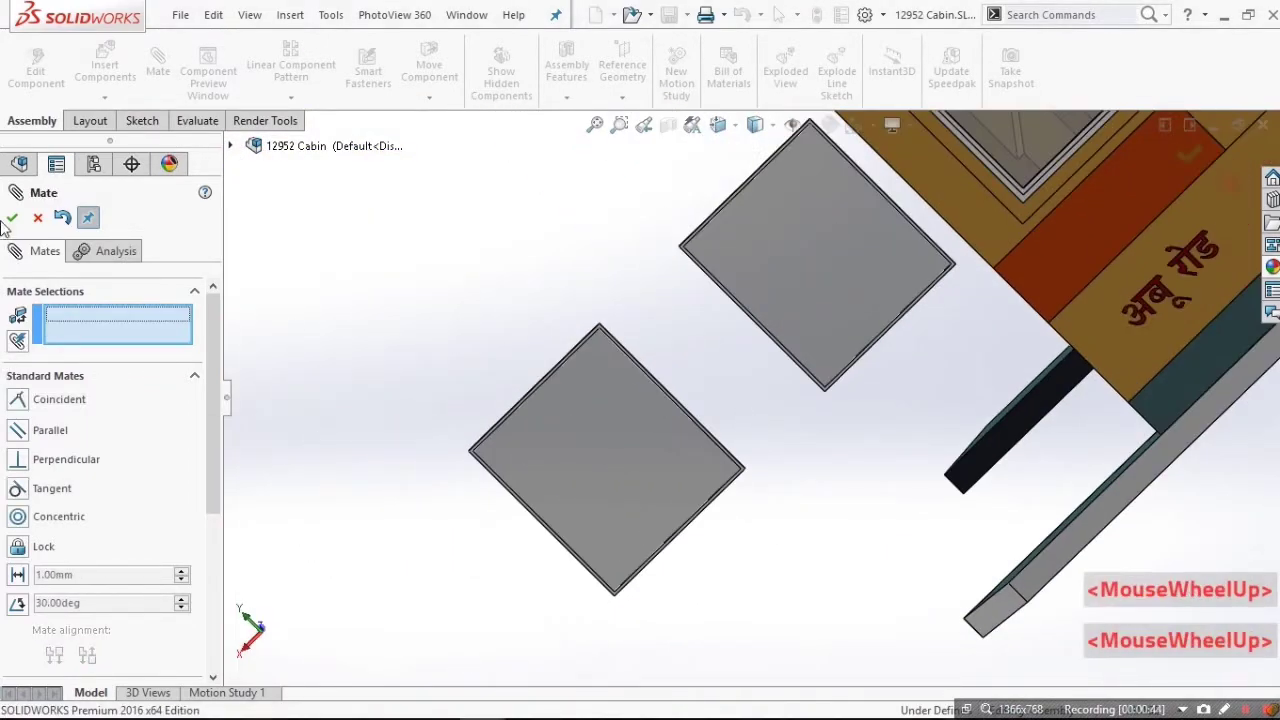
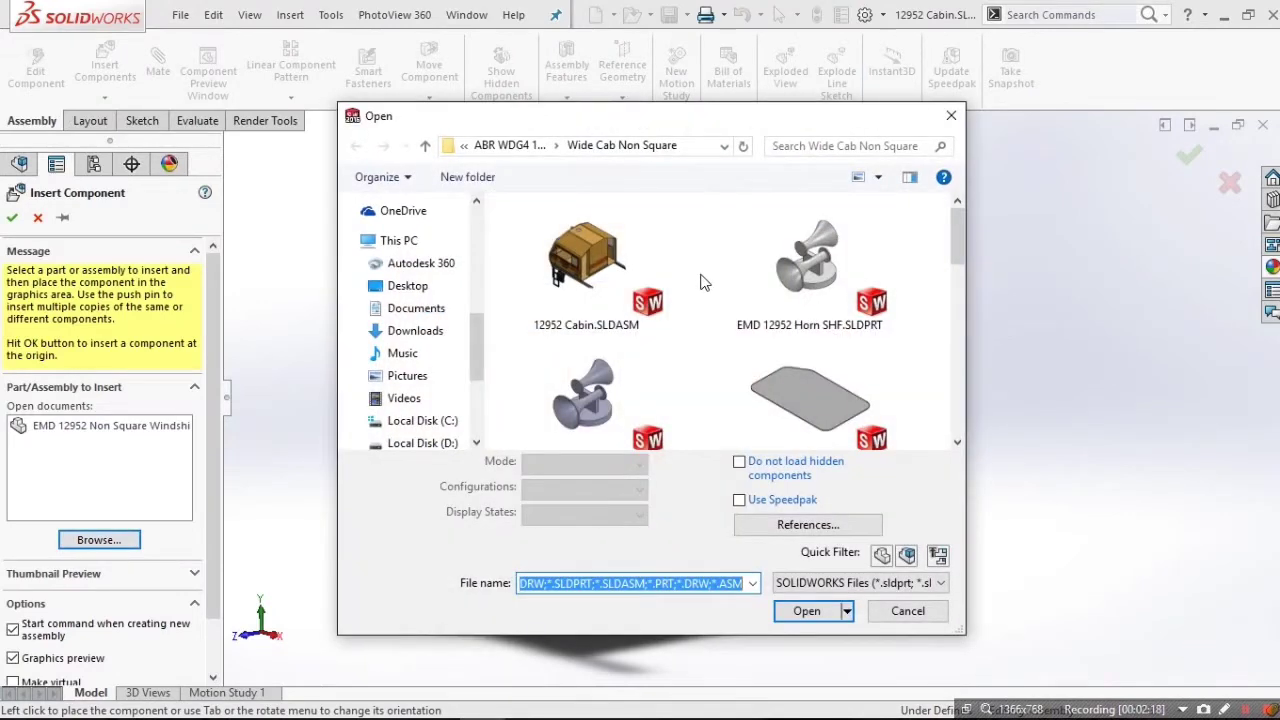
Insert EMD 12952 Wide Cab Door.SLDPRT and place it beside the cab body.
scroll(down, 3)
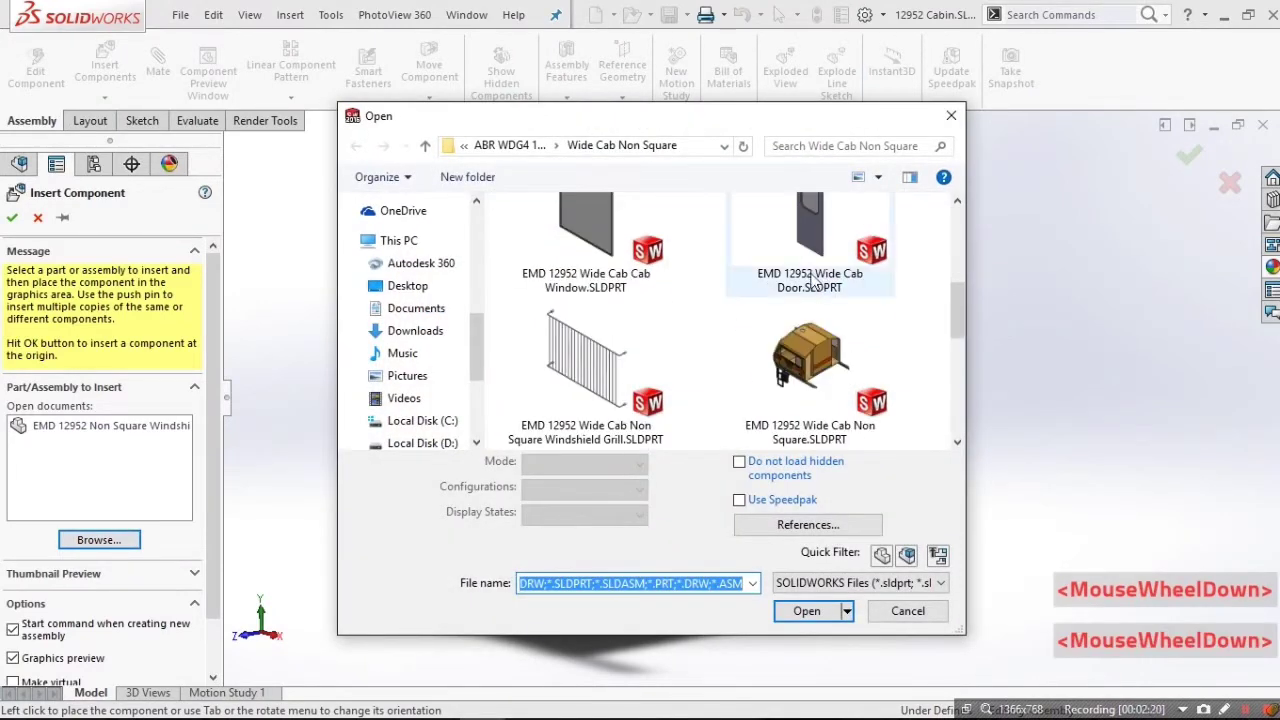
click(812, 257)
double_click(812, 255)
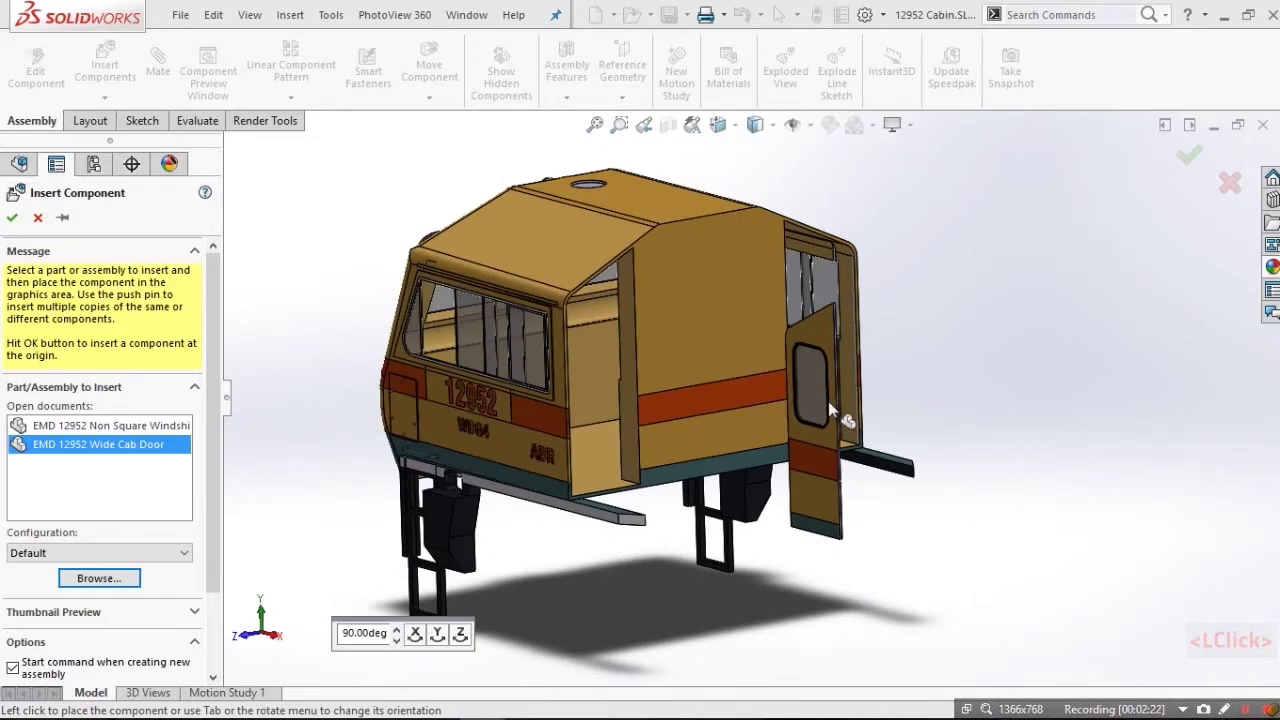
click(940, 326)
scroll(down, 3)
scroll(up, 3)
scroll(down, 3)
scroll(up, 3)
scroll(down, 3)
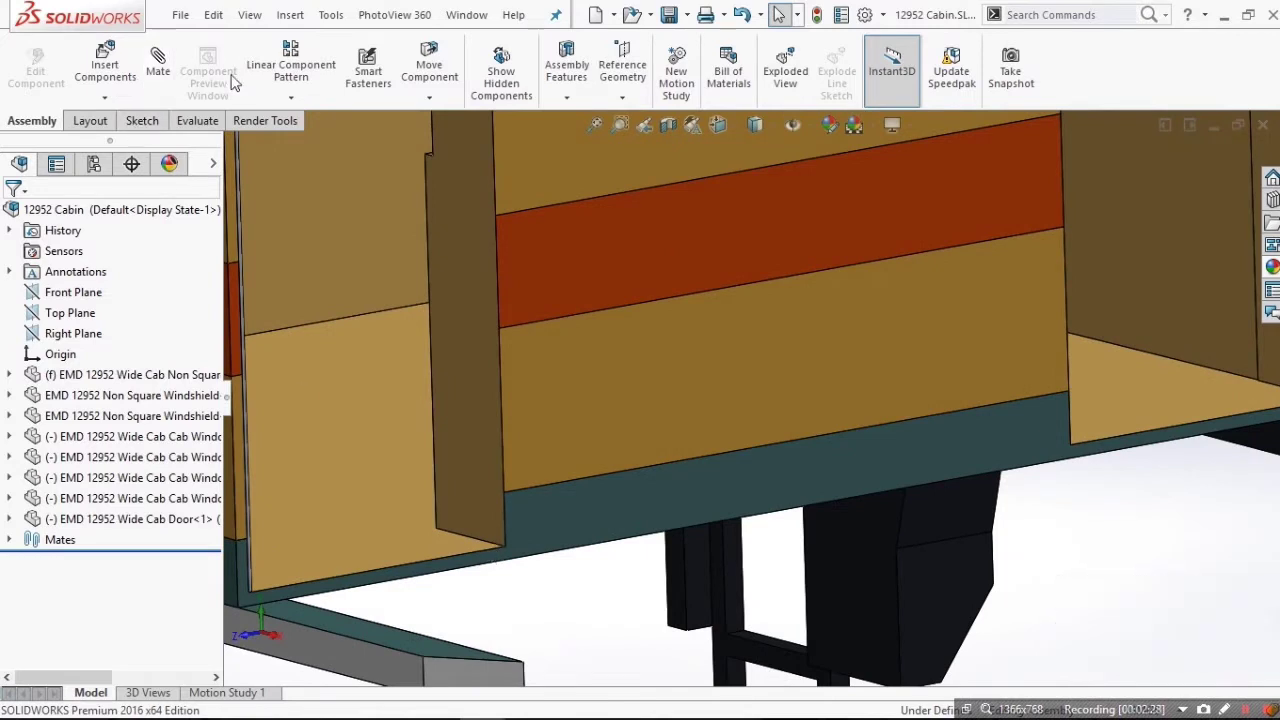
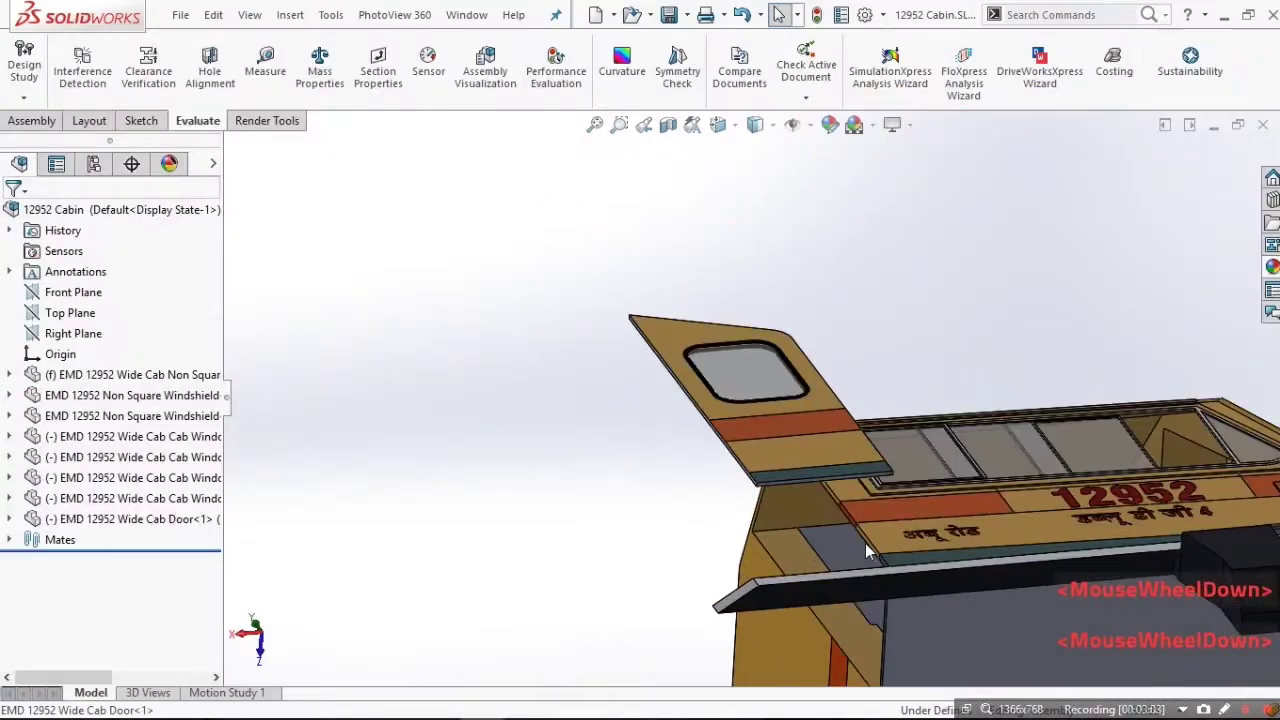
Select the existing cab door and its bottom face for the second door's mate.
click(498, 420)
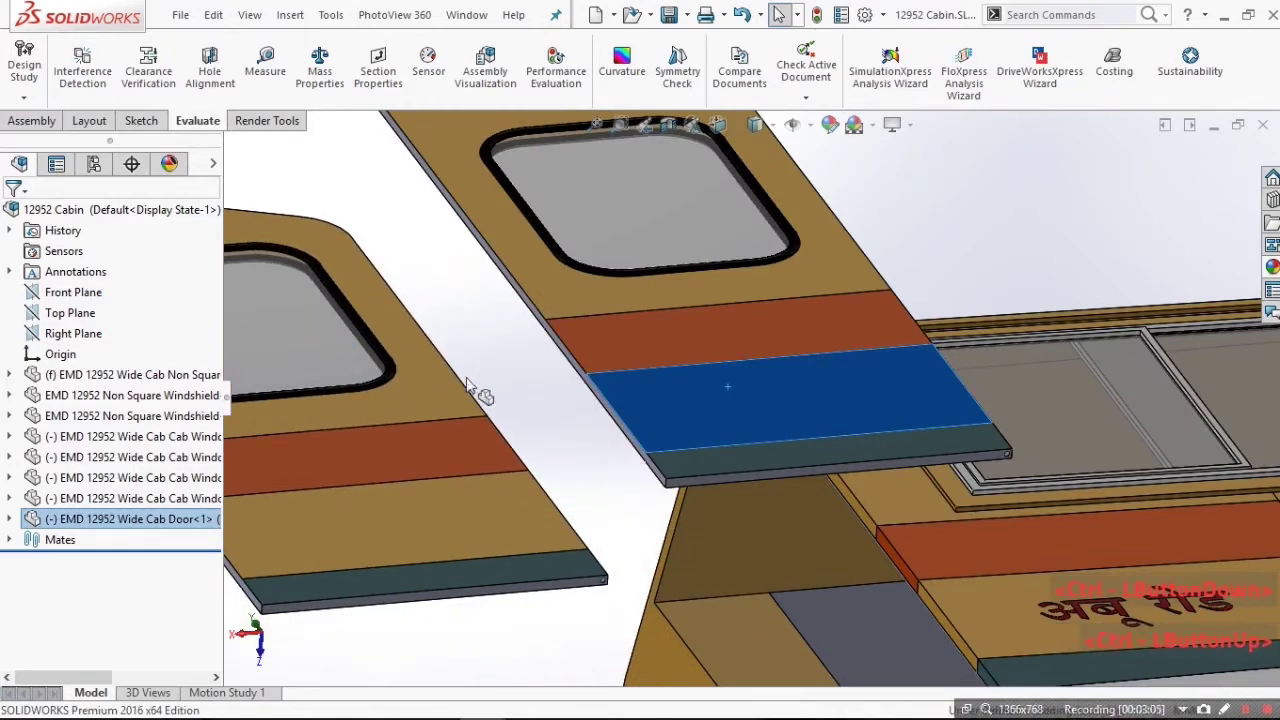
scroll(down, 3)
click(682, 484)
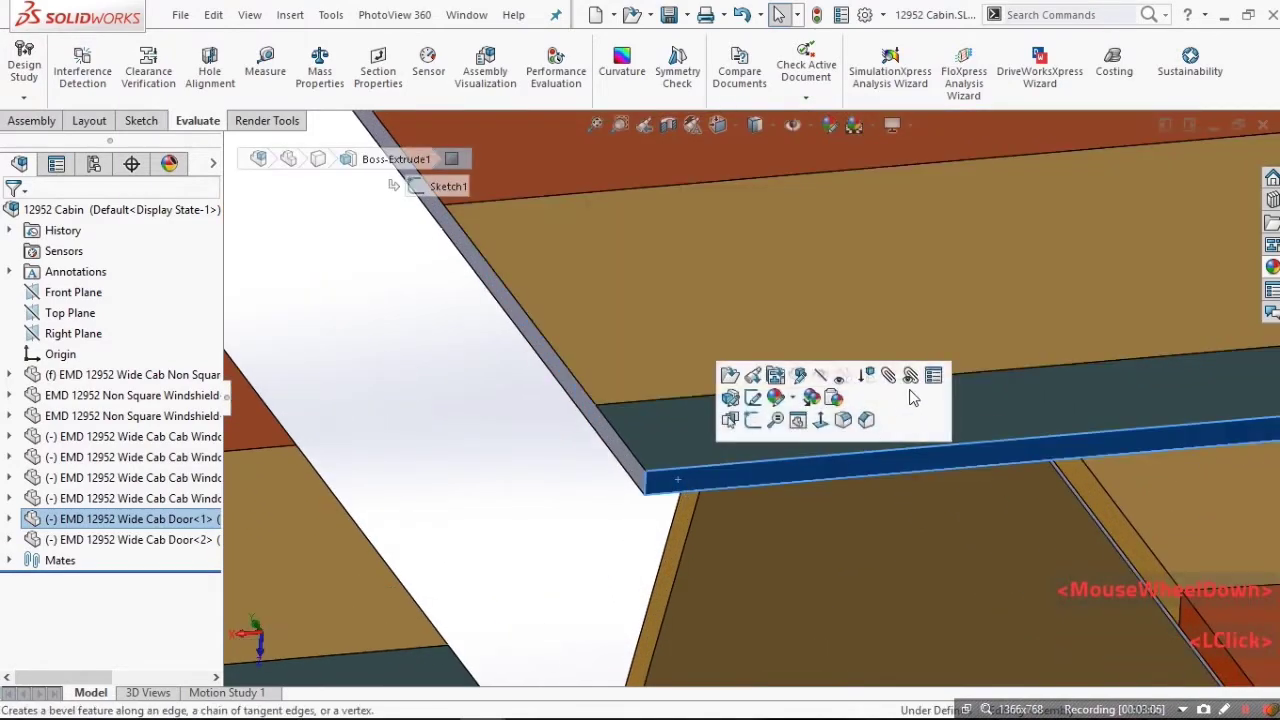
scroll(up, 3)
middle_click(842, 435)
scroll(up, 3)
scroll(down, 3)
scroll(up, 3)
scroll(down, 3)
click(822, 541)
right_click(824, 539)
Mate the door face concentric to the cab's side door opening and accept it.
scroll(up, 3)
scroll(down, 3)
click(955, 374)
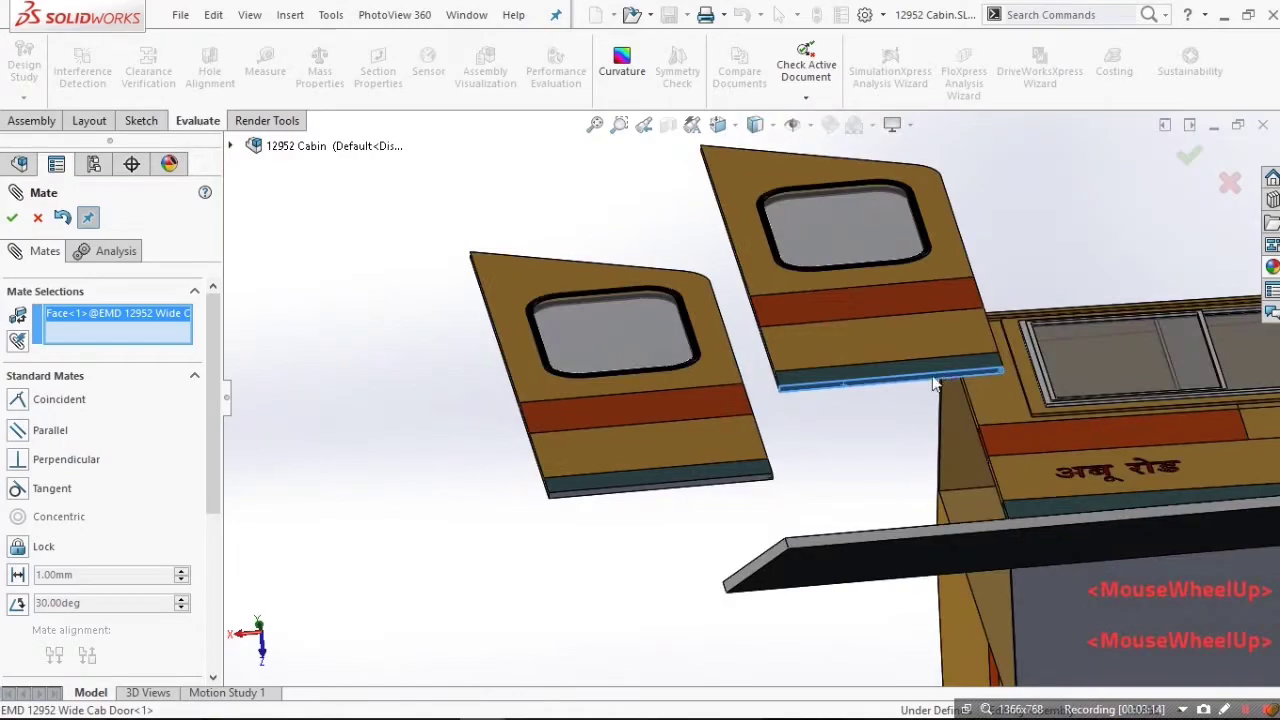
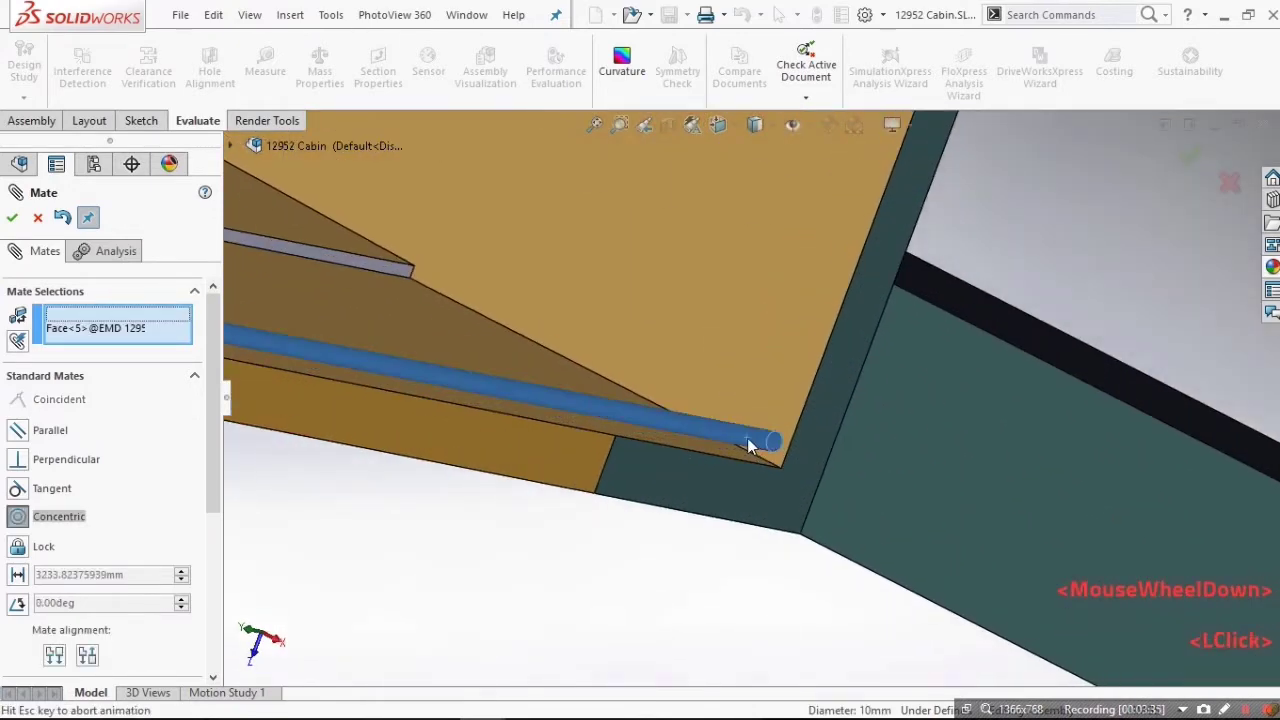
right_click(754, 446)
scroll(up, 3)
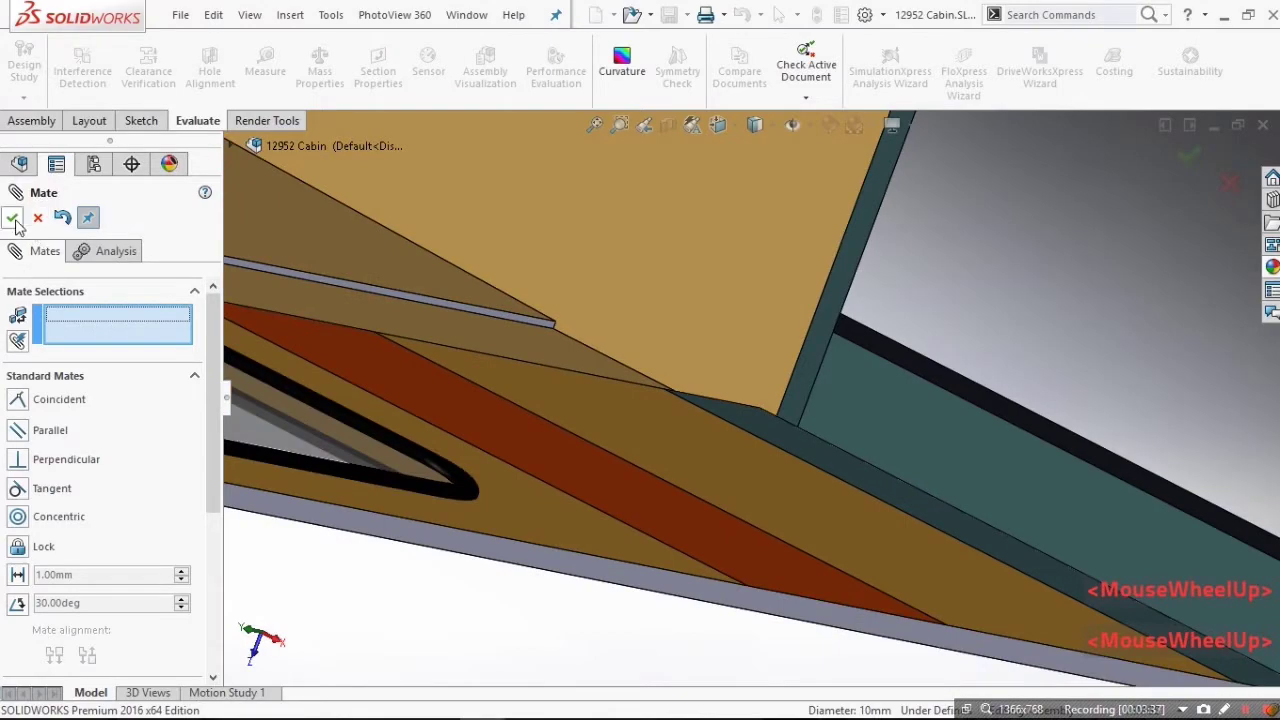
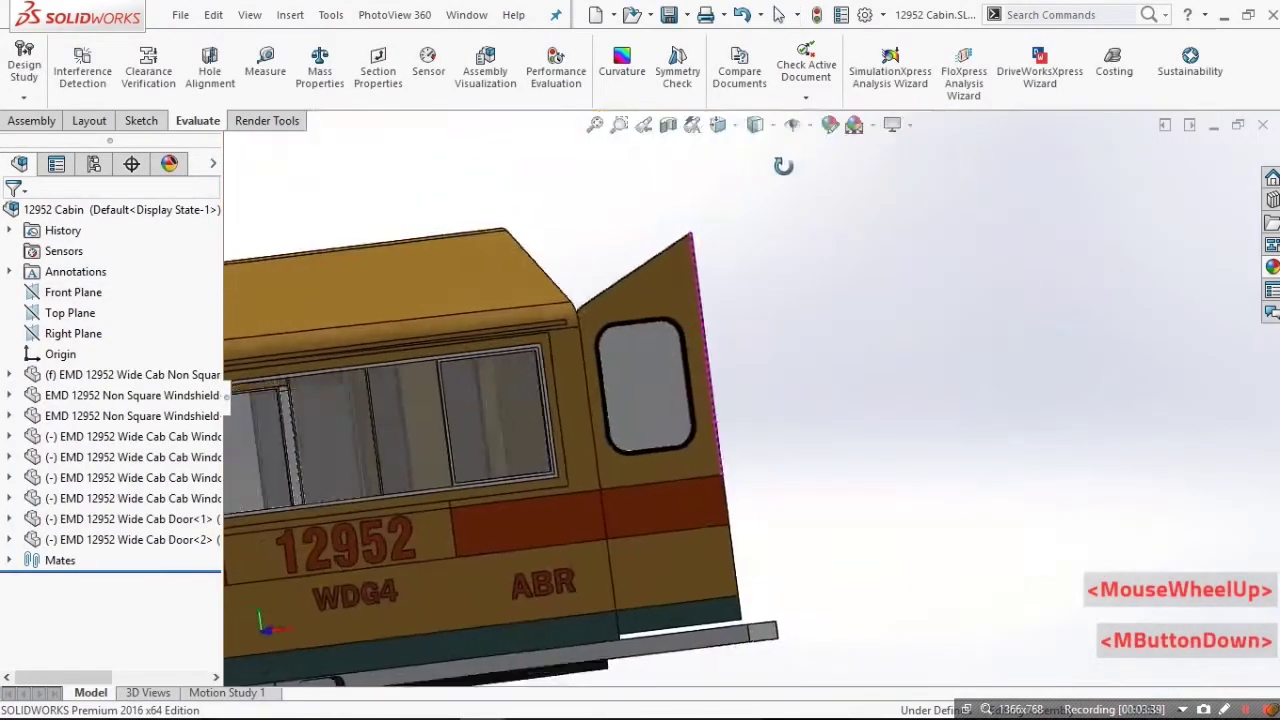
Turn toward the cab side and check that both doors sit in their openings.
middle_click(684, 389)
middle_click(707, 357)
click(713, 459)
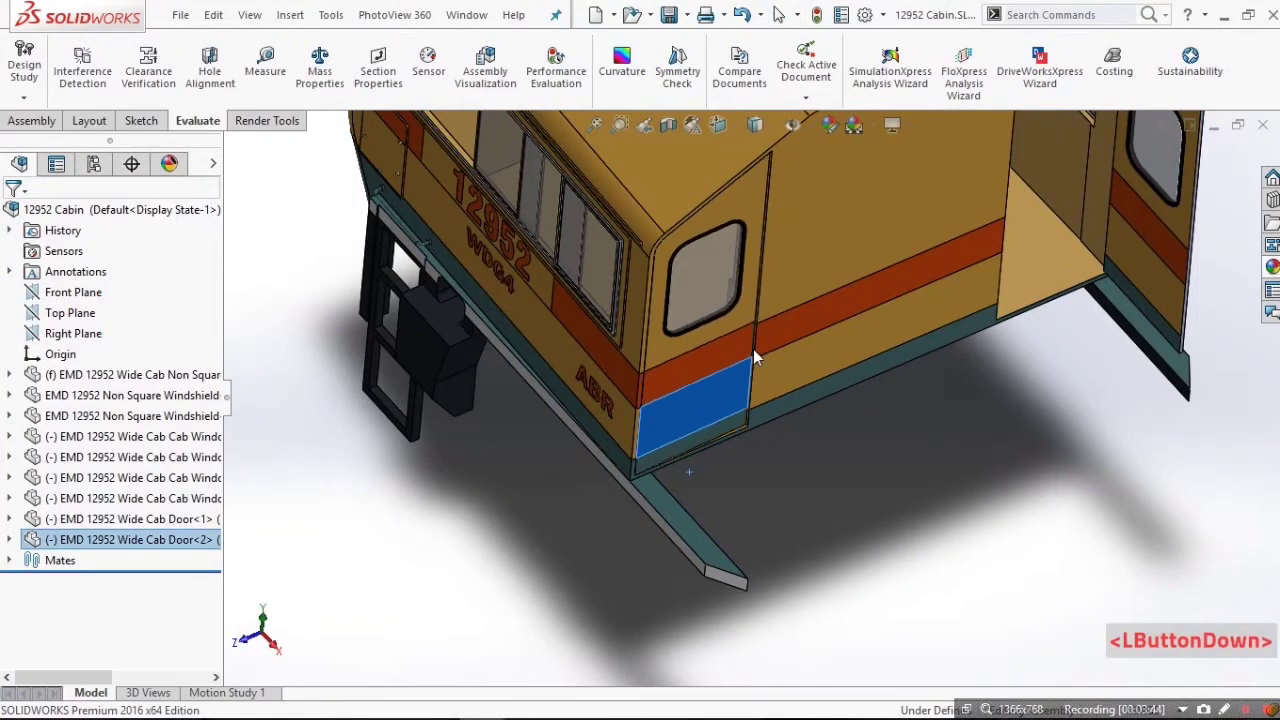
click(763, 360)
click(1000, 437)
click(1113, 292)
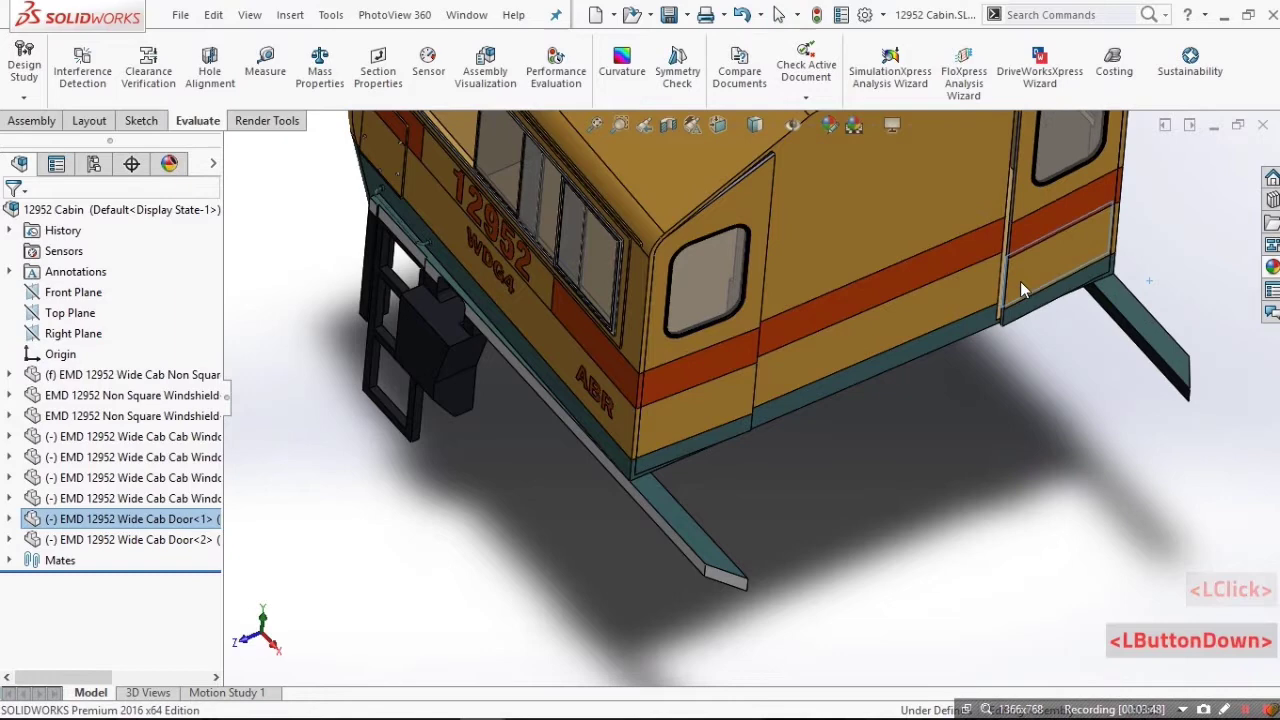
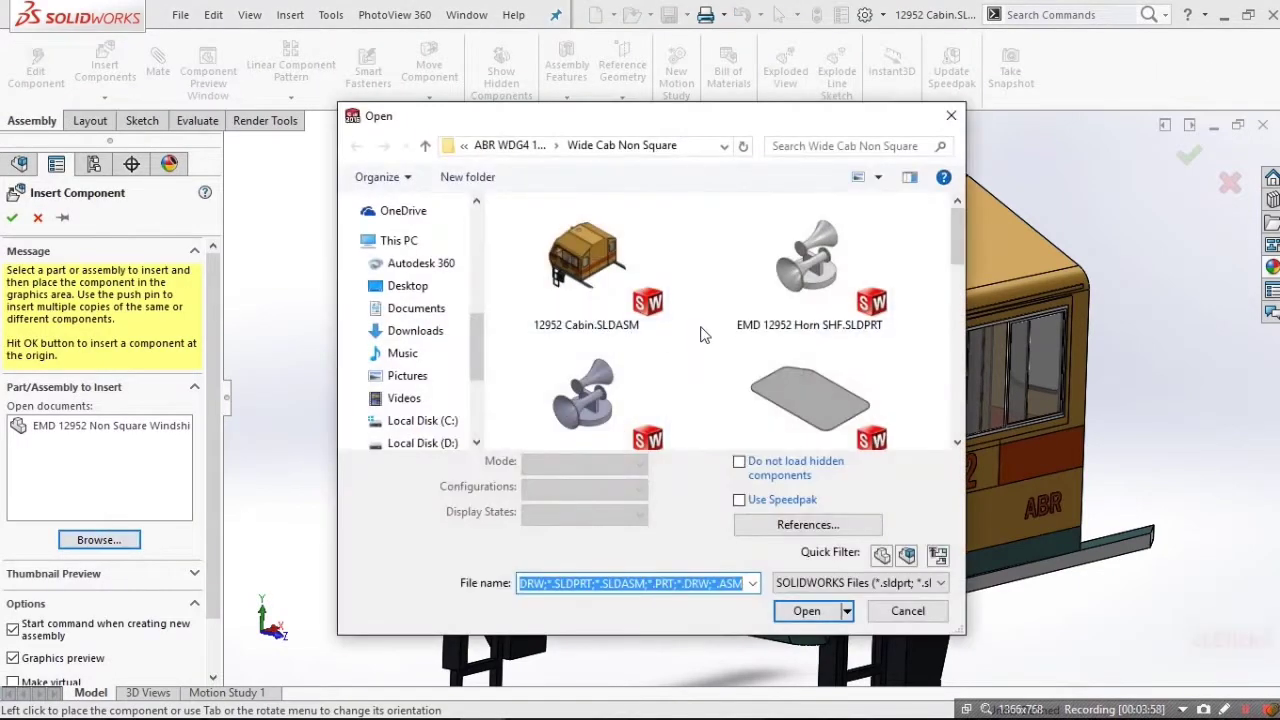
Insert the EMD 12952 Horn SHF part into the cabin assembly, unmated.
click(804, 272)
scroll(up, 3)
scroll(down, 3)
click(729, 272)
scroll(down, 3)
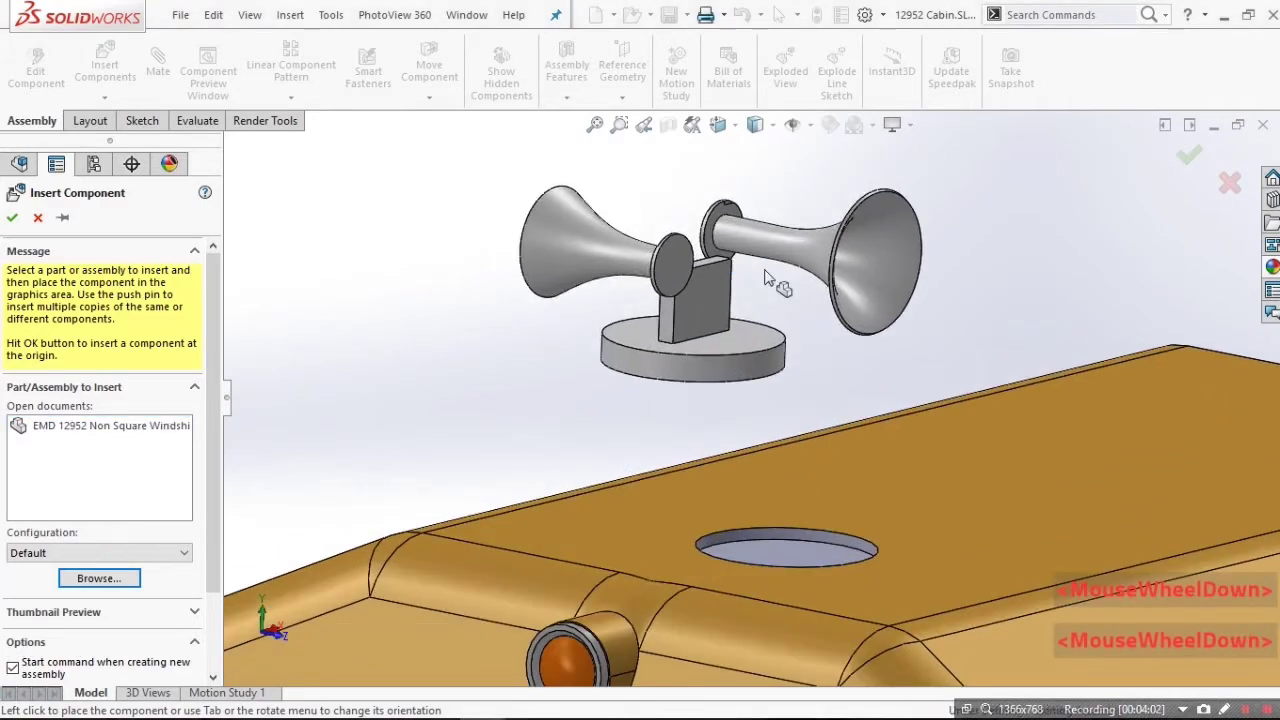
scroll(down, 3)
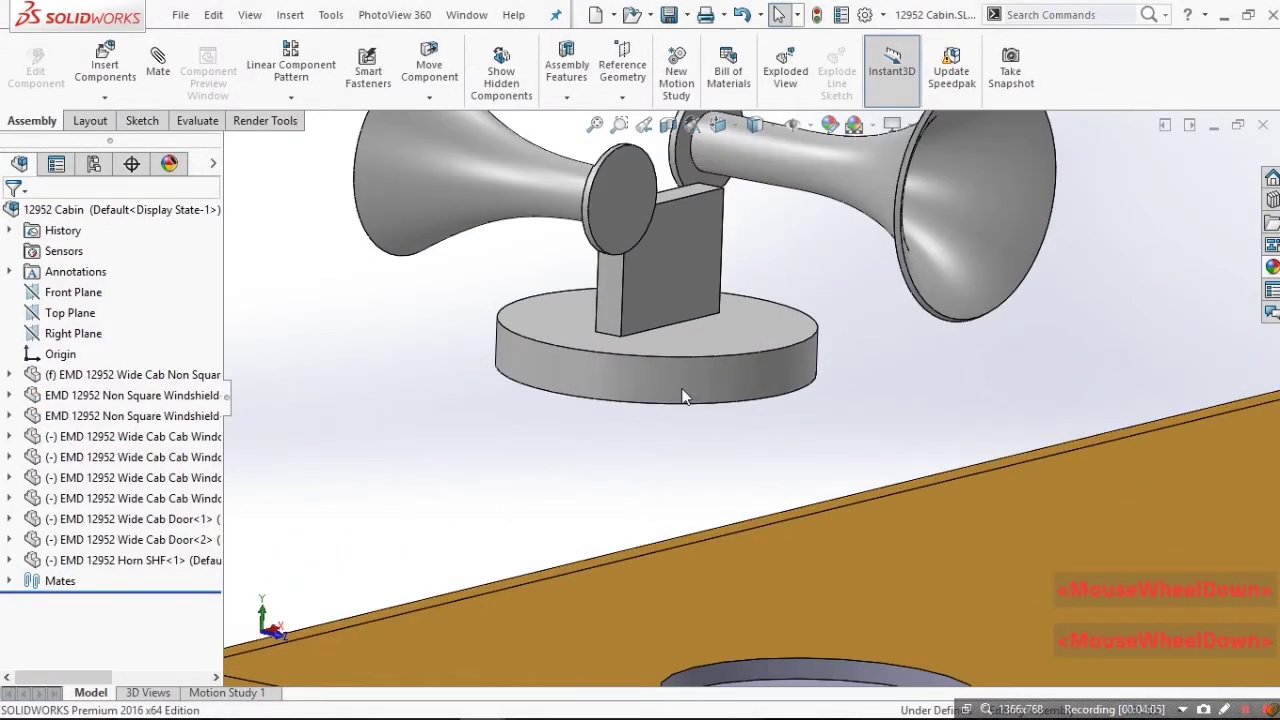
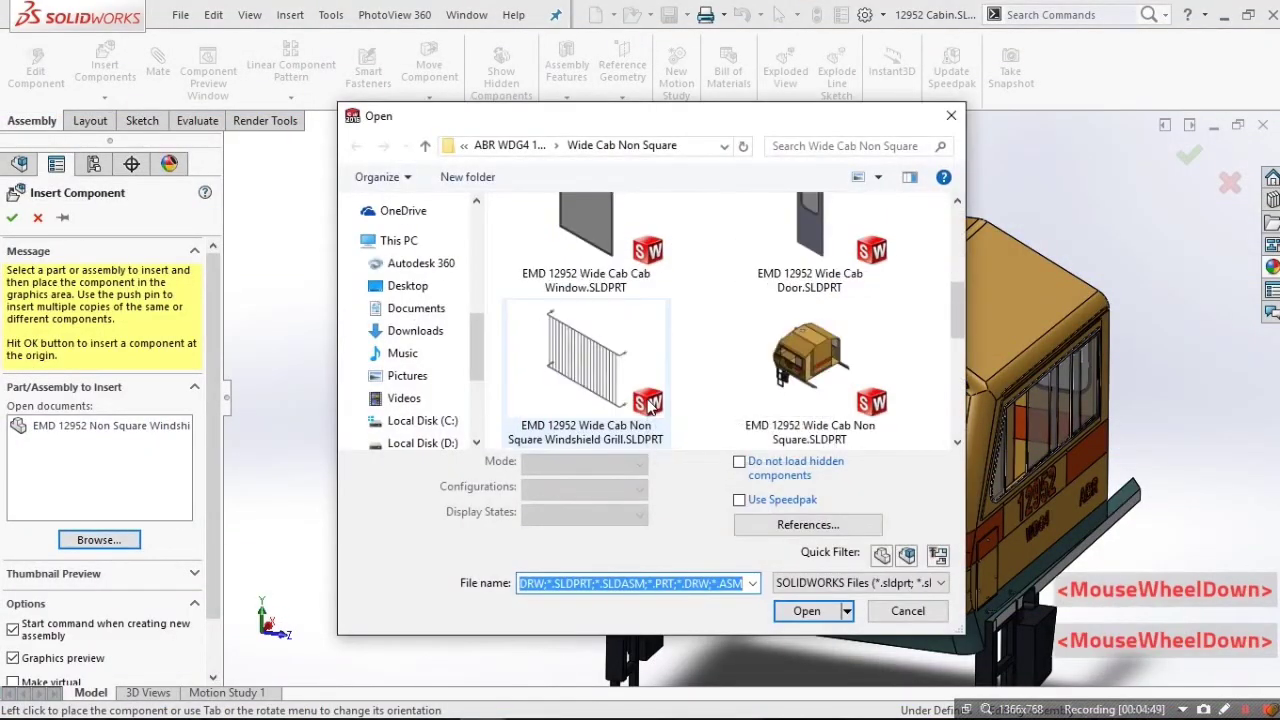
Drop the windshield grill into the assembly near the left front windshield.
click(594, 381)
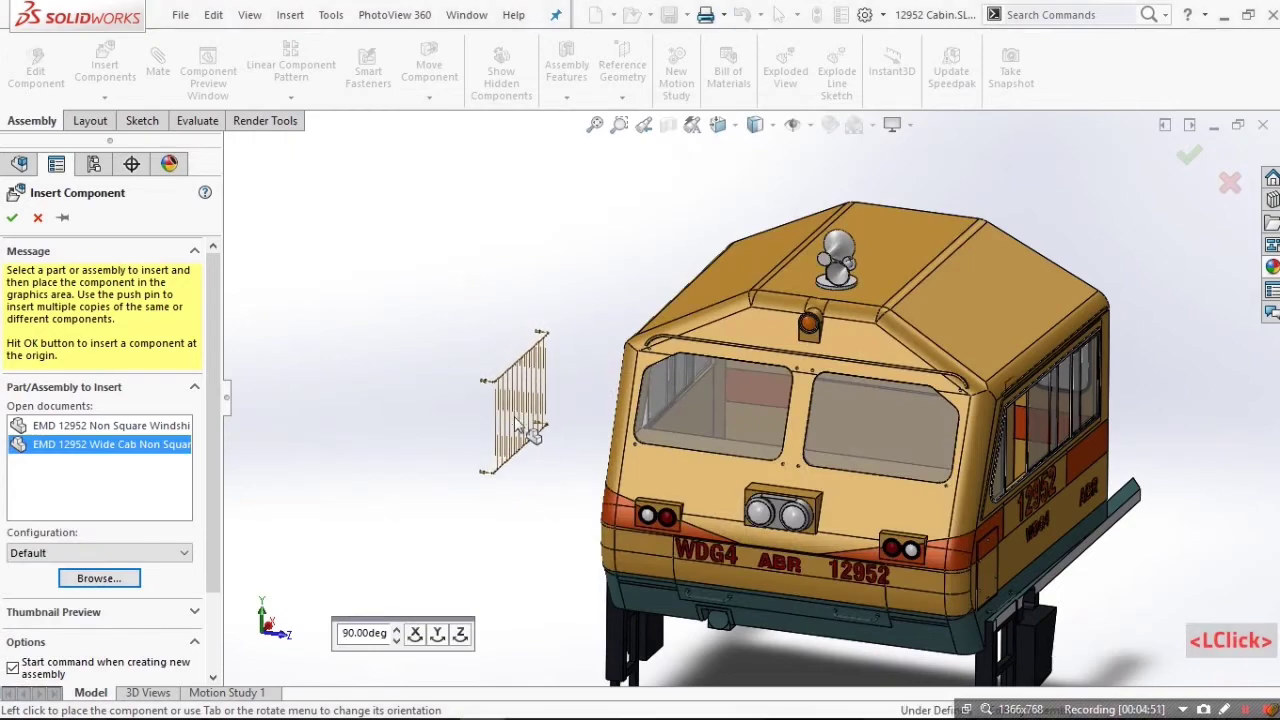
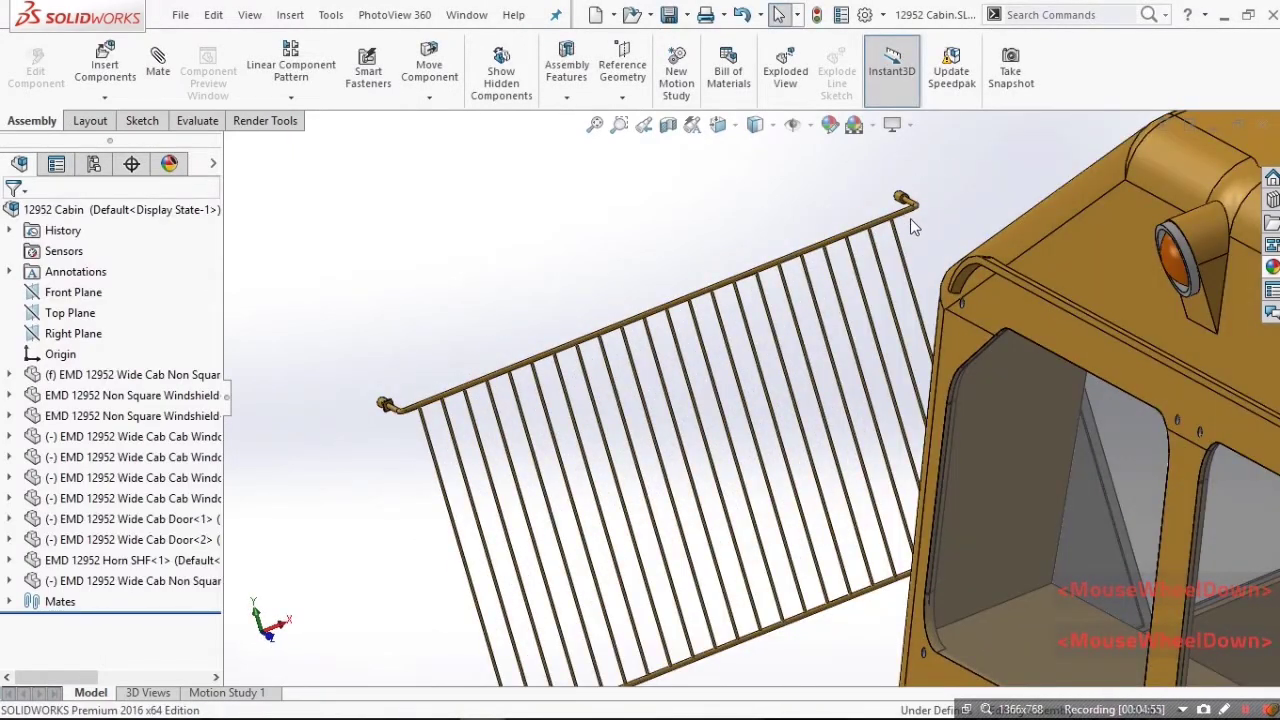
scroll(down, 3)
scroll(up, 3)
scroll(down, 3)
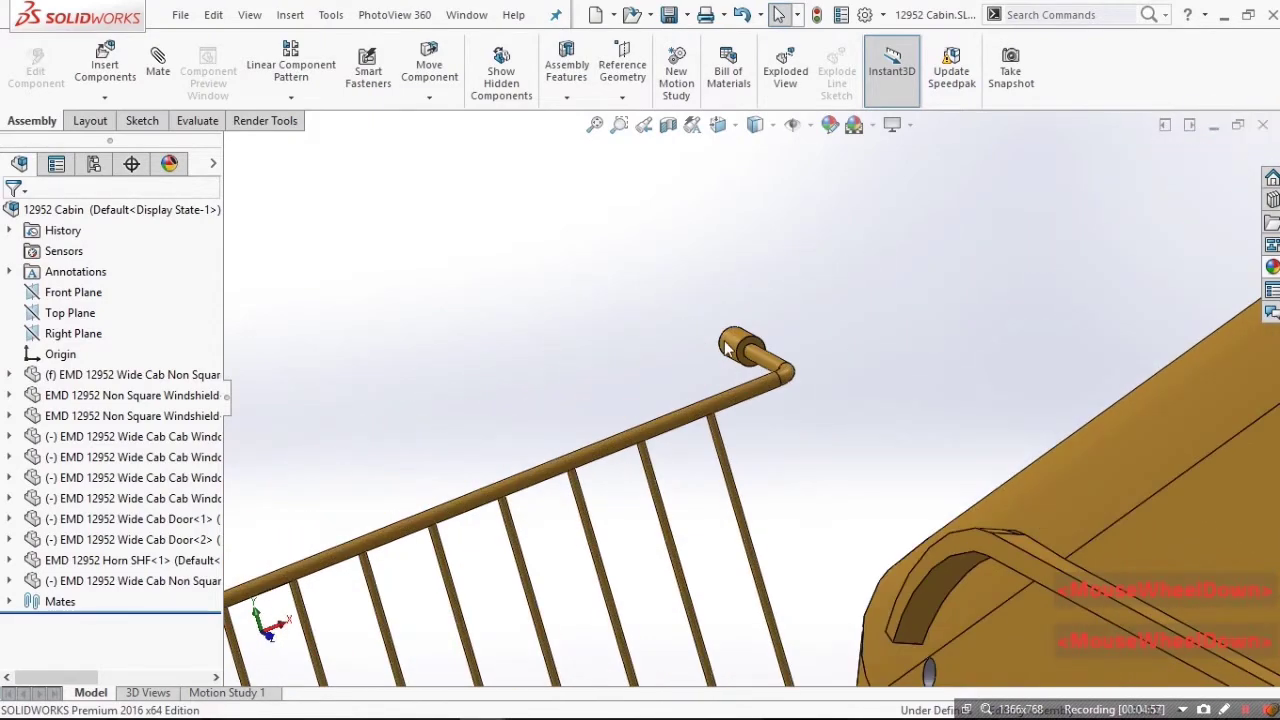
Select the grill rod's round end and the cab hole for a concentric mate.
click(729, 344)
scroll(up, 3)
scroll(down, 3)
click(856, 434)
scroll(up, 3)
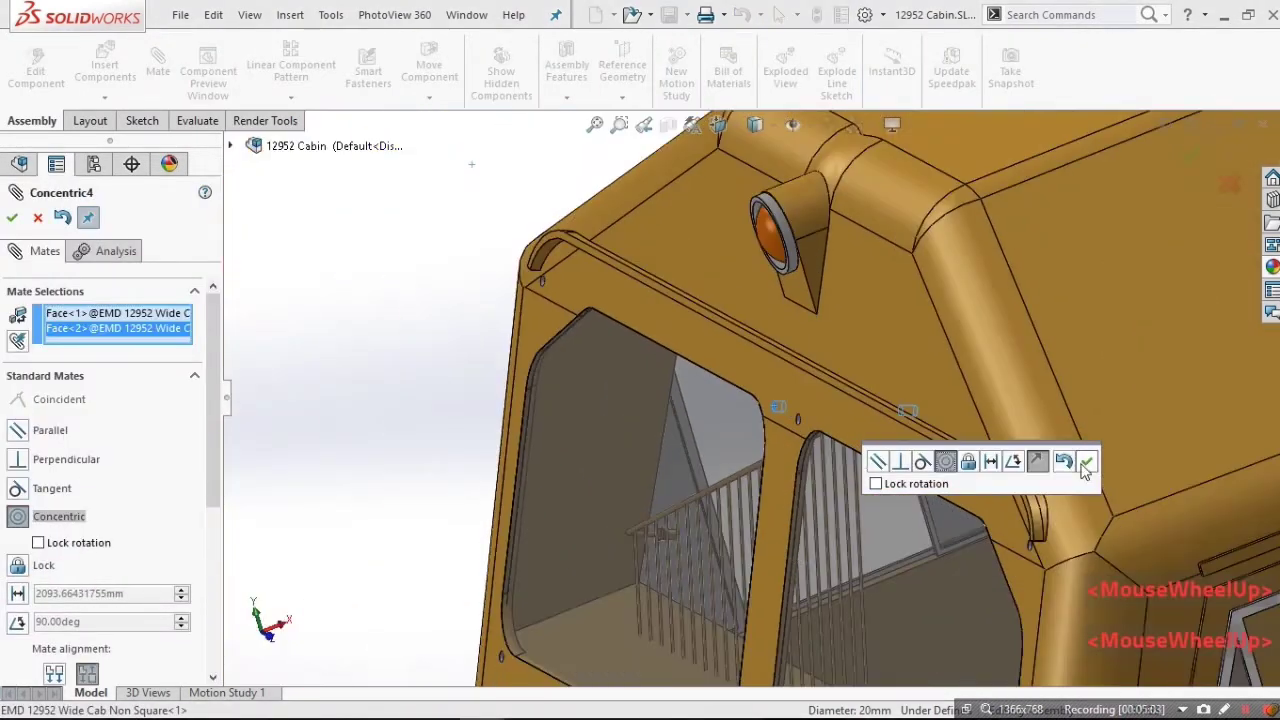
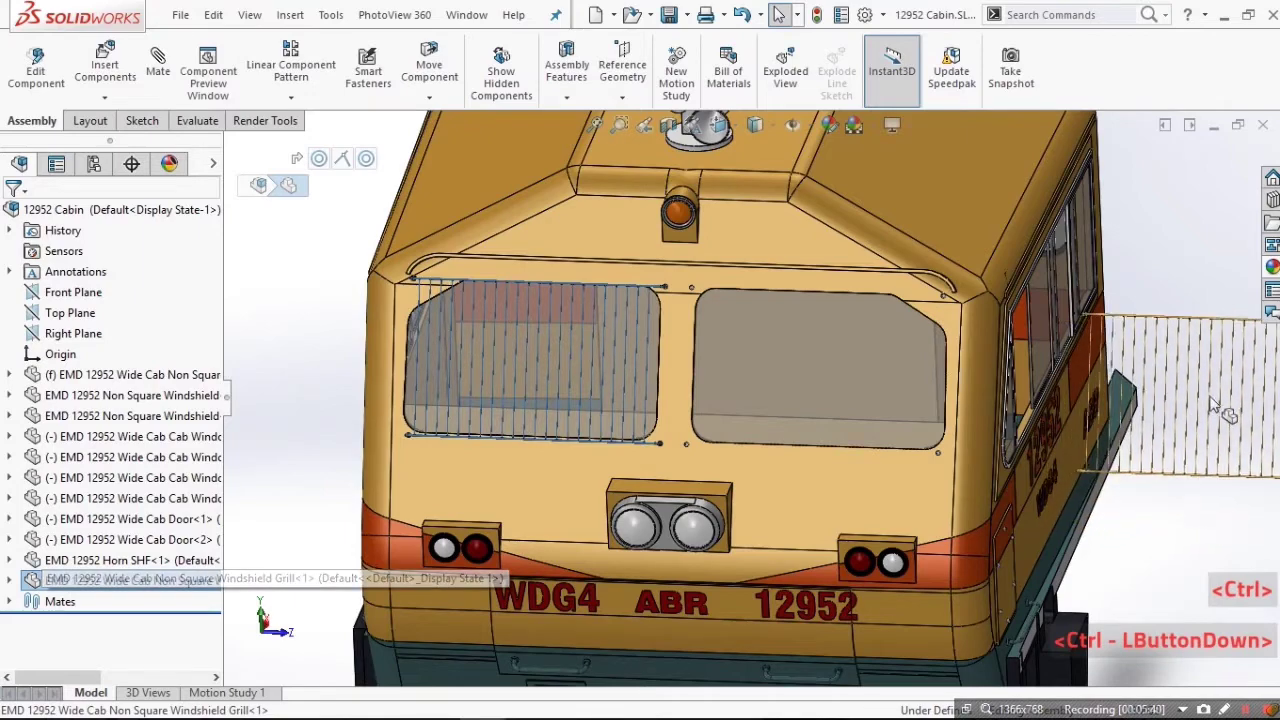
Select the copied Windshield Grill and begin positioning it over the right front windshield.
click(1271, 373)
scroll(up, 3)
scroll(down, 3)
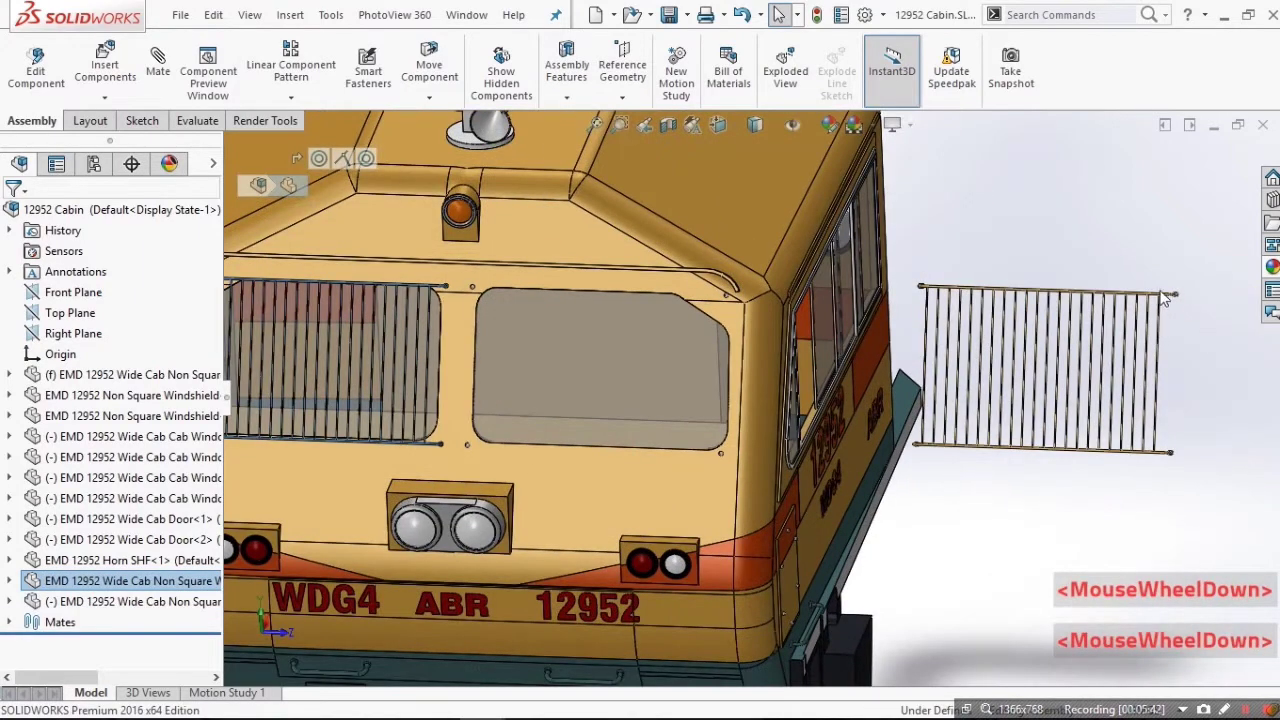
scroll(up, 3)
scroll(down, 3)
click(977, 439)
right_click(994, 446)
right_click(1069, 435)
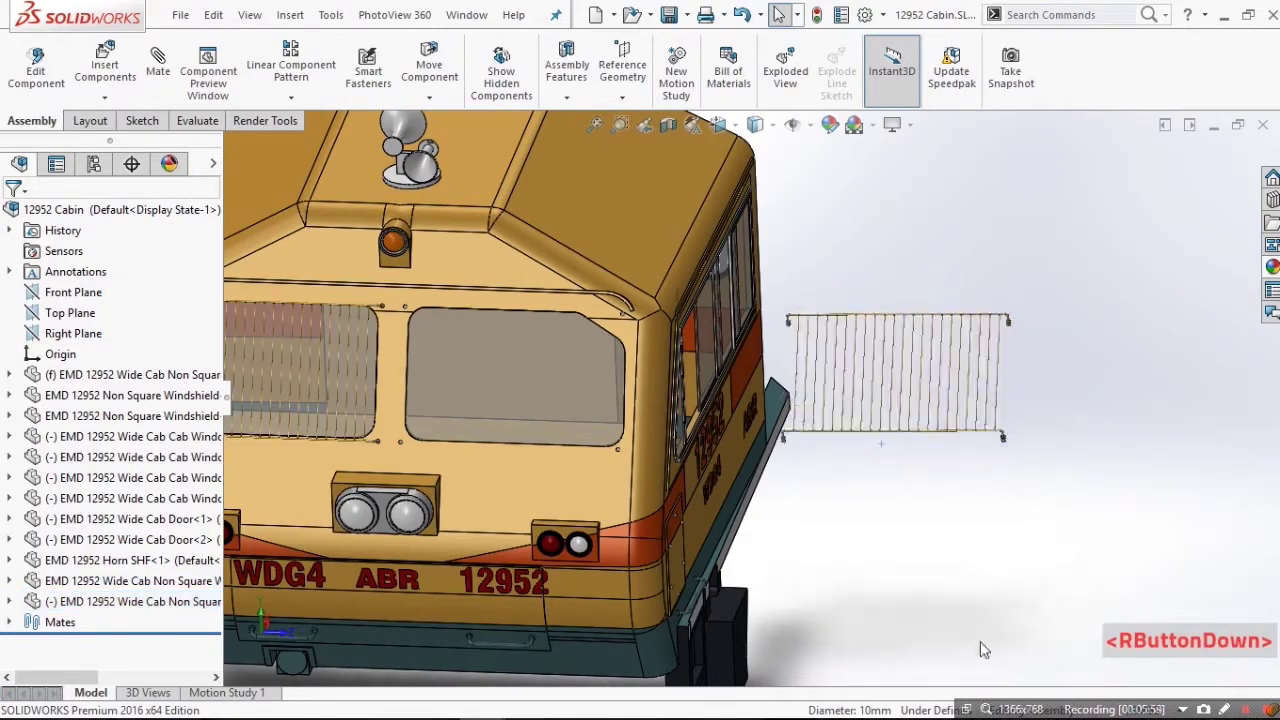
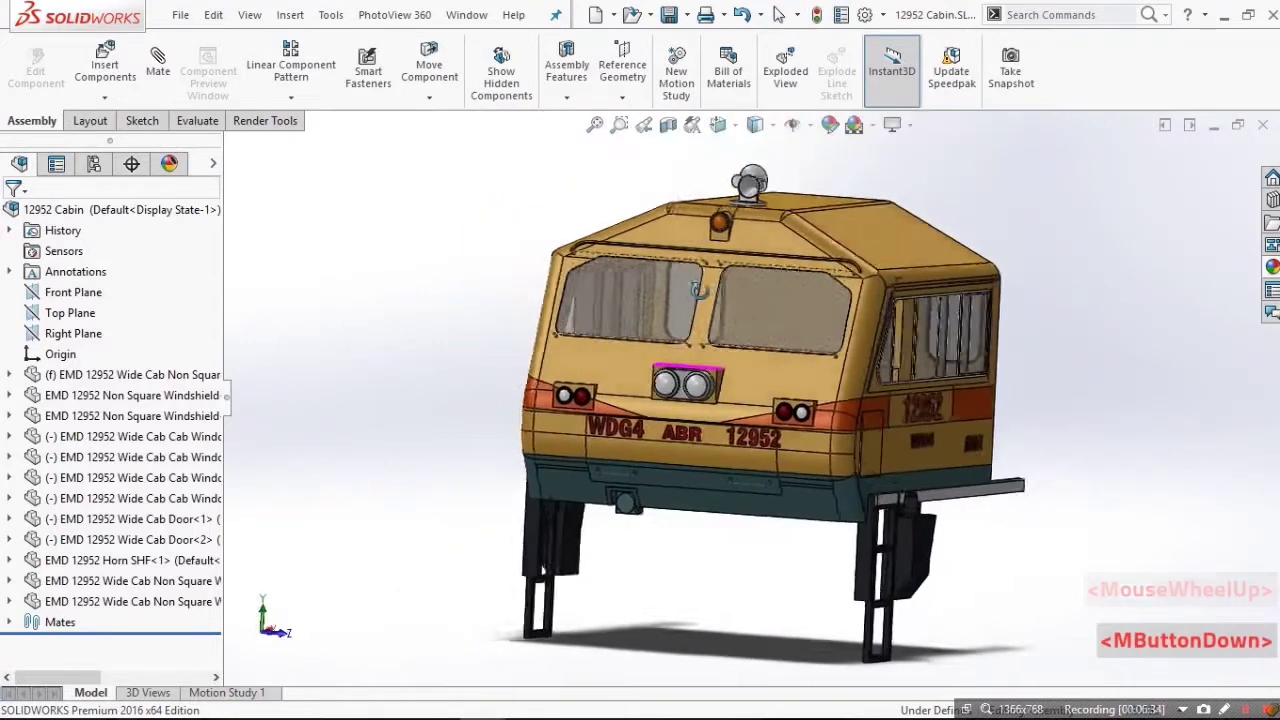
middle_click(728, 290)
scroll(up, 3)
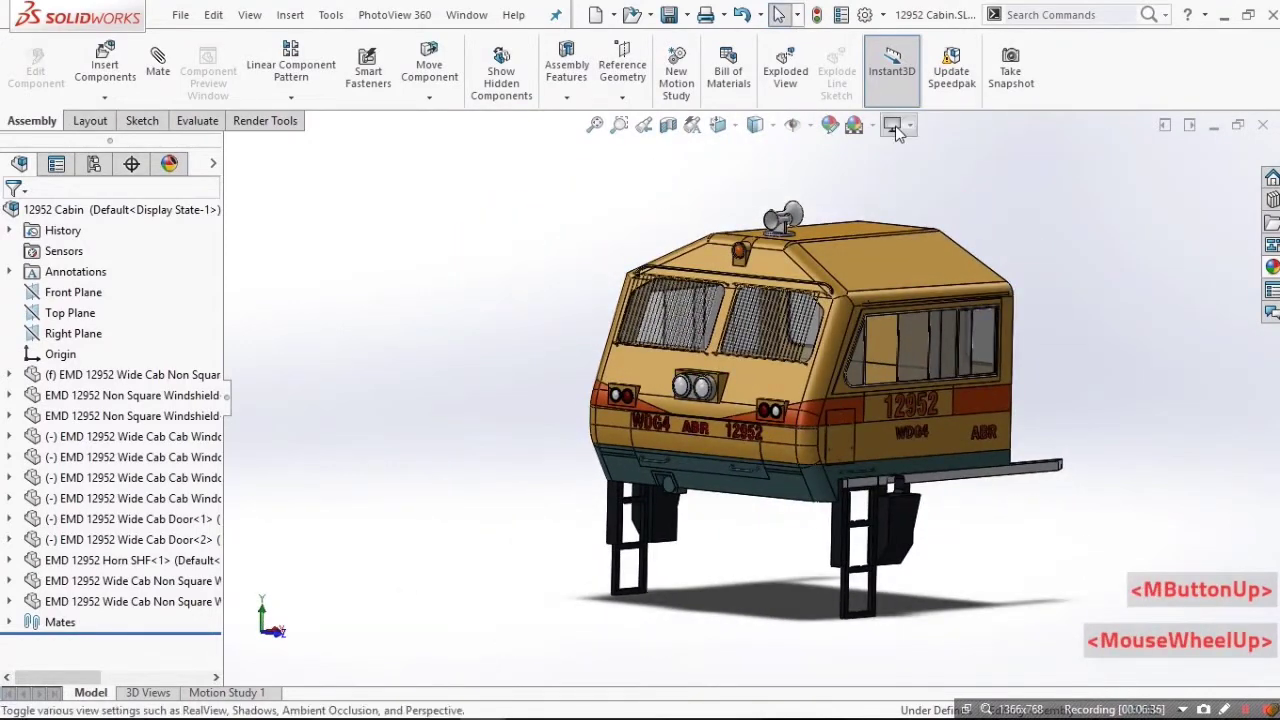
click(903, 129)
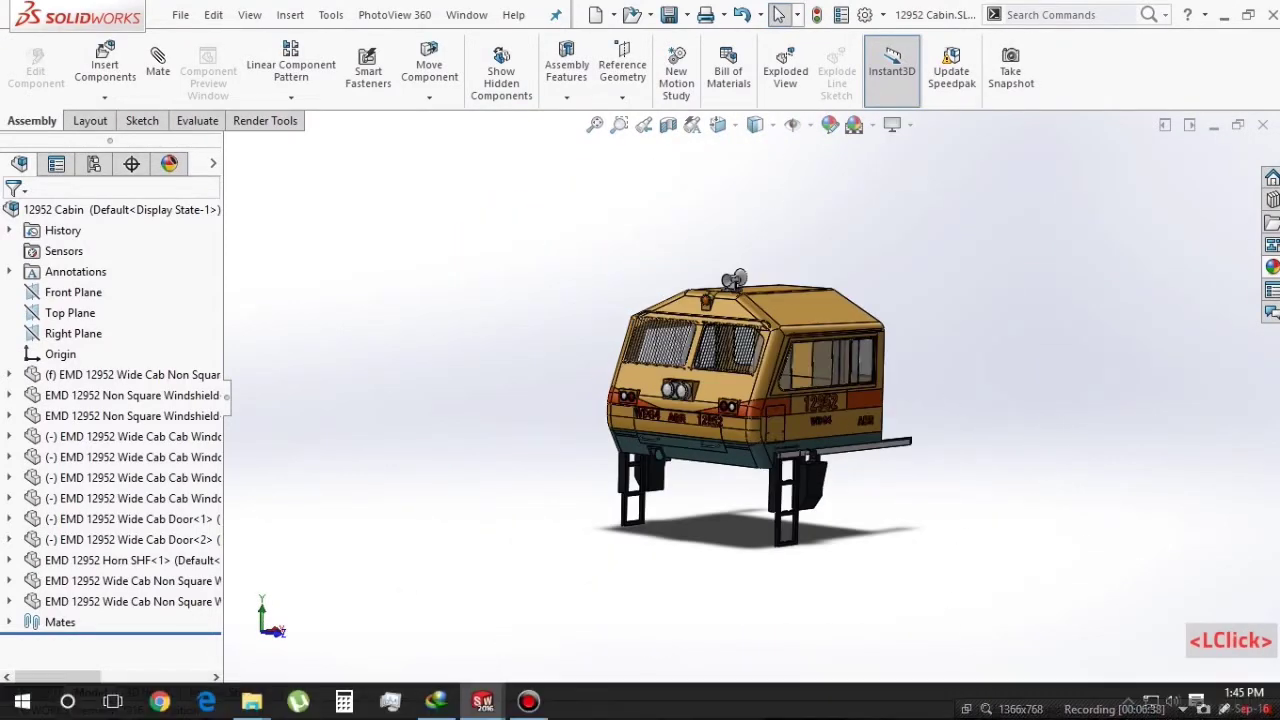
scroll(down, 3)
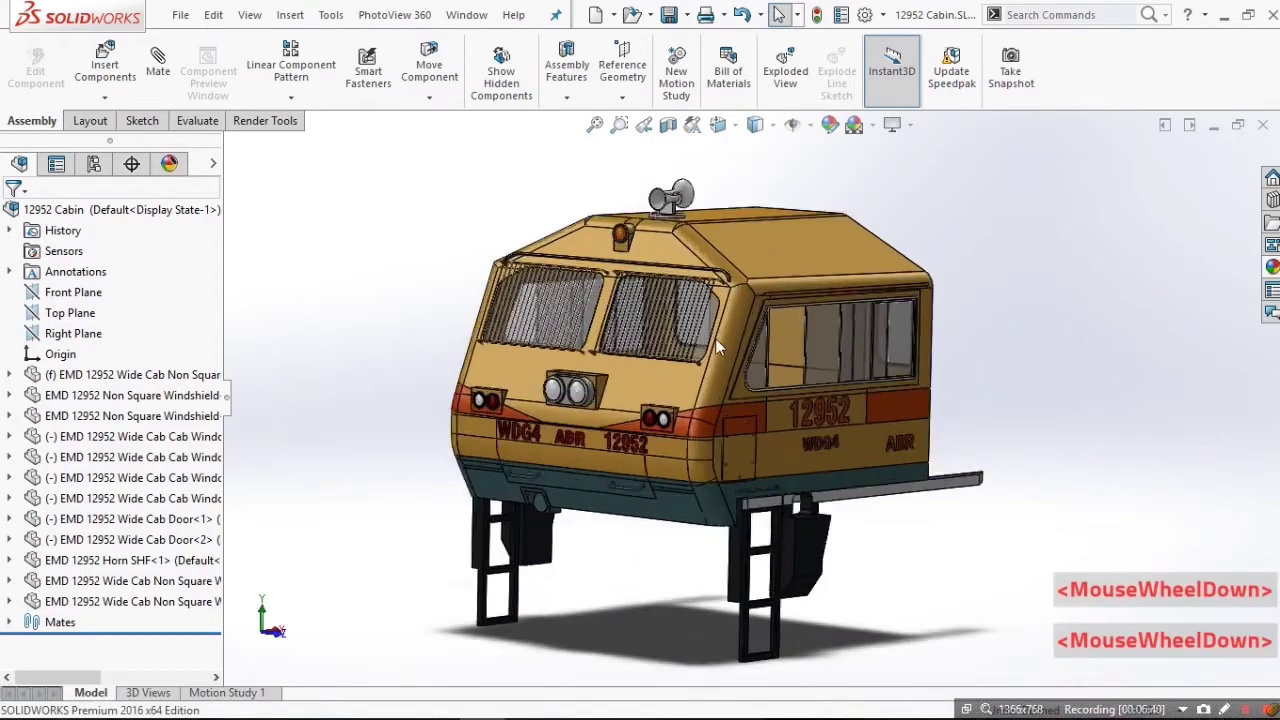